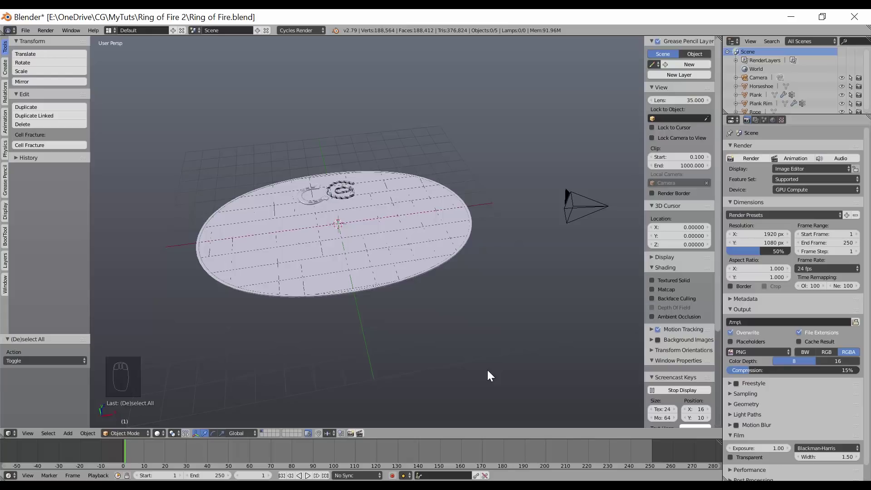
Orbit and pan around the platform to inspect it before switching views.
{"action": "left_click_drag", "start_coordinate": [471, 351], "coordinate": [275, 218]}
{"action": "left_click_drag", "start_coordinate": [345, 323], "coordinate": [410, 353]}
{"action": "left_click_drag", "start_coordinate": [425, 344], "coordinate": [433, 353]}
{"action": "left_click_drag", "start_coordinate": [455, 335], "coordinate": [394, 318]}
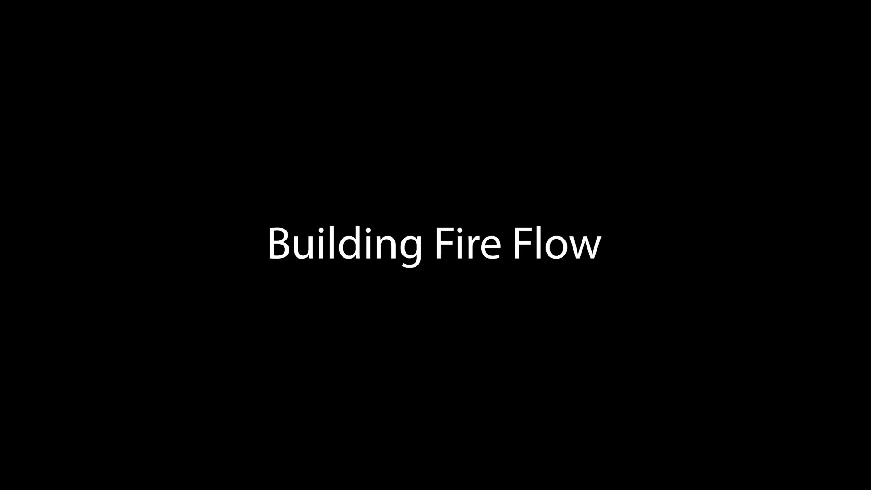
{"action": "left_click_drag", "start_coordinate": [394, 320], "coordinate": [386, 334]}
View the platform from directly above in top ortho and bring up the Add list for curves.
{"action": "key", "text": "KP_7"}
{"action": "left_click_drag", "start_coordinate": [381, 206], "coordinate": [378, 316]}
{"action": "key", "text": "shift+a"}
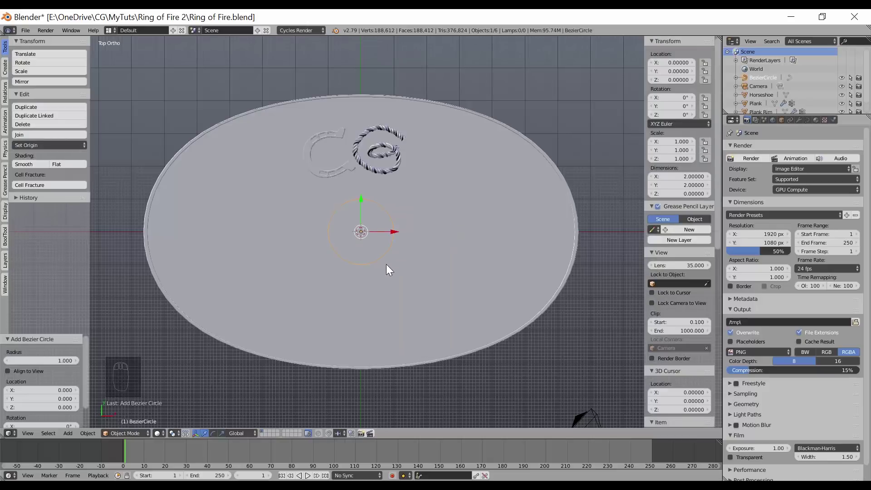
Scale the new Bezier circle up to about 4.14 to reach the platform's width.
{"action": "key", "text": "z"}
{"action": "key", "text": "s"}
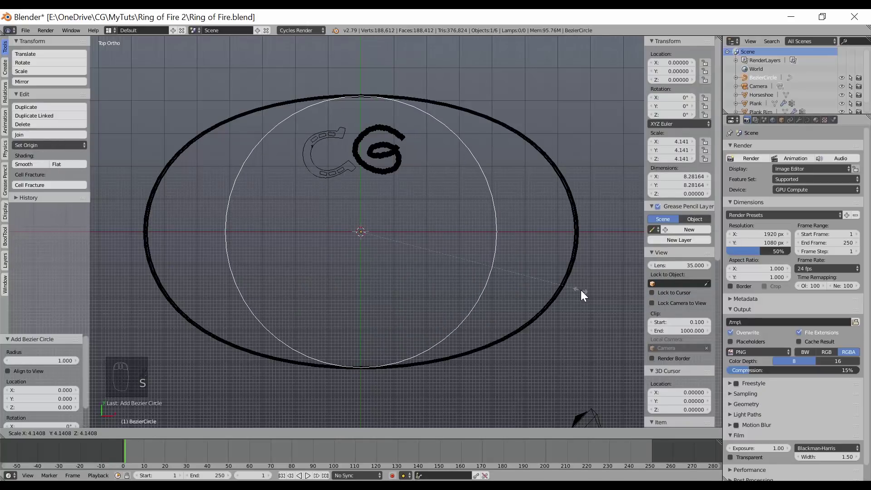
{"action": "left_click_drag", "start_coordinate": [584, 294], "coordinate": [505, 266]}
{"action": "left_click_drag", "start_coordinate": [505, 266], "coordinate": [572, 266]}
Stretch the circle along X to about 6.6 so the oval fits the platform's outer edge.
{"action": "key", "text": "s"}
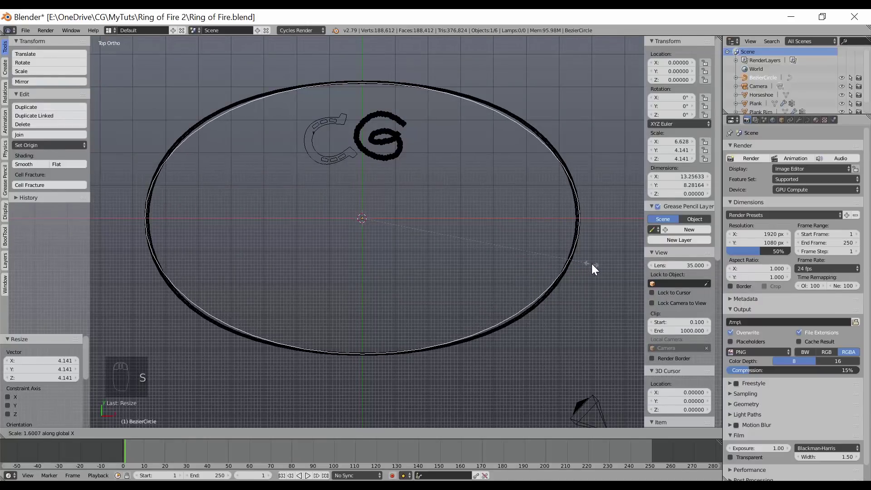
{"action": "left_click_drag", "start_coordinate": [594, 270], "coordinate": [282, 328]}
{"action": "middle_click", "coordinate": [281, 328]}
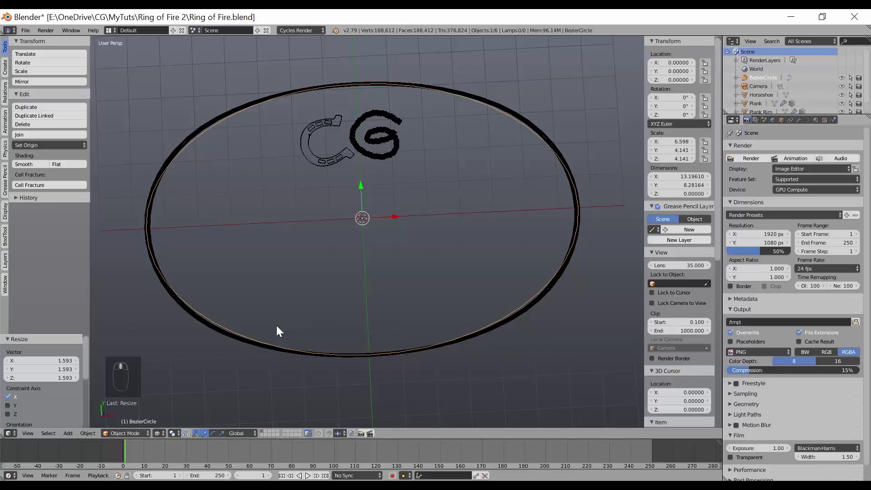
{"action": "key", "text": "KP_7"}
{"action": "middle_click", "coordinate": [279, 330]}
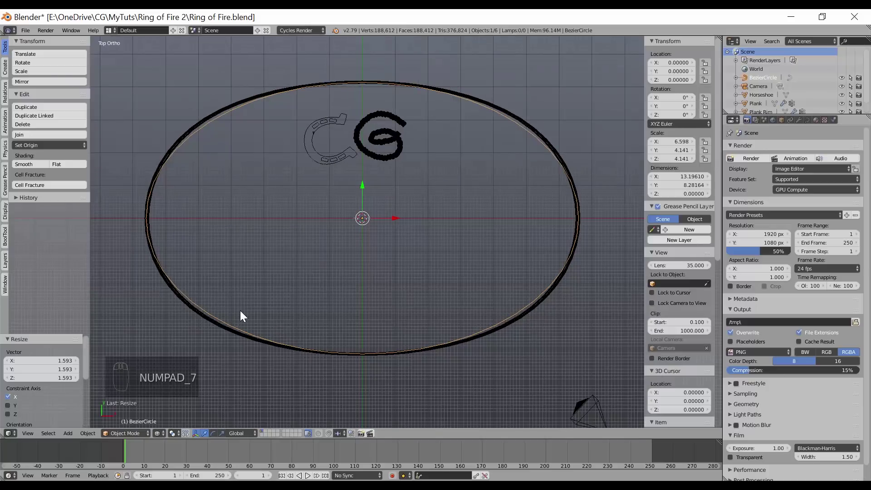
In Edit Mode select all curve points and subdivide twice for many more control points.
{"action": "key", "text": "Tab"}
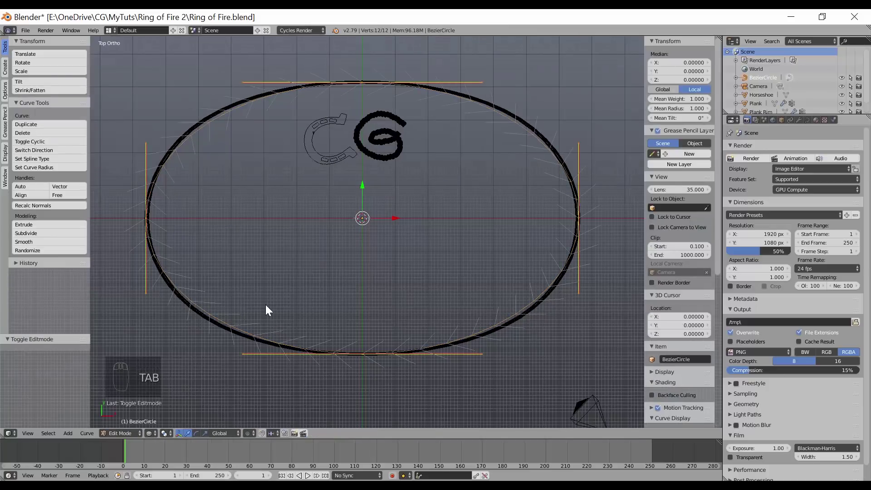
{"action": "key", "text": "a"}
{"action": "key", "text": "a"}
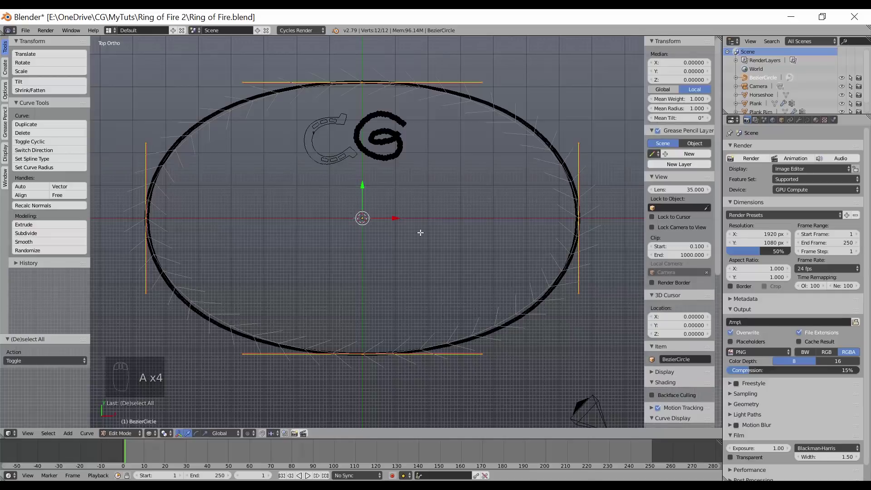
{"action": "key", "text": "w"}
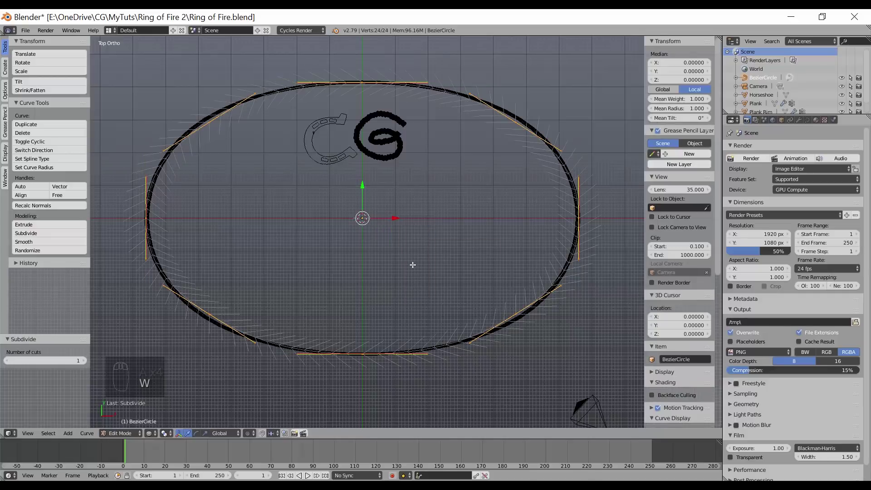
{"action": "key", "text": "w"}
{"action": "middle_click", "coordinate": [289, 307]}
Move individual control points onto the platform edge around the oval and leave Edit Mode.
{"action": "right_click", "coordinate": [231, 144]}
{"action": "key", "text": "g"}
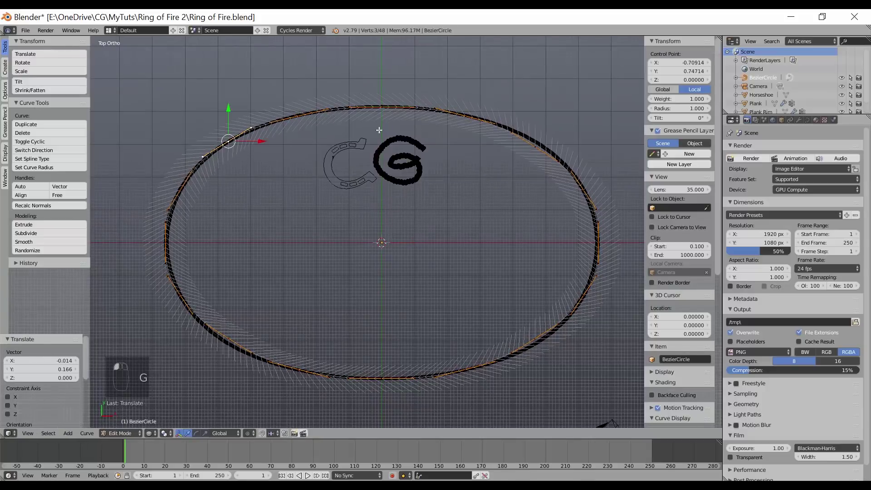
{"action": "key", "text": "g"}
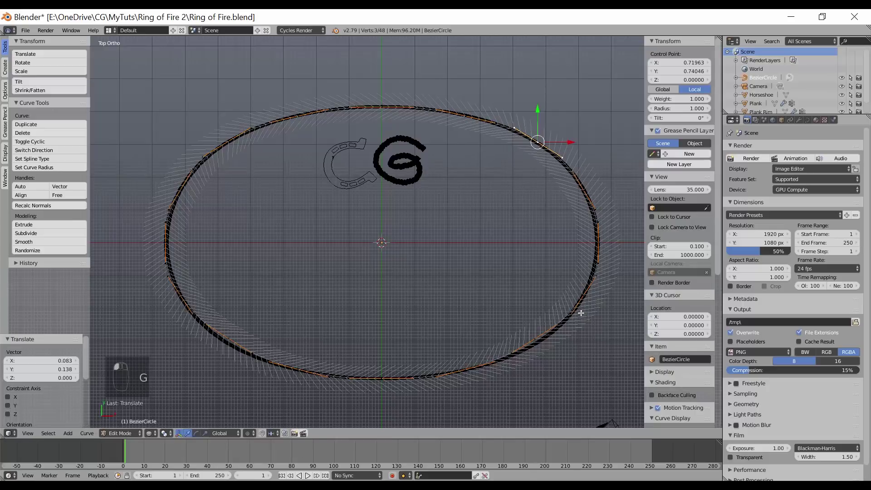
{"action": "key", "text": "g"}
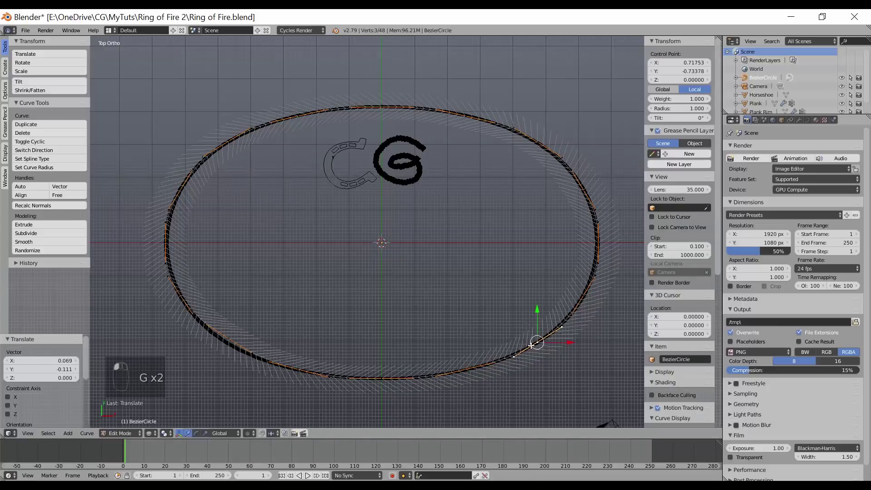
{"action": "key", "text": "g"}
{"action": "key", "text": "Tab"}
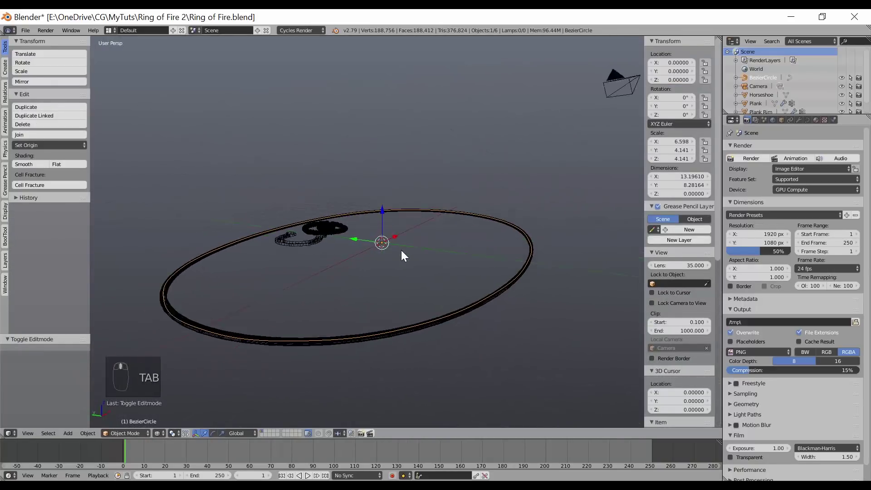
Set the curve's Fill to Full and Bevel Depth to 0.007, making it a thin round tube.
{"action": "left_click_drag", "start_coordinate": [399, 258], "coordinate": [494, 301]}
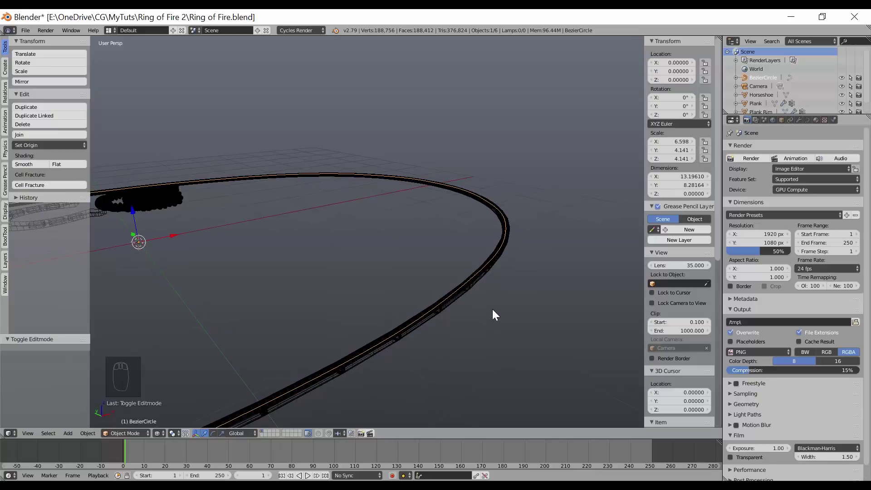
{"action": "left_click_drag", "start_coordinate": [500, 298], "coordinate": [385, 246]}
{"action": "middle_click", "coordinate": [394, 246]}
{"action": "left_click_drag", "start_coordinate": [799, 130], "coordinate": [464, 233]}
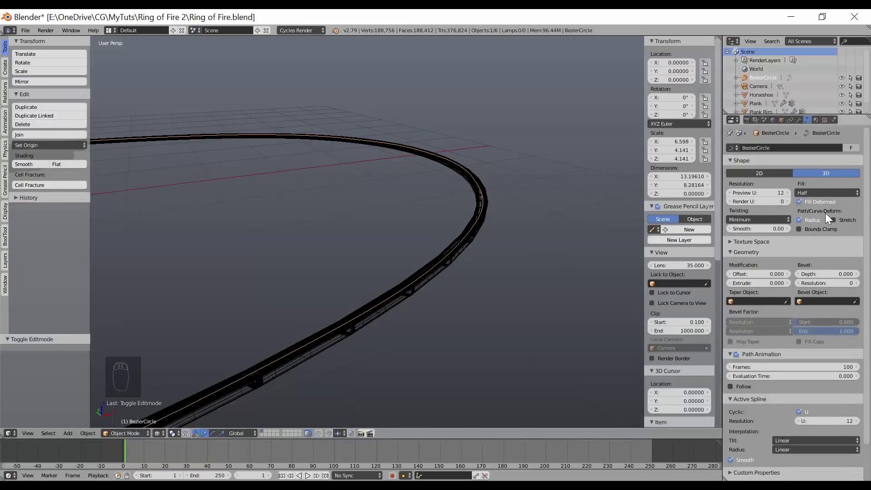
{"action": "left_click_drag", "start_coordinate": [816, 196], "coordinate": [810, 187]}
{"action": "left_click_drag", "start_coordinate": [514, 277], "coordinate": [835, 287]}
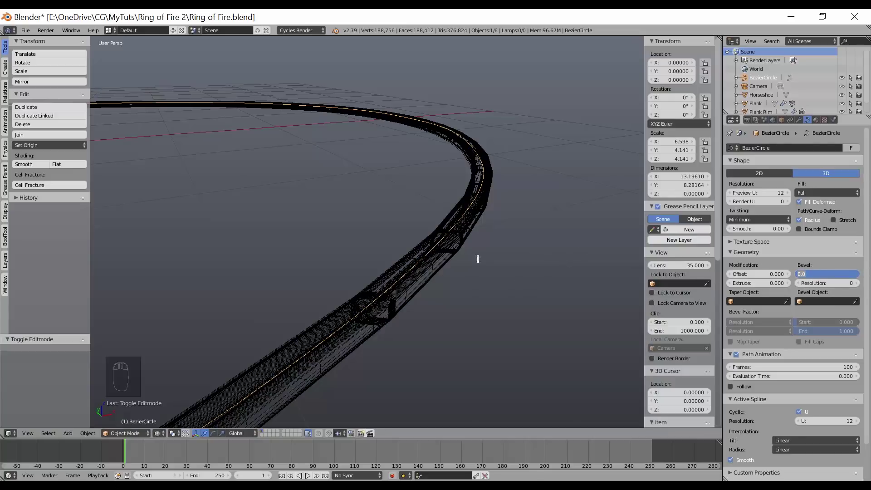
{"action": "key", "text": "KP_0"}
Fine-tune the tube thickness and raise the curve Preview Resolution to 17.
{"action": "left_click_drag", "start_coordinate": [472, 269], "coordinate": [405, 236]}
{"action": "left_click_drag", "start_coordinate": [404, 251], "coordinate": [791, 196]}
{"action": "left_click_drag", "start_coordinate": [791, 196], "coordinate": [383, 288]}
{"action": "left_click_drag", "start_coordinate": [384, 288], "coordinate": [448, 285]}
{"action": "key", "text": "KP_7"}
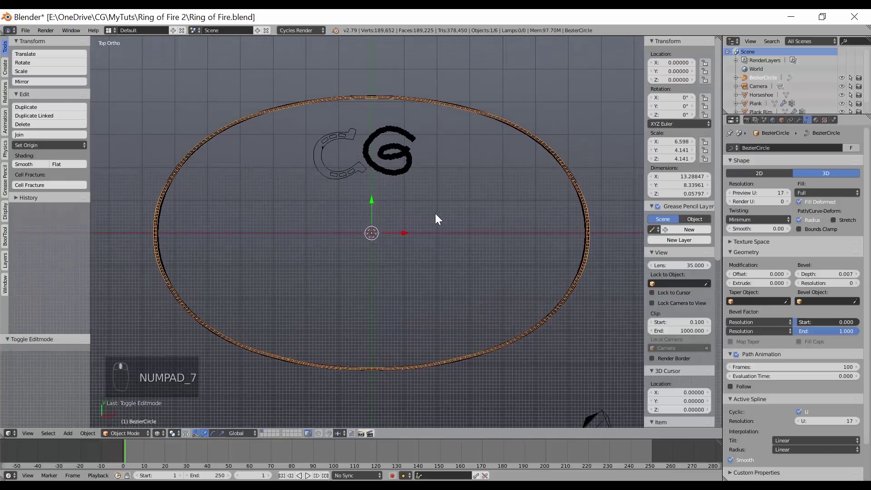
Convert the ring curve to a mesh with Alt+C and select all its vertices in Edit Mode.
{"action": "left_click_drag", "start_coordinate": [418, 222], "coordinate": [409, 234]}
{"action": "key", "text": "KP_7"}
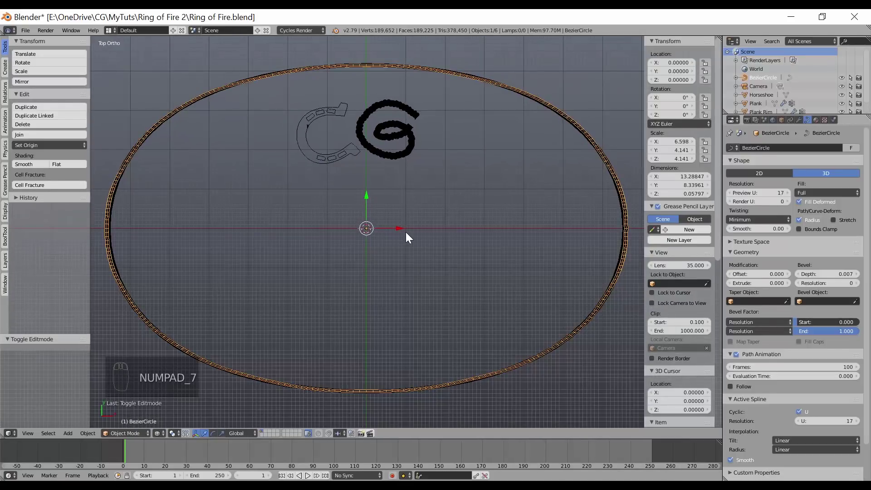
{"action": "key", "text": "alt+c"}
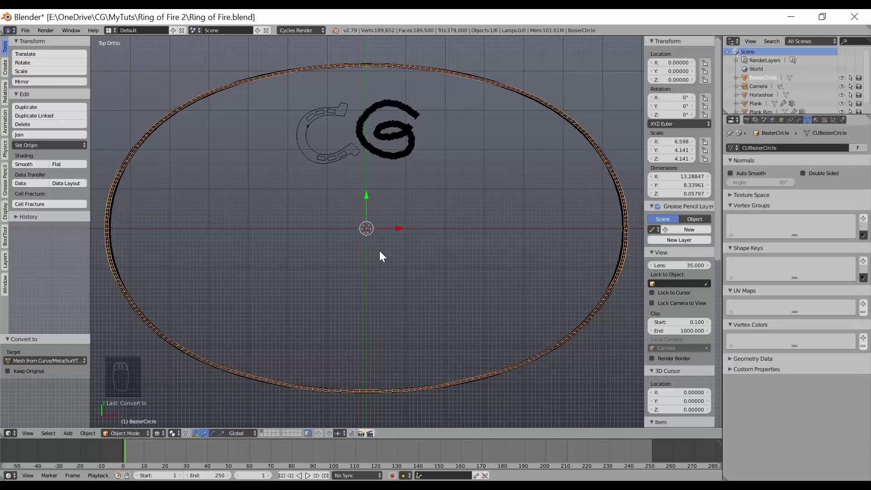
{"action": "key", "text": "Tab"}
{"action": "key", "text": "a"}
{"action": "middle_click", "coordinate": [348, 217]}
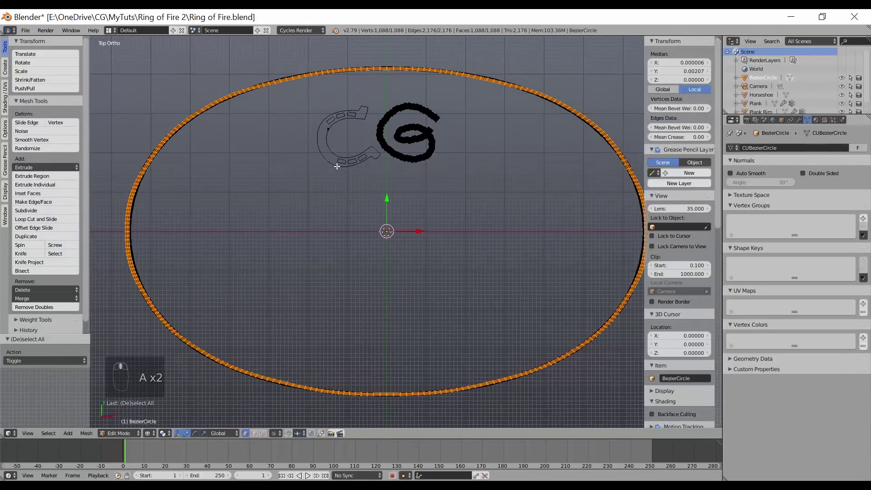
{"action": "middle_click", "coordinate": [153, 202]}
{"action": "left_click_drag", "start_coordinate": [490, 182], "coordinate": [171, 172]}
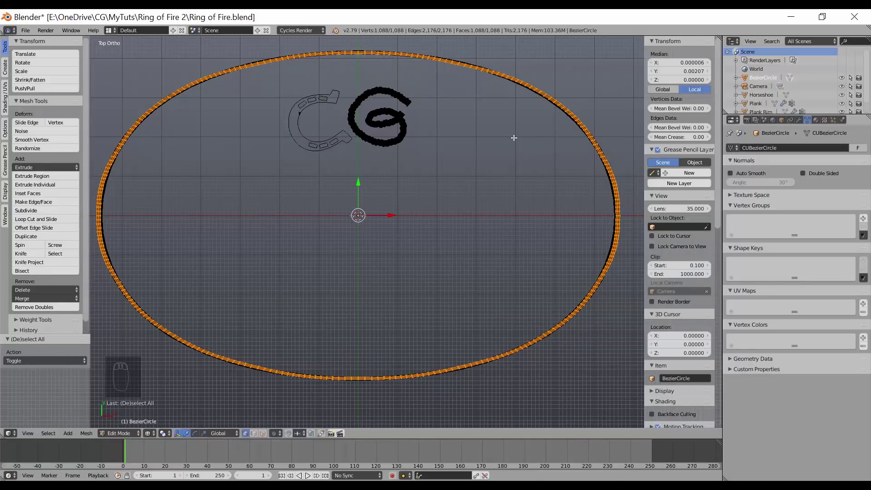
{"action": "left_click_drag", "start_coordinate": [276, 258], "coordinate": [143, 215]}
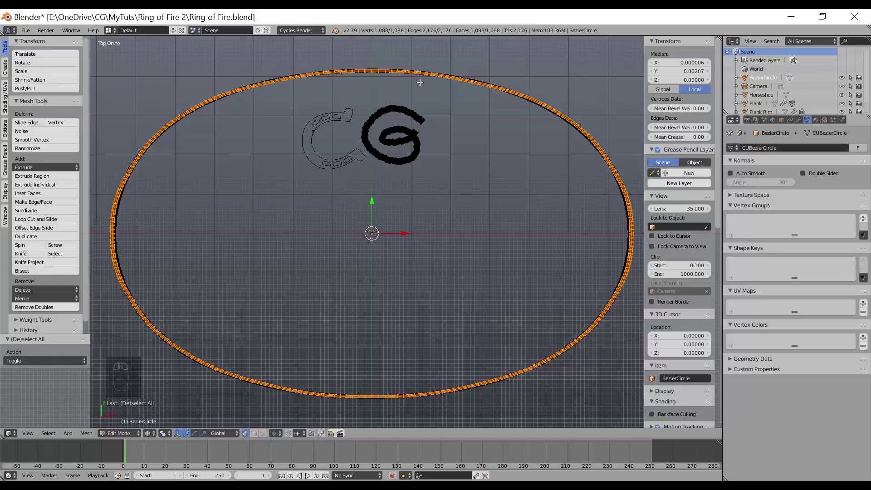
Inspect the ring mesh in perspective and top view, toggling in and out of Edit Mode.
{"action": "left_click_drag", "start_coordinate": [394, 307], "coordinate": [454, 104]}
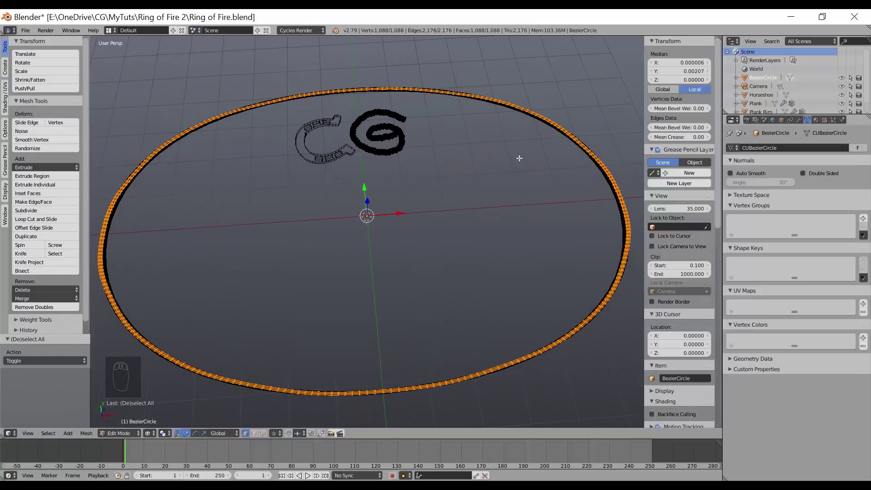
{"action": "left_click_drag", "start_coordinate": [511, 181], "coordinate": [505, 201]}
{"action": "key", "text": "KP_7"}
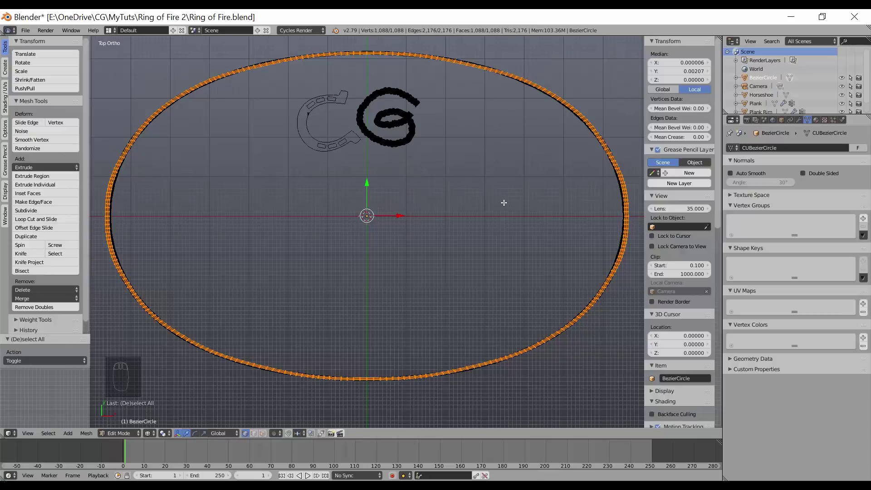
{"action": "left_click_drag", "start_coordinate": [362, 202], "coordinate": [383, 218]}
{"action": "key", "text": "Tab"}
{"action": "left_click_drag", "start_coordinate": [325, 226], "coordinate": [269, 237]}
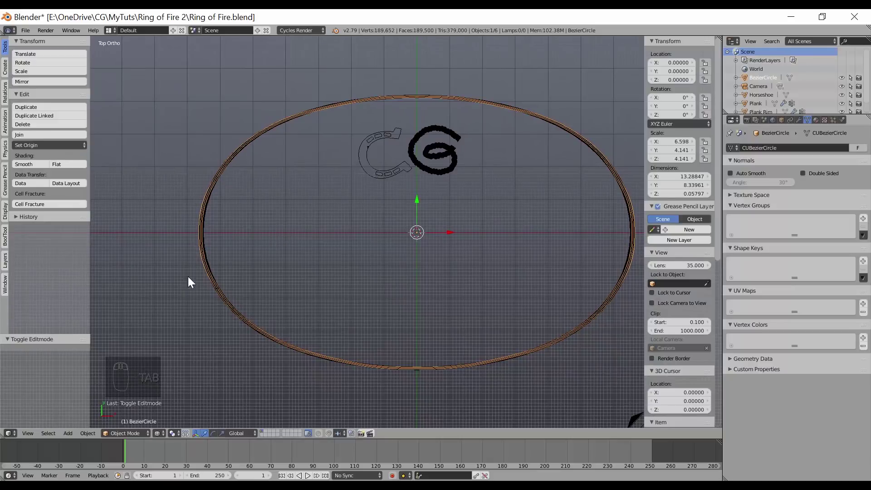
{"action": "left_click_drag", "start_coordinate": [320, 263], "coordinate": [317, 249]}
{"action": "key", "text": "KP_7"}
{"action": "middle_click", "coordinate": [329, 256]}
{"action": "key", "text": "Tab"}
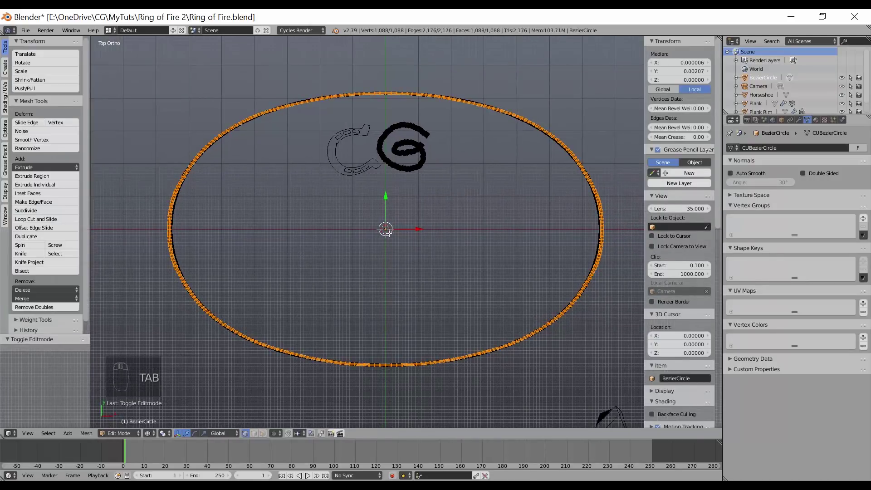
Confirm the name Fire Ring and scrub the timeline to watch the Build modifier grow the ring.
{"action": "key", "text": "Tab"}
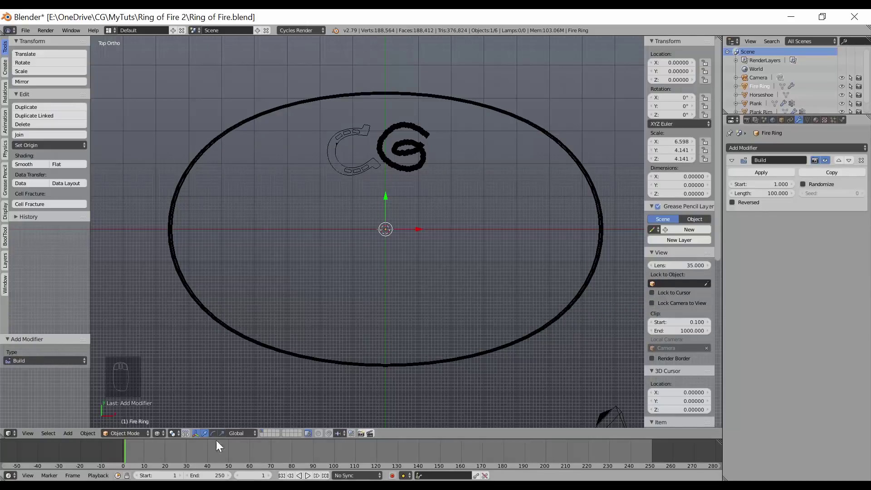
{"action": "left_click_drag", "start_coordinate": [128, 454], "coordinate": [299, 455]}
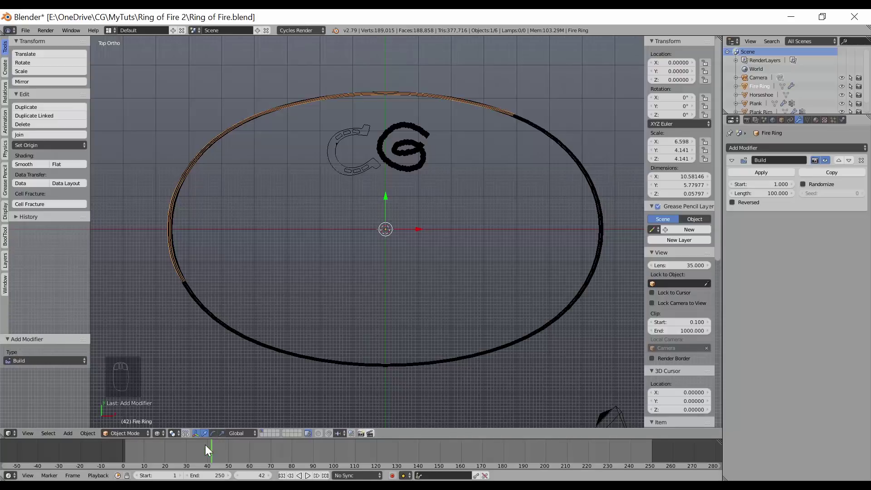
{"action": "left_click_drag", "start_coordinate": [287, 320], "coordinate": [227, 346]}
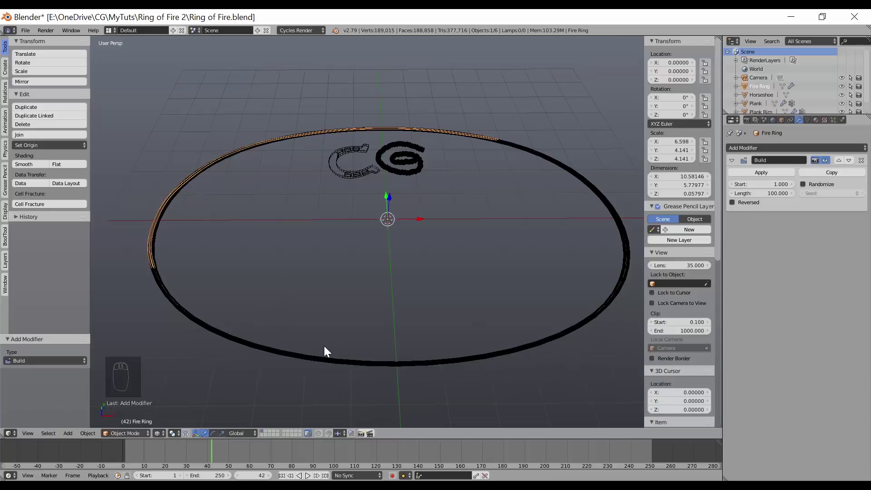
Move the Fire Ring to its own scene layer, show only that layer and select the ring.
{"action": "key", "text": "m"}
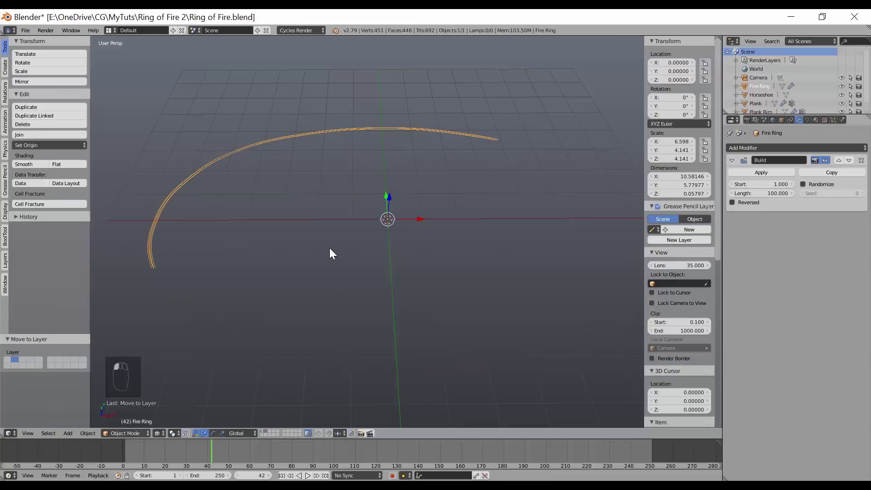
{"action": "key", "text": "1"}
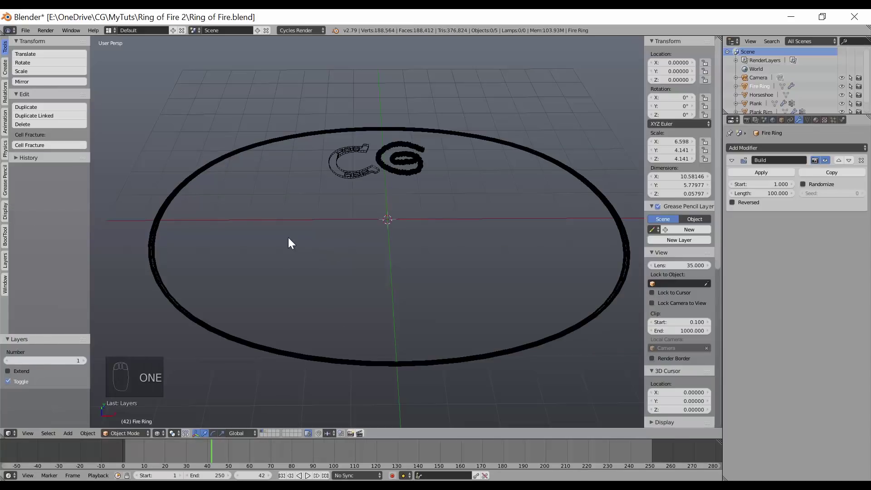
{"action": "key", "text": "2"}
{"action": "key", "text": "1"}
{"action": "key", "text": "2"}
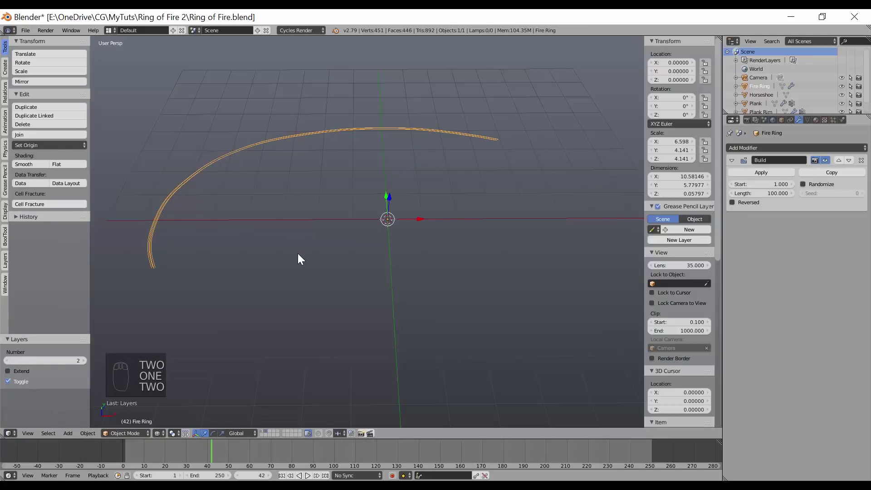
Orbit around the isolated ring and scrub the timeline to frame 91 to watch it build.
{"action": "middle_click", "coordinate": [315, 213]}
{"action": "left_click_drag", "start_coordinate": [312, 221], "coordinate": [750, 75]}
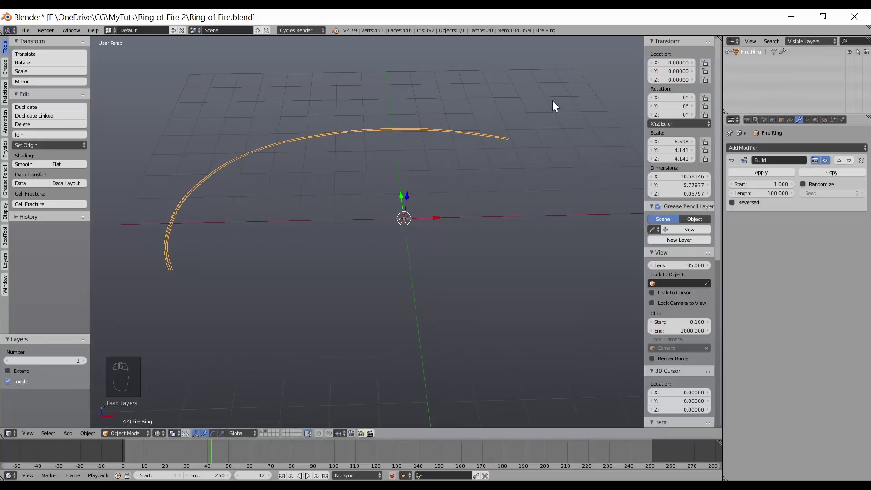
{"action": "left_click_drag", "start_coordinate": [302, 251], "coordinate": [225, 458]}
{"action": "left_click_drag", "start_coordinate": [212, 456], "coordinate": [296, 462]}
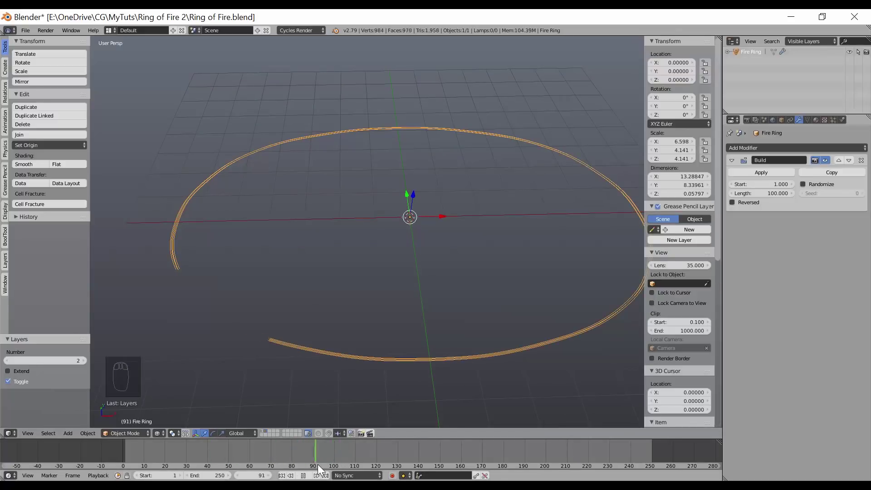
Advance past frame 100 so the ring is complete, enter Edit Mode and zoom in from top view.
{"action": "left_click_drag", "start_coordinate": [281, 257], "coordinate": [283, 263]}
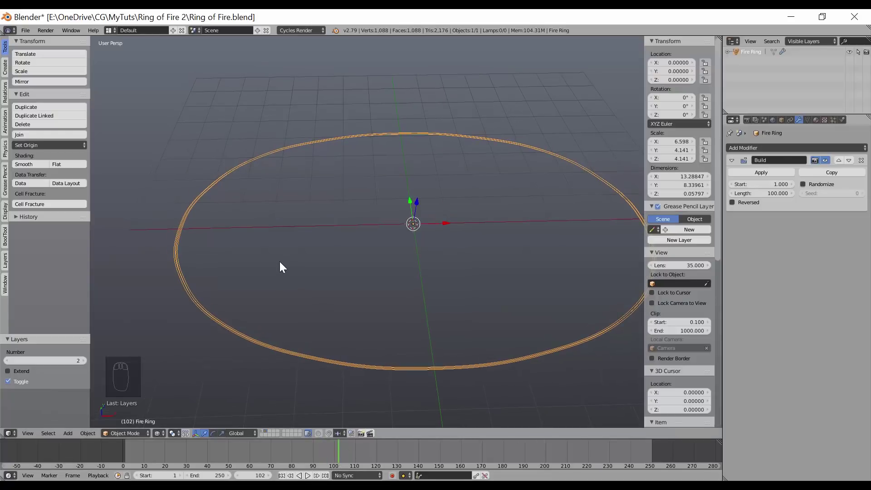
{"action": "key", "text": "Tab"}
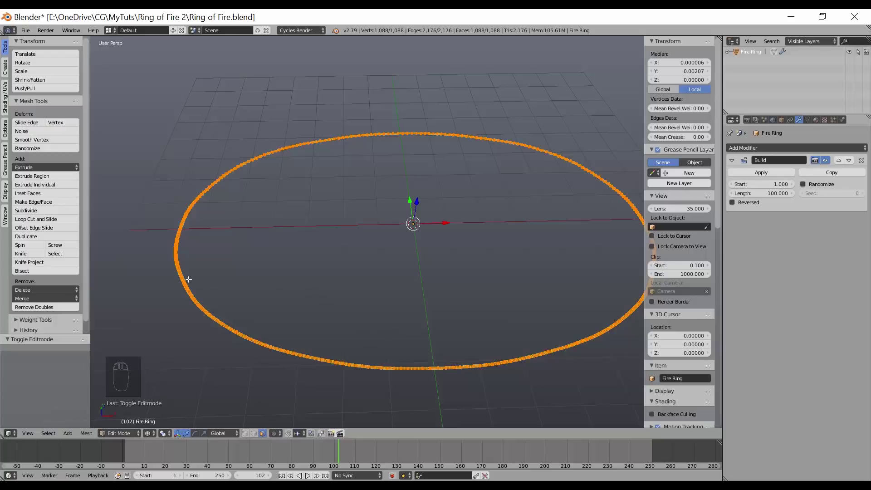
{"action": "left_click_drag", "start_coordinate": [207, 255], "coordinate": [208, 296]}
{"action": "key", "text": "KP_7"}
{"action": "middle_click", "coordinate": [214, 231]}
{"action": "scroll", "scroll_direction": "up", "scroll_amount": 3}
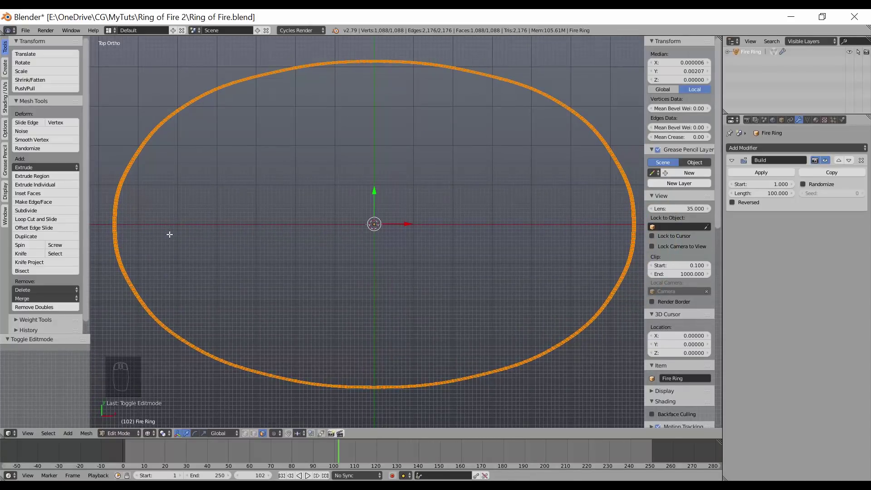
Hide the tool shelf and properties side panels with T and N for a clear viewport.
{"action": "key", "text": "n"}
{"action": "middle_click", "coordinate": [195, 253]}
{"action": "key", "text": "t"}
{"action": "middle_click", "coordinate": [223, 243]}
{"action": "middle_click", "coordinate": [222, 243]}
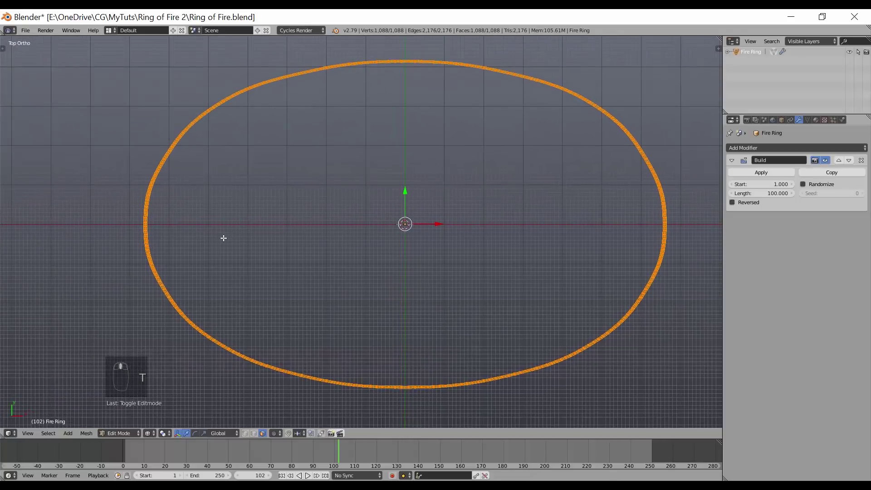
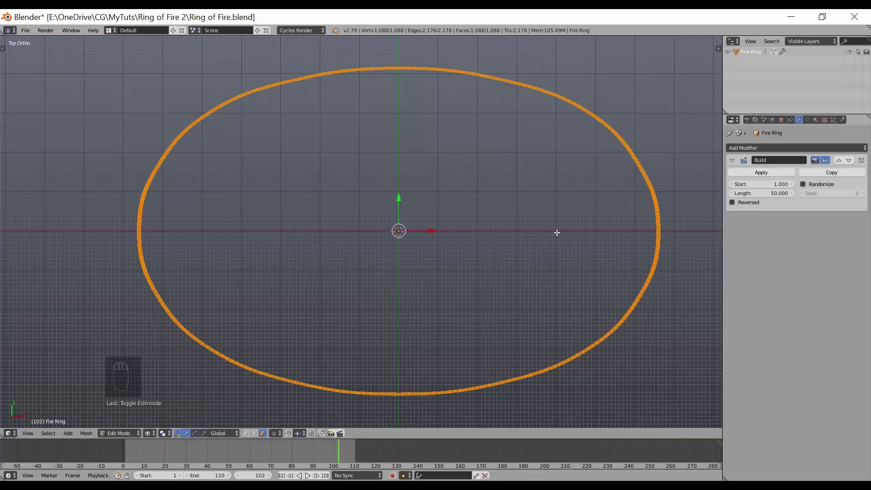
Play and stop the build animation with Alt+A, leaving Edit Mode between runs, to compare build lengths.
{"action": "key", "text": "alt+a"}
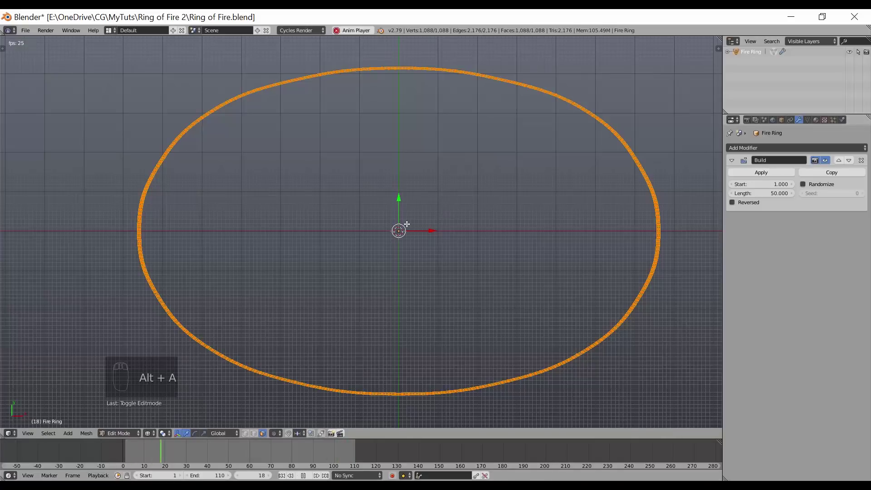
{"action": "key", "text": "alt+a"}
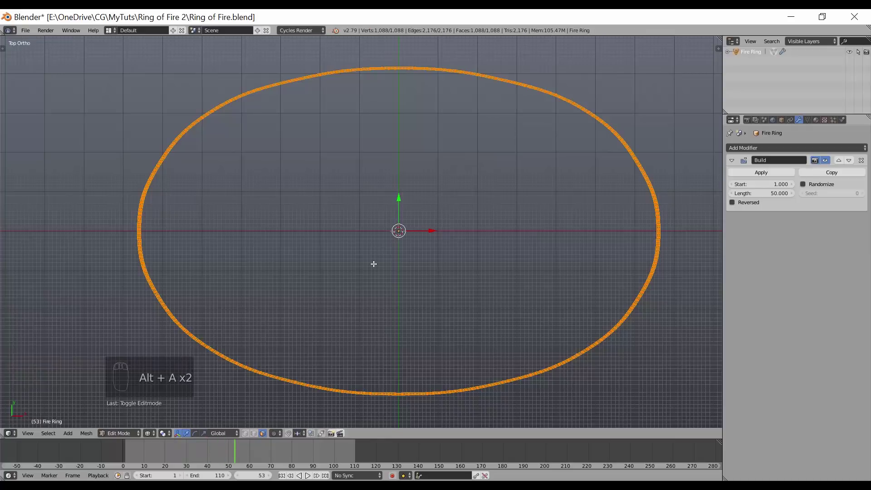
{"action": "key", "text": "Tab"}
{"action": "key", "text": "alt+a"}
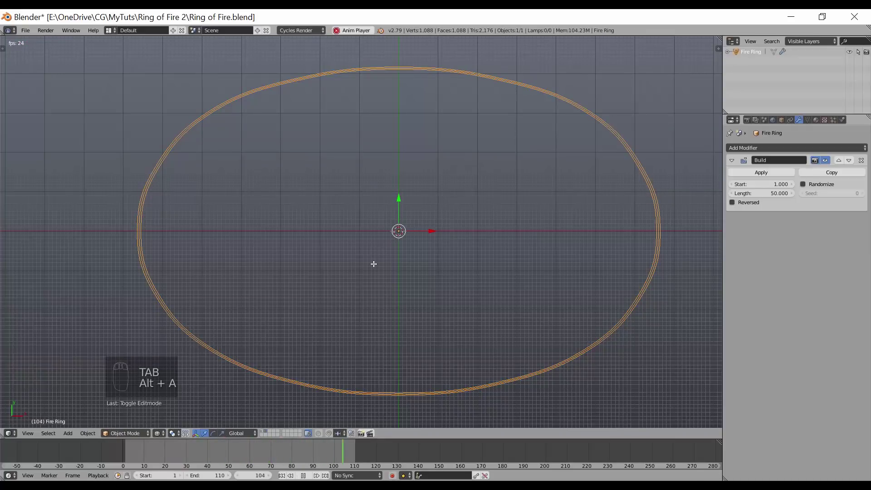
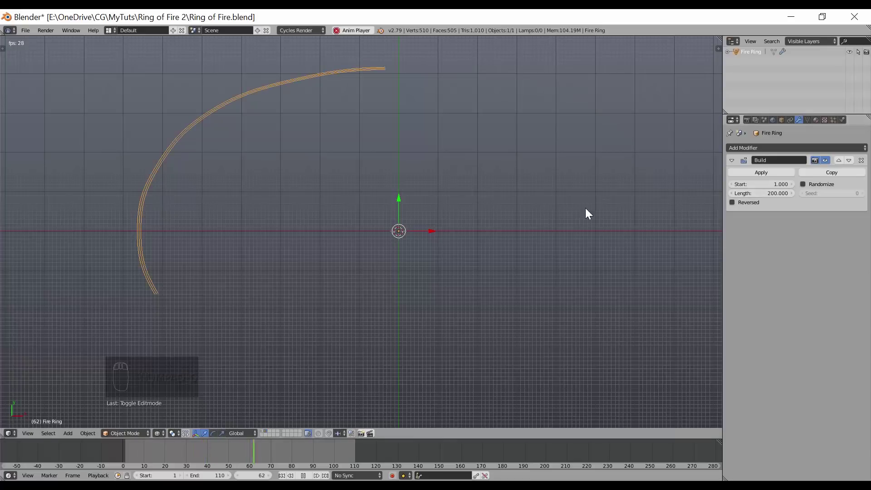
{"action": "key", "text": "alt+a"}
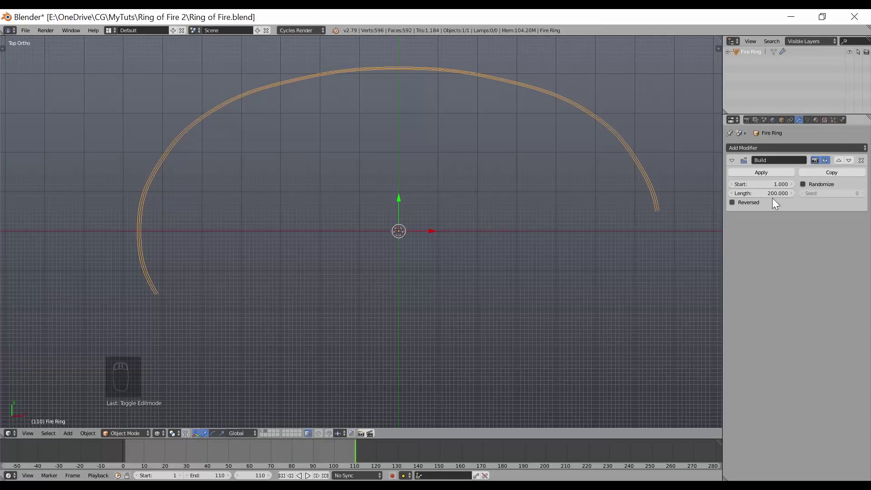
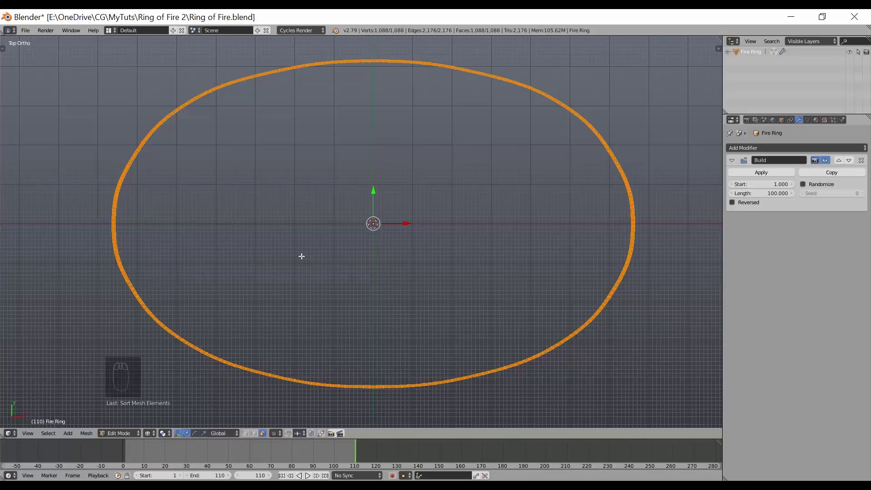
{"action": "key", "text": "Tab"}
{"action": "key", "text": "alt+a"}
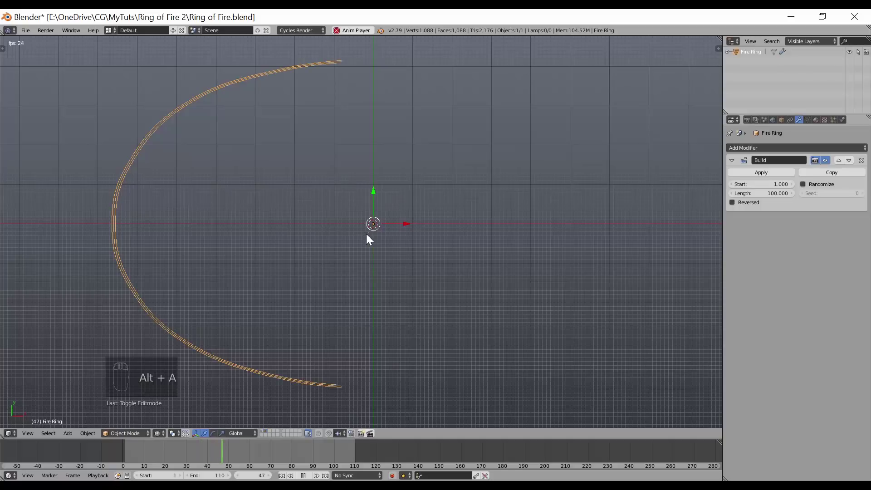
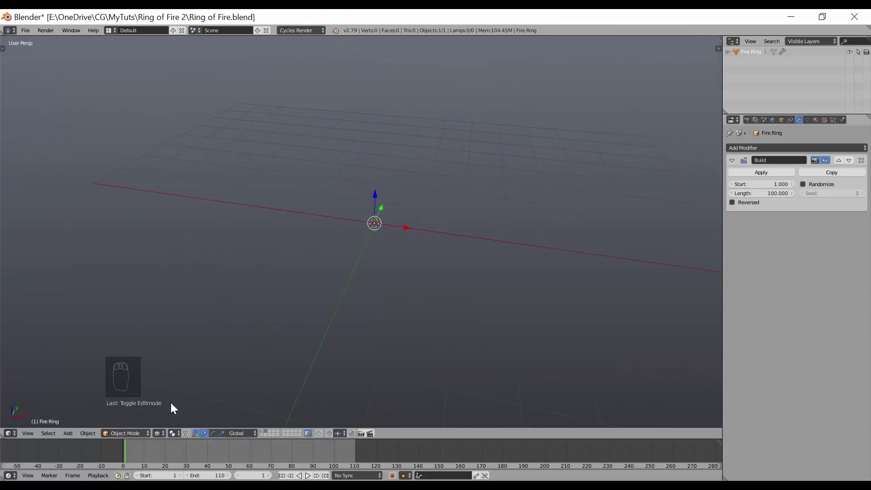
{"action": "key", "text": "Tab"}
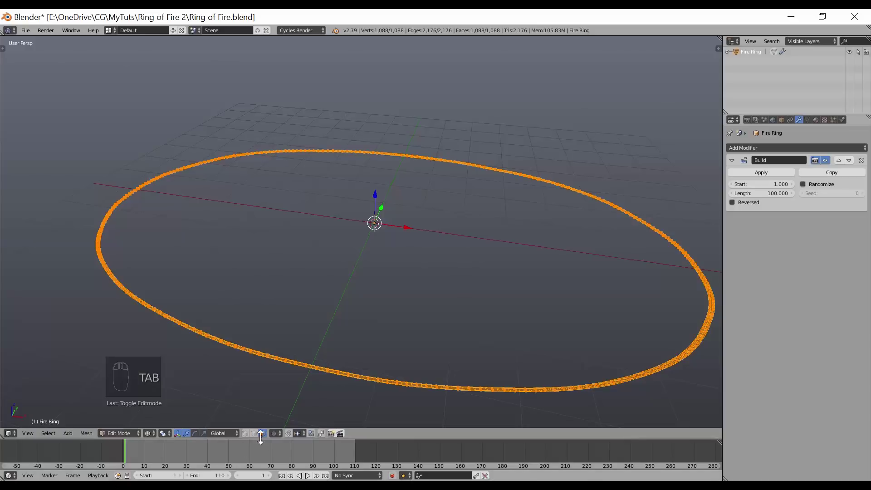
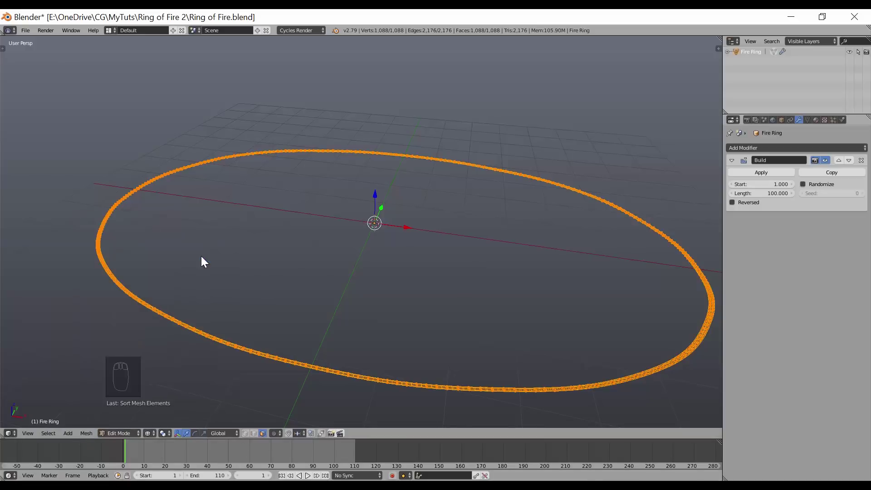
{"action": "key", "text": "Tab"}
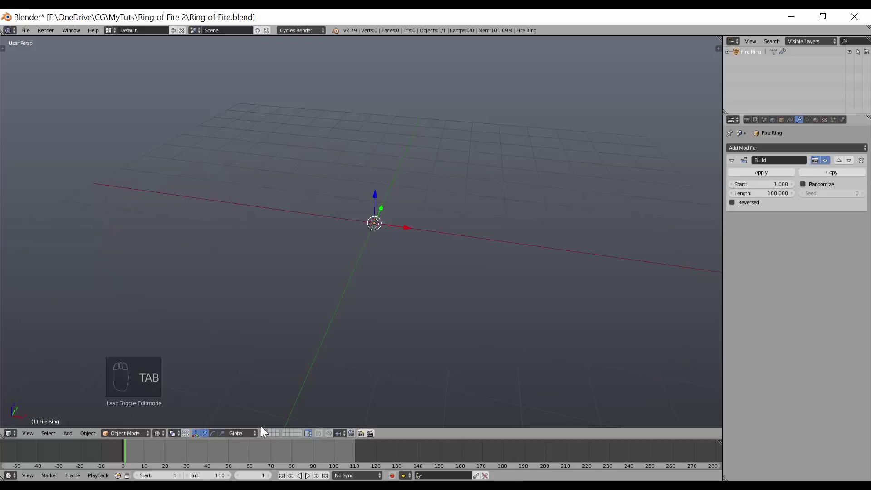
{"action": "left_click_drag", "start_coordinate": [275, 366], "coordinate": [296, 426]}
{"action": "key", "text": "KP_7"}
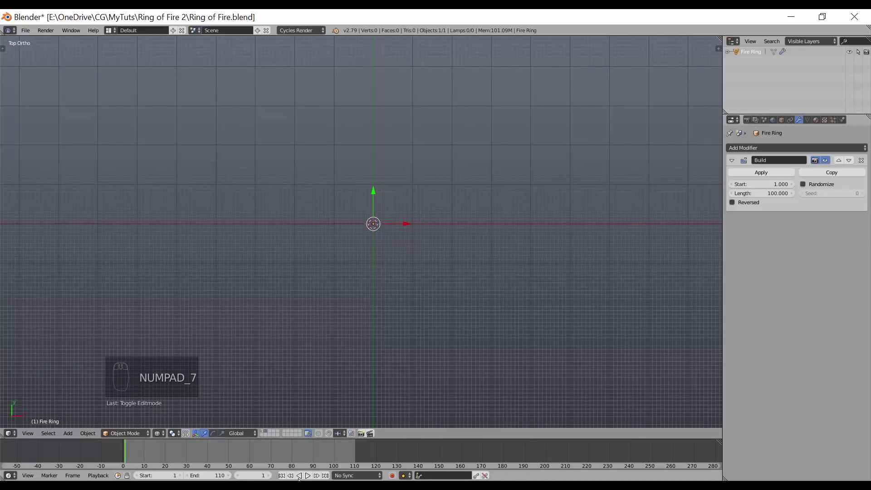
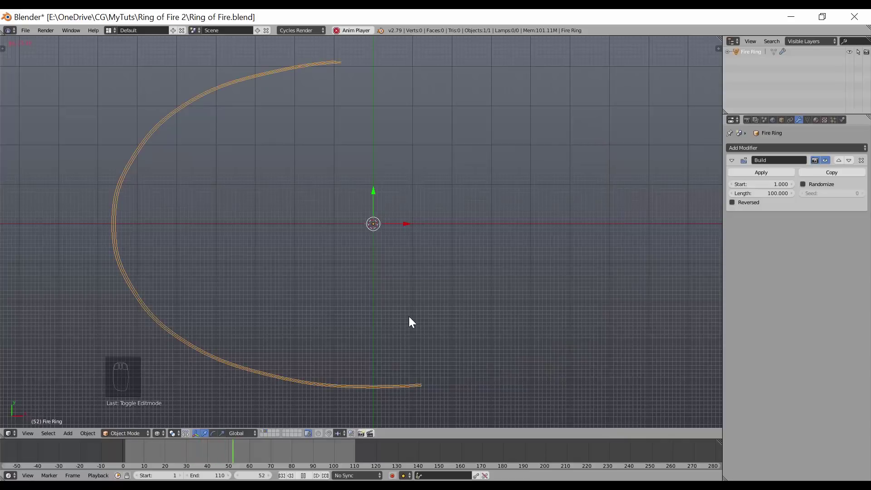
{"action": "middle_click", "coordinate": [326, 335]}
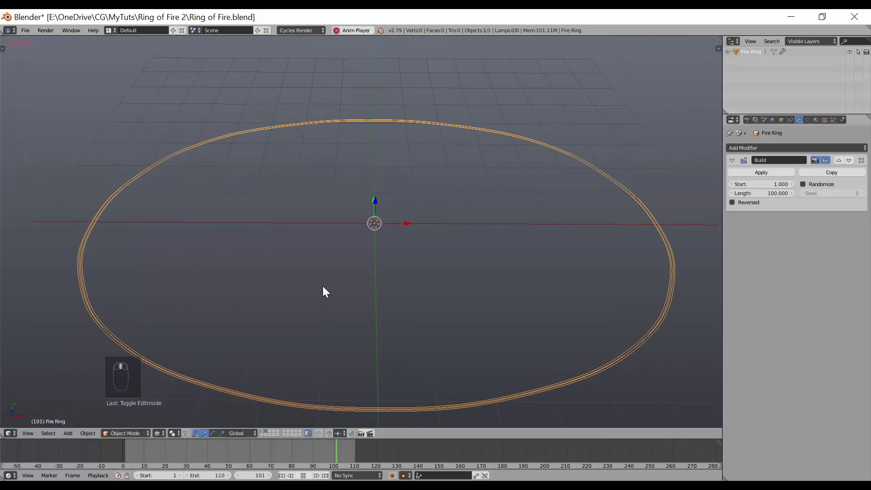
{"action": "key", "text": "KP_7"}
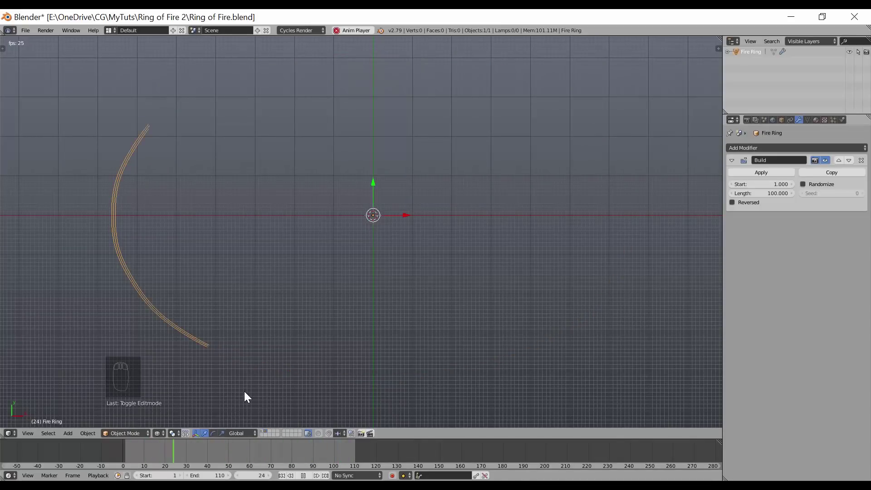
{"action": "key", "text": "alt+a"}
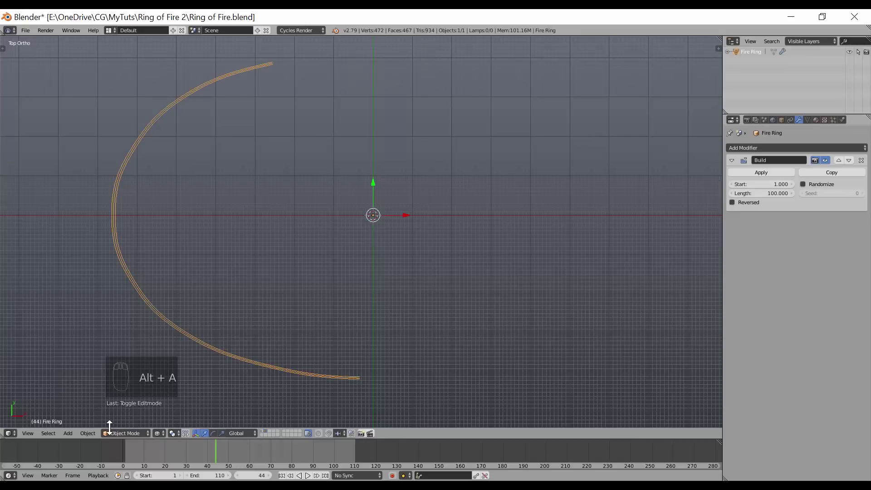
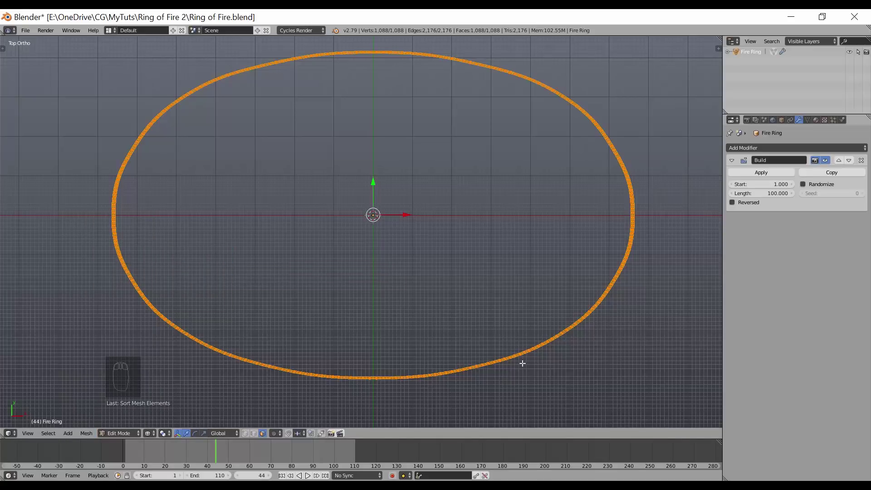
Place the 3D cursor below right of the ring, return to Object Mode and replay the build to frame 107.
{"action": "left_click", "coordinate": [584, 390]}
{"action": "left_click_drag", "start_coordinate": [565, 389], "coordinate": [590, 388]}
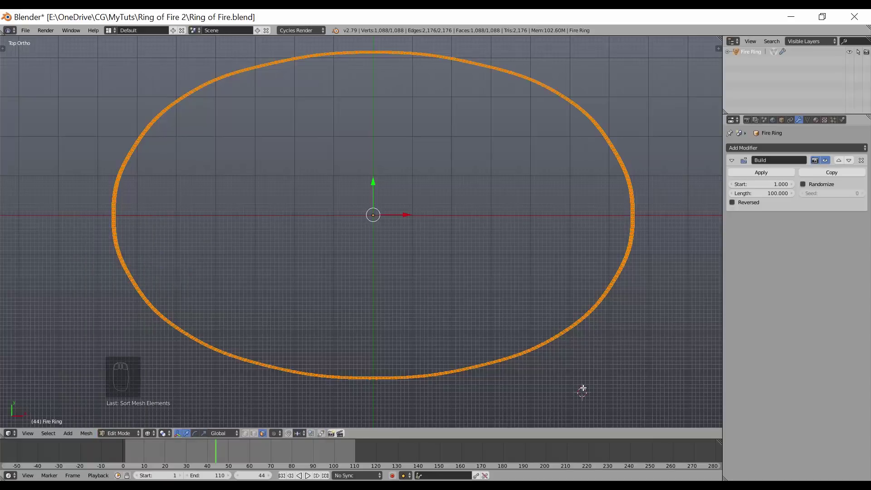
{"action": "key", "text": "Tab"}
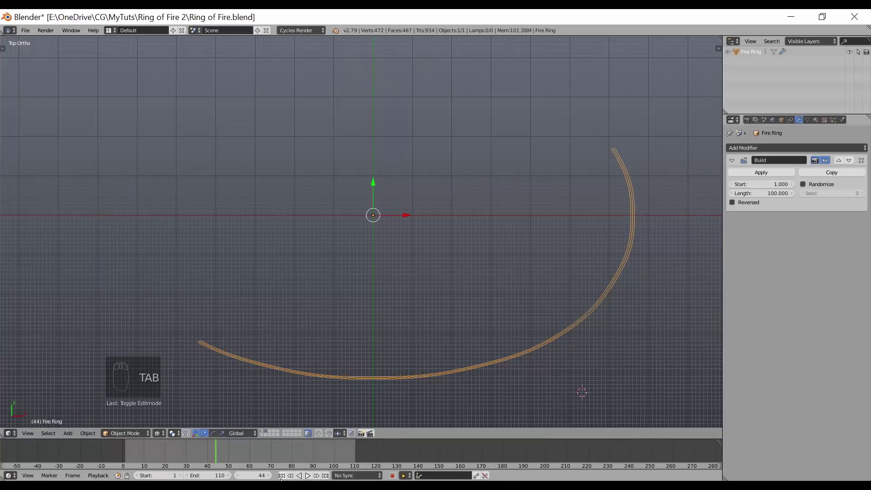
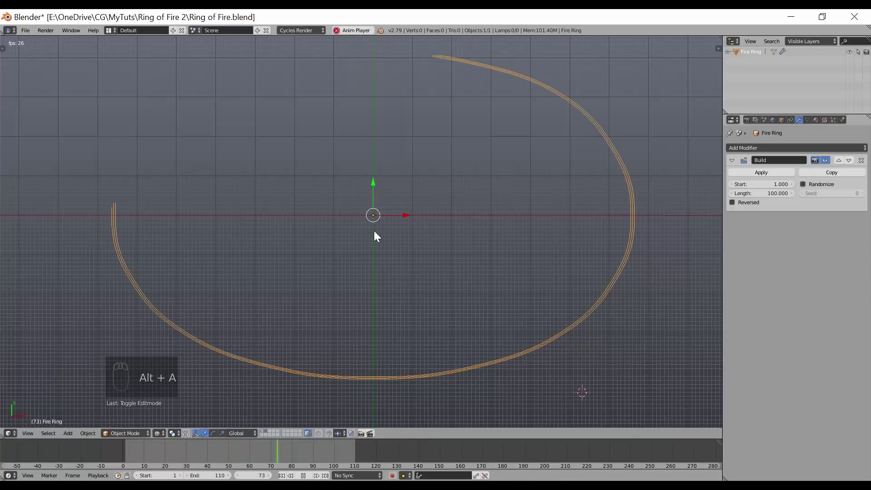
{"action": "key", "text": "alt+a"}
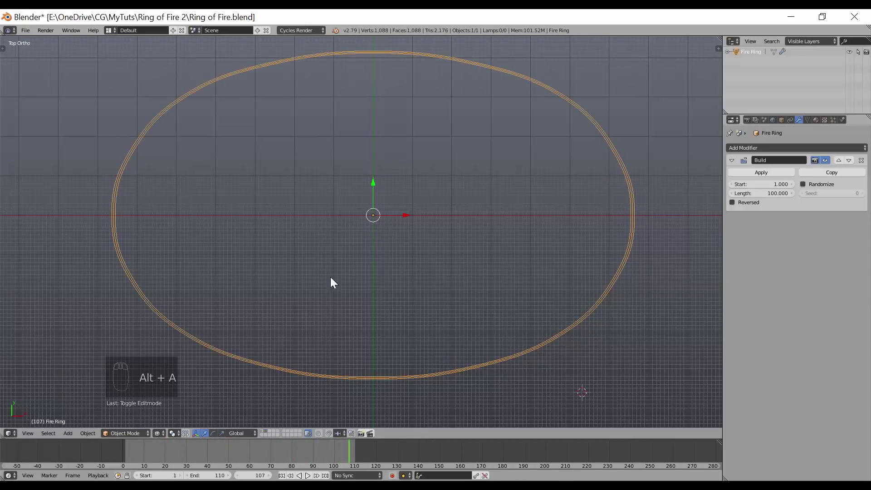
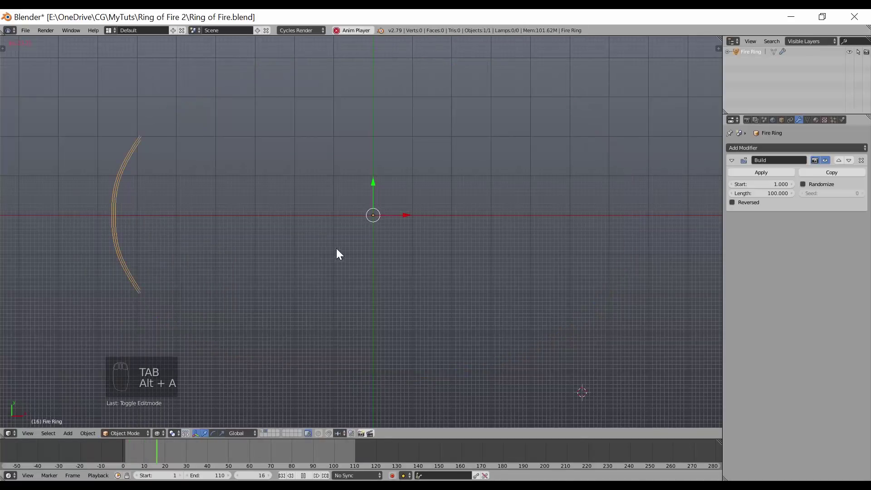
{"action": "key", "text": "alt+a"}
Orbit the view to see the fully built Fire Ring oval in perspective.
{"action": "left_click_drag", "start_coordinate": [297, 355], "coordinate": [247, 451]}
{"action": "left_click_drag", "start_coordinate": [237, 456], "coordinate": [422, 215]}
{"action": "left_click_drag", "start_coordinate": [422, 215], "coordinate": [417, 223]}
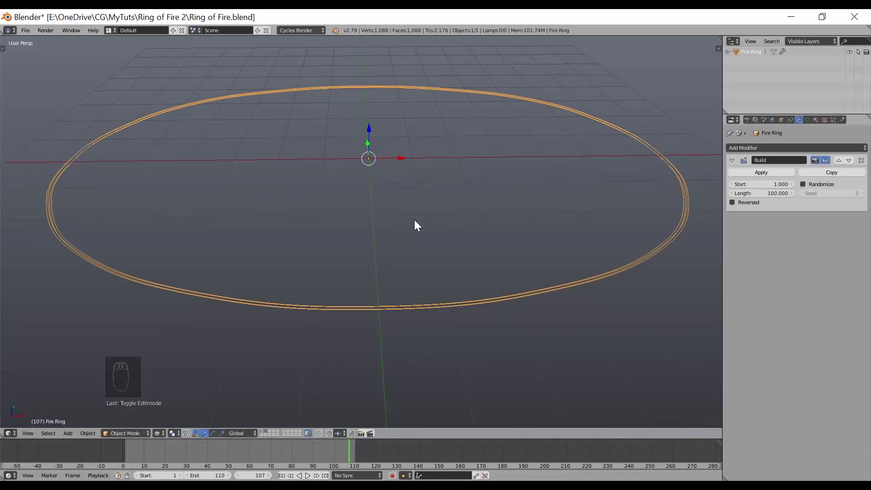
Duplicate the Fire Ring as Fire Sparks and raise it slightly along Z.
{"action": "key", "text": "shift+d"}
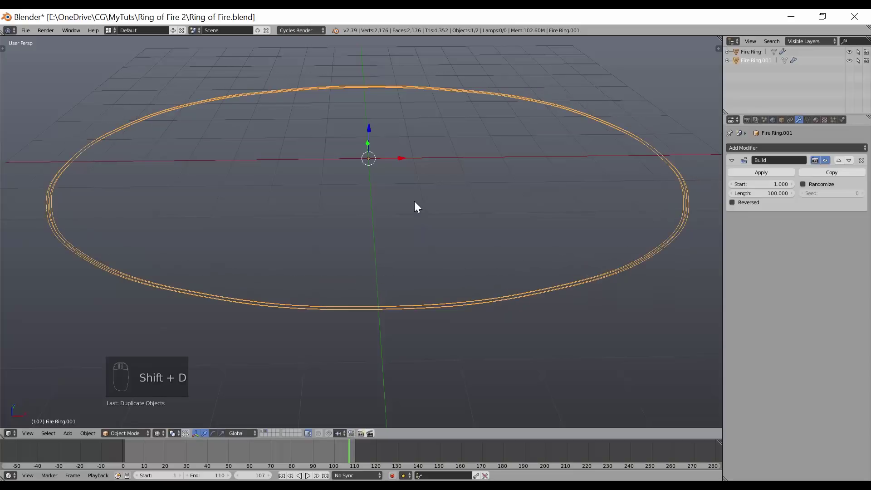
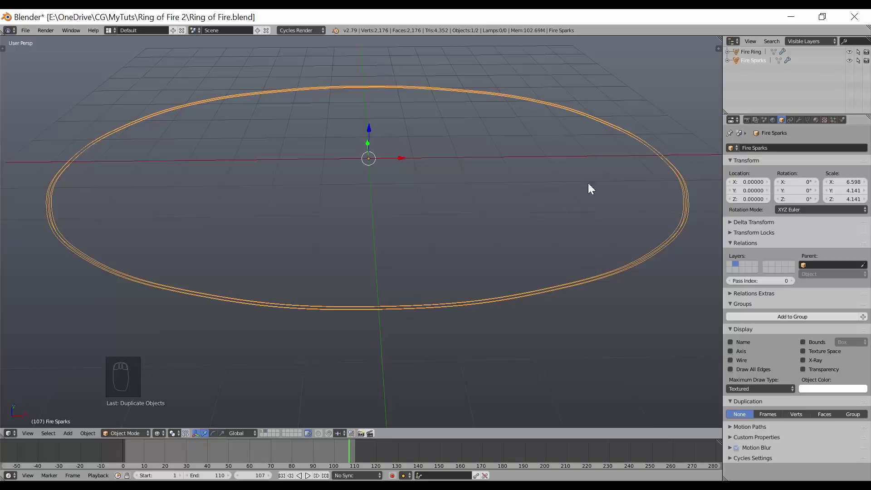
{"action": "left_click_drag", "start_coordinate": [531, 261], "coordinate": [526, 242]}
{"action": "key", "text": "g"}
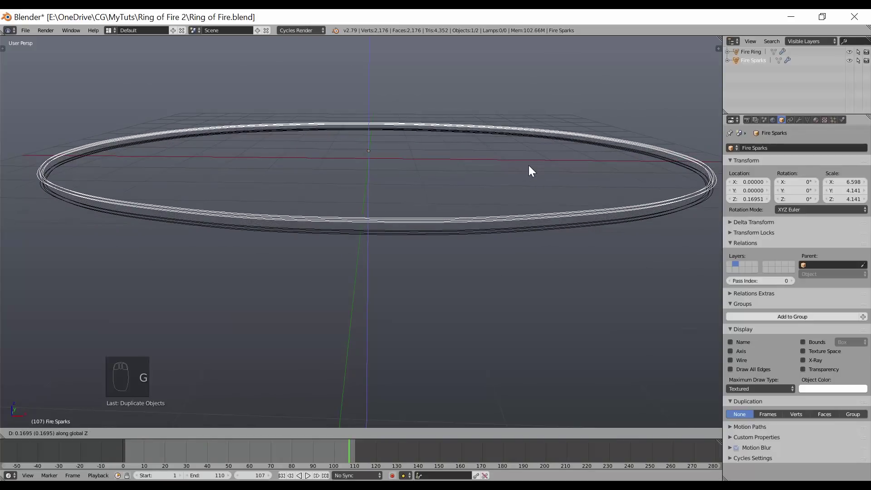
{"action": "left_click_drag", "start_coordinate": [531, 168], "coordinate": [529, 196]}
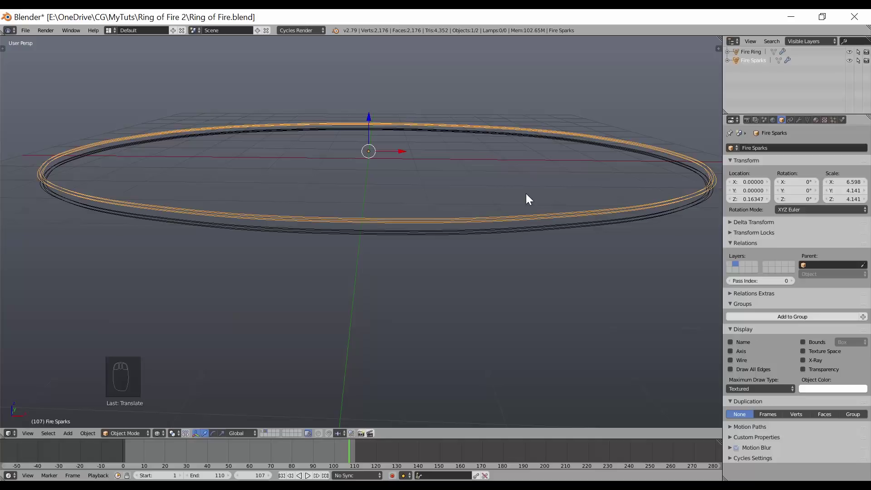
Duplicate Fire Sparks again, move the copy to layer 3 and show that layer.
{"action": "key", "text": "shift+d"}
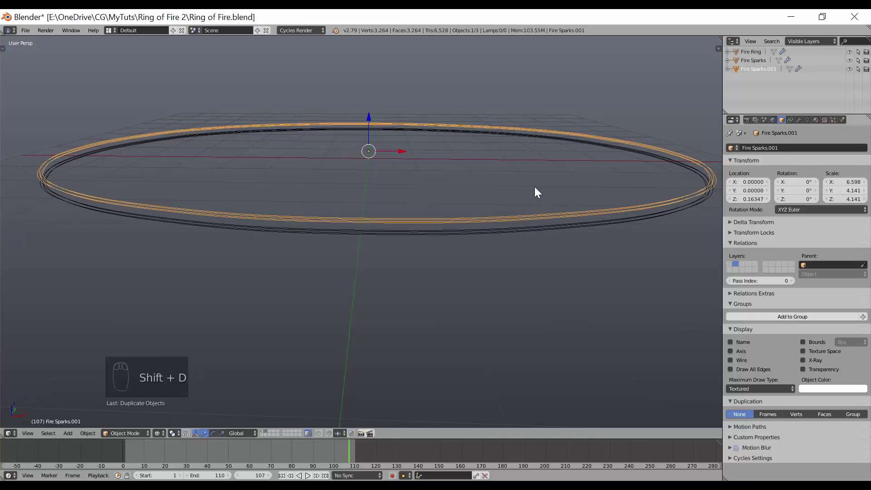
{"action": "key", "text": "m"}
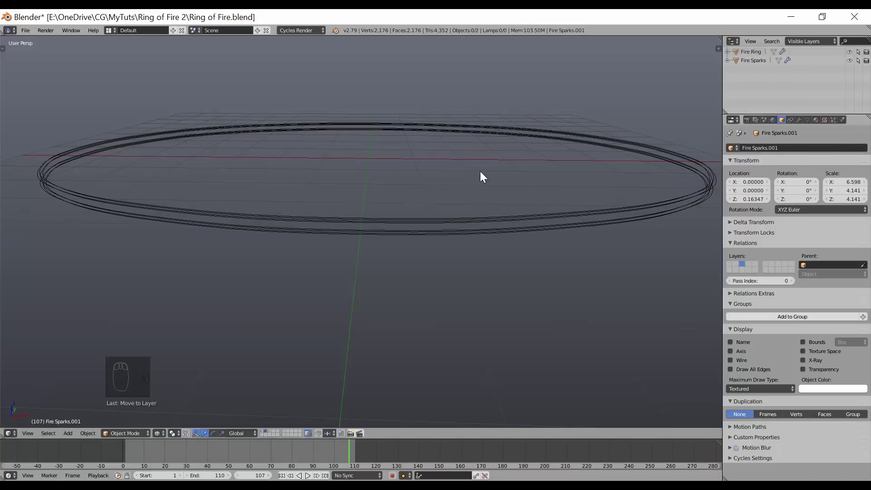
{"action": "key", "text": "3"}
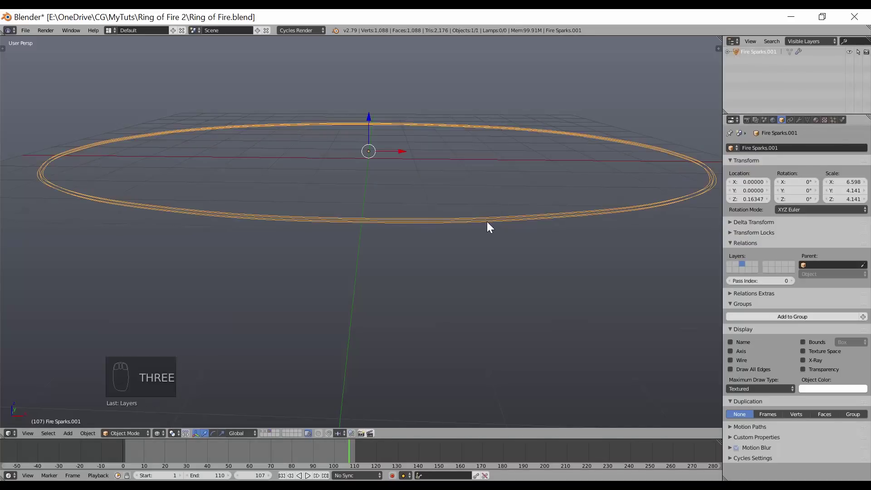
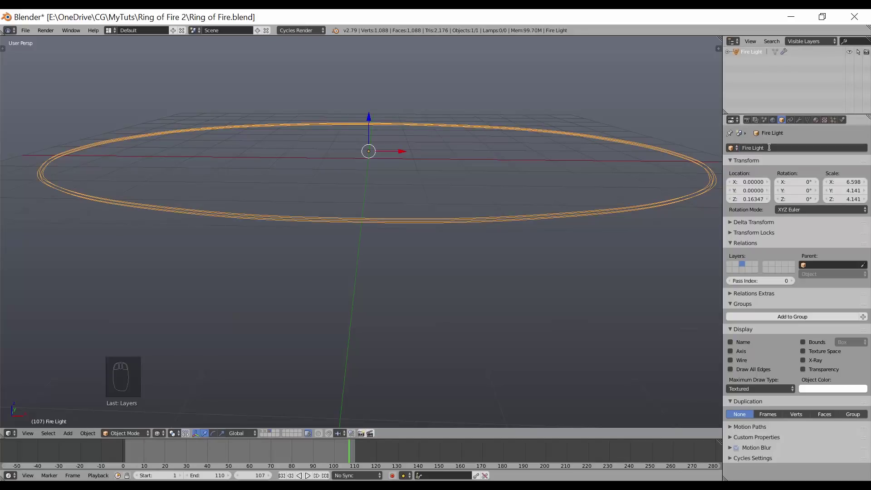
Name the separate copy Fire Light, return to the layer with Fire Ring and Fire Sparks, and inspect the ring.
{"action": "left_click_drag", "start_coordinate": [498, 273], "coordinate": [474, 235]}
{"action": "left_click_drag", "start_coordinate": [465, 253], "coordinate": [487, 250]}
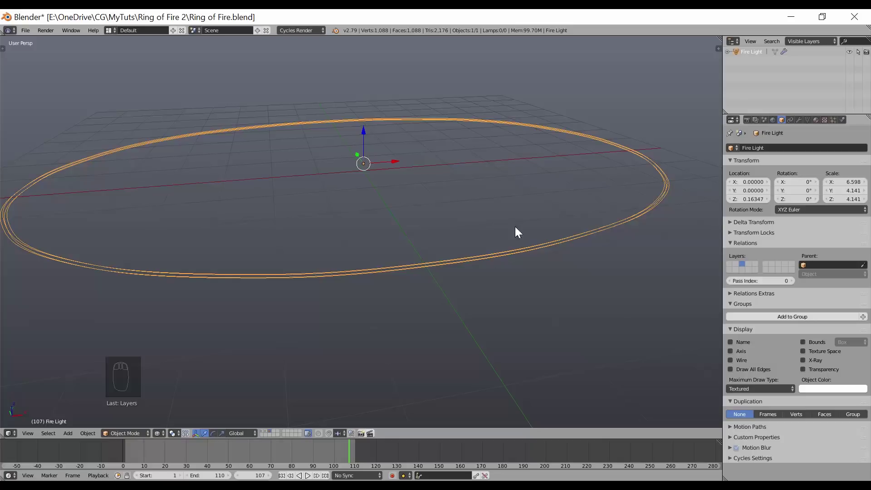
{"action": "left_click_drag", "start_coordinate": [469, 266], "coordinate": [286, 367]}
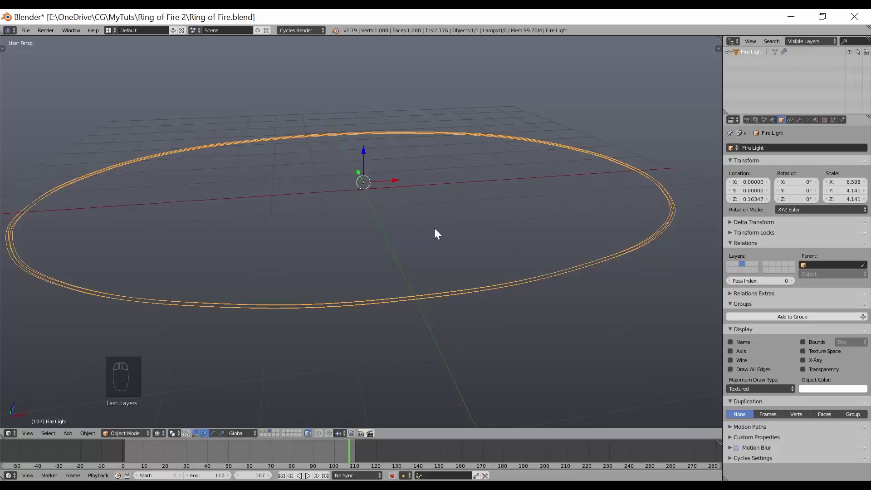
{"action": "key", "text": "2"}
{"action": "left_click_drag", "start_coordinate": [401, 325], "coordinate": [433, 257]}
{"action": "right_click", "coordinate": [433, 256]}
{"action": "left_click_drag", "start_coordinate": [433, 256], "coordinate": [439, 246]}
{"action": "left_click_drag", "start_coordinate": [439, 247], "coordinate": [407, 260]}
{"action": "left_click_drag", "start_coordinate": [408, 259], "coordinate": [413, 257]}
Create a Smoke Domain box around the selected Fire Ring via Quick Smoke.
{"action": "key", "text": "h"}
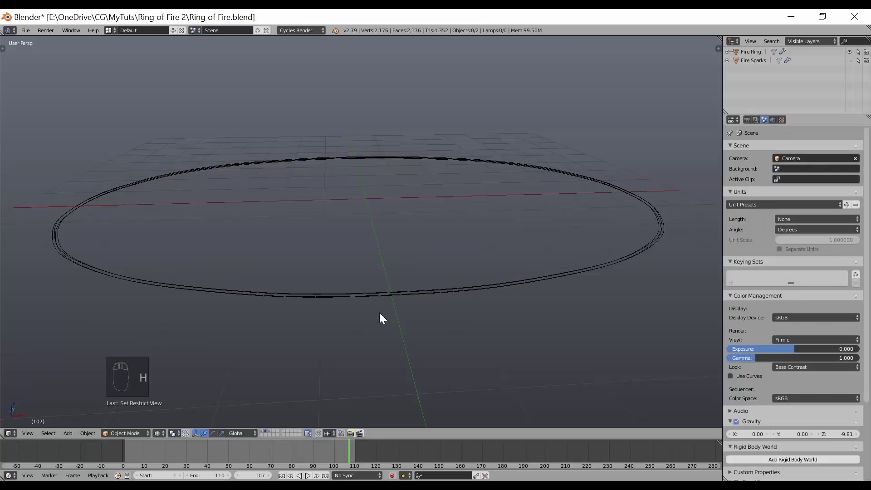
{"action": "middle_click", "coordinate": [382, 325]}
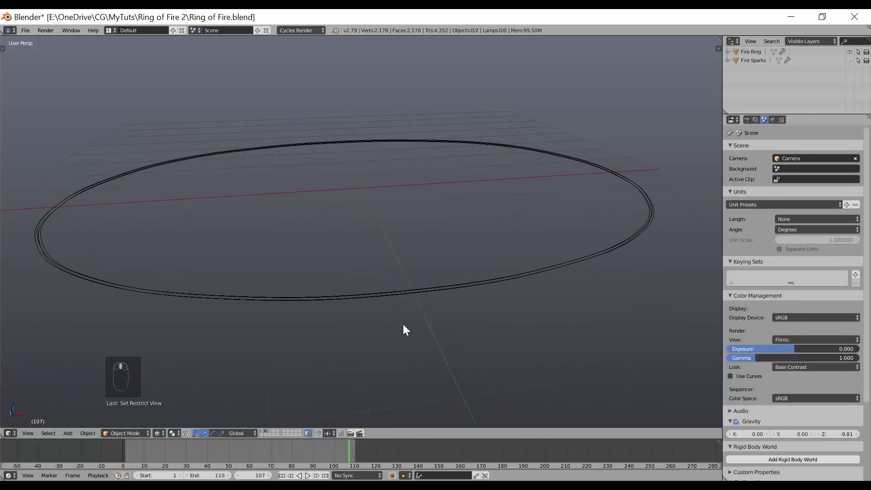
{"action": "left_click_drag", "start_coordinate": [424, 291], "coordinate": [423, 332]}
{"action": "middle_click", "coordinate": [424, 332]}
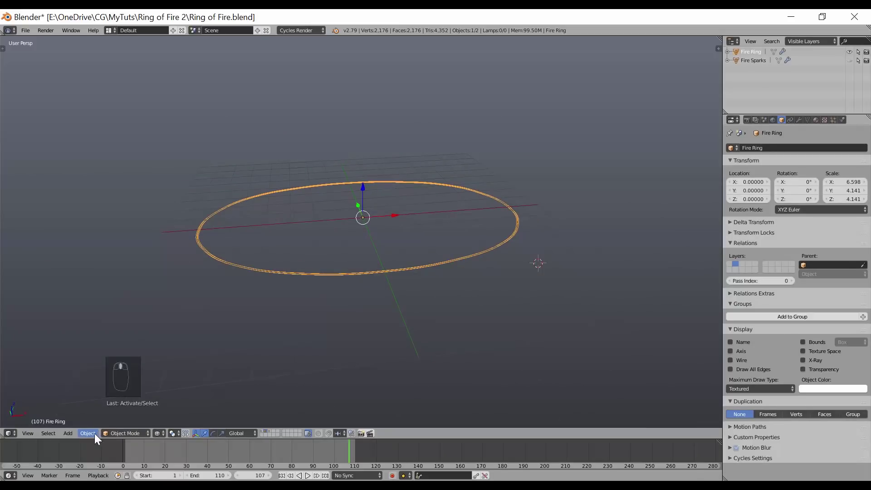
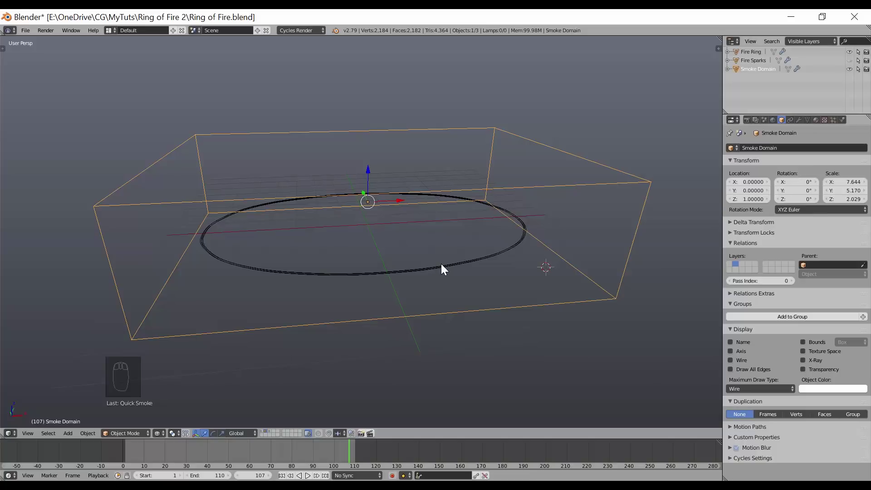
Check Fire Ring's smoke Flow physics, then select Smoke Domain and enter mesh editing on it.
{"action": "left_click_drag", "start_coordinate": [443, 269], "coordinate": [787, 170]}
{"action": "middle_click", "coordinate": [786, 171]}
{"action": "left_click_drag", "start_coordinate": [847, 124], "coordinate": [828, 282]}
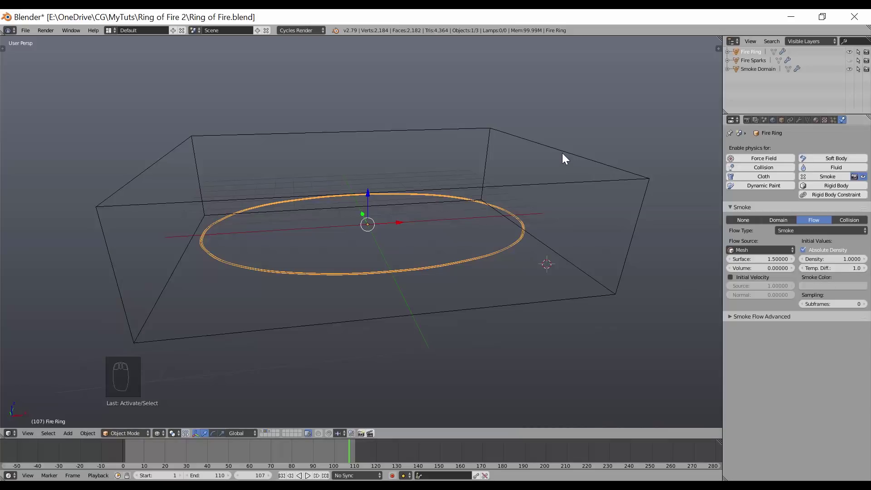
{"action": "left_click_drag", "start_coordinate": [562, 154], "coordinate": [465, 200]}
{"action": "middle_click", "coordinate": [465, 200]}
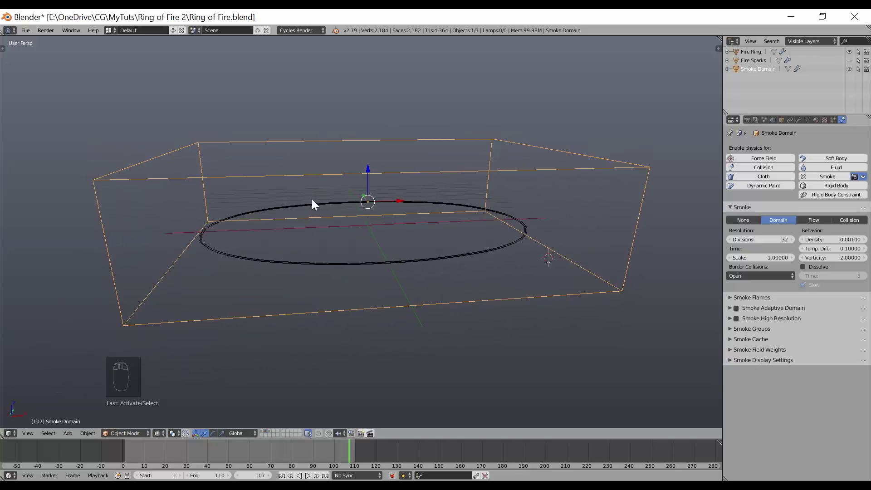
{"action": "left_click_drag", "start_coordinate": [397, 203], "coordinate": [507, 211]}
{"action": "left_click_drag", "start_coordinate": [502, 167], "coordinate": [368, 154]}
{"action": "key", "text": "Tab"}
Move the Smoke Domain's top face upward to make the box taller, then reselect Fire Ring.
{"action": "left_click", "coordinate": [368, 155]}
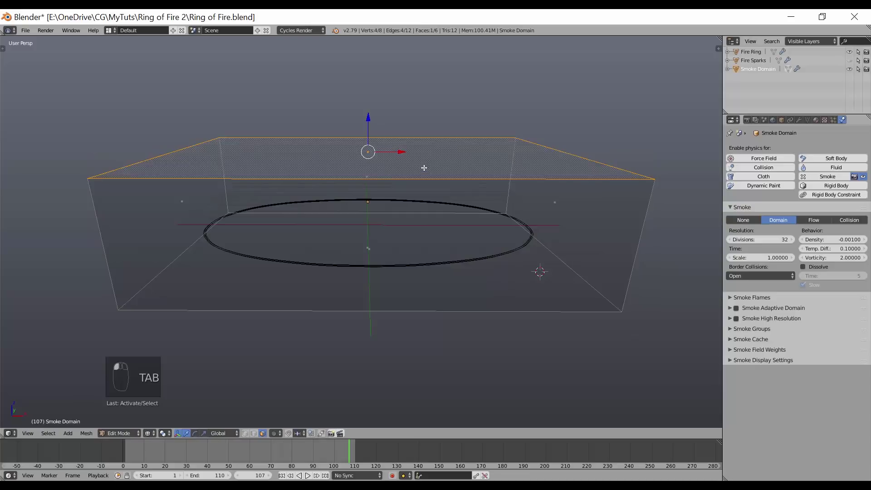
{"action": "key", "text": "g"}
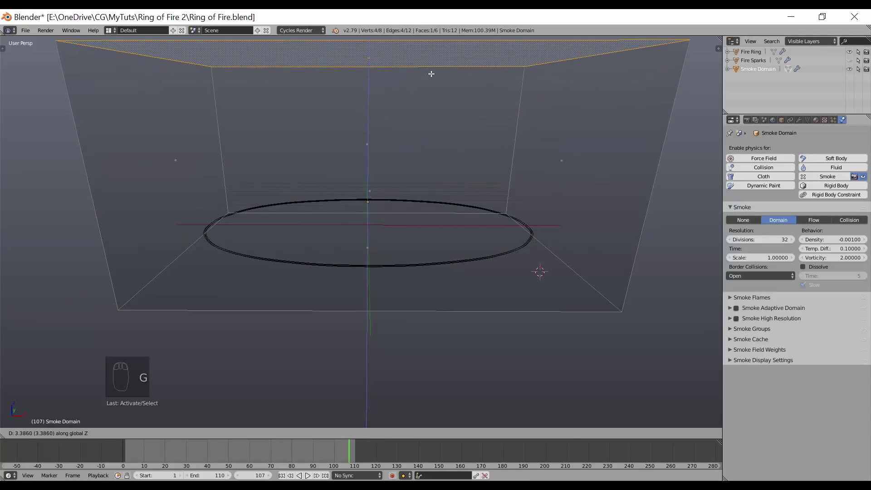
{"action": "key", "text": "Tab"}
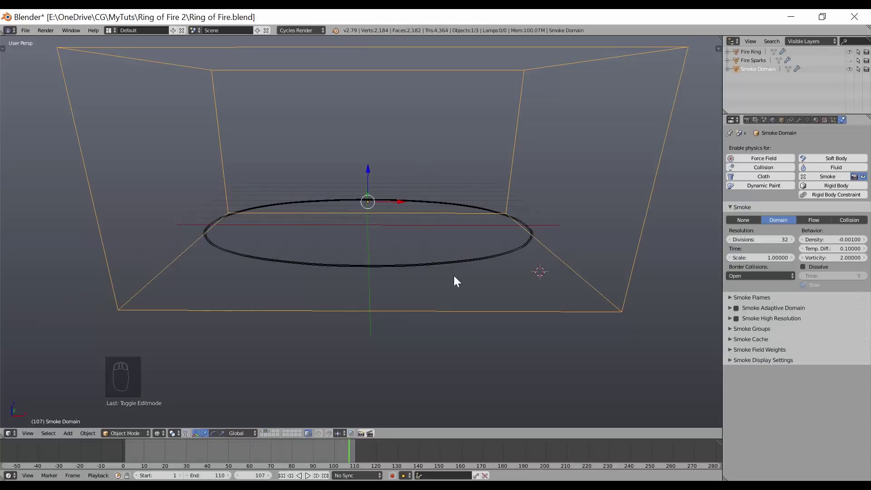
{"action": "left_click_drag", "start_coordinate": [473, 261], "coordinate": [501, 270]}
{"action": "middle_click", "coordinate": [501, 270]}
{"action": "left_click_drag", "start_coordinate": [487, 277], "coordinate": [846, 125]}
{"action": "middle_click", "coordinate": [845, 125]}
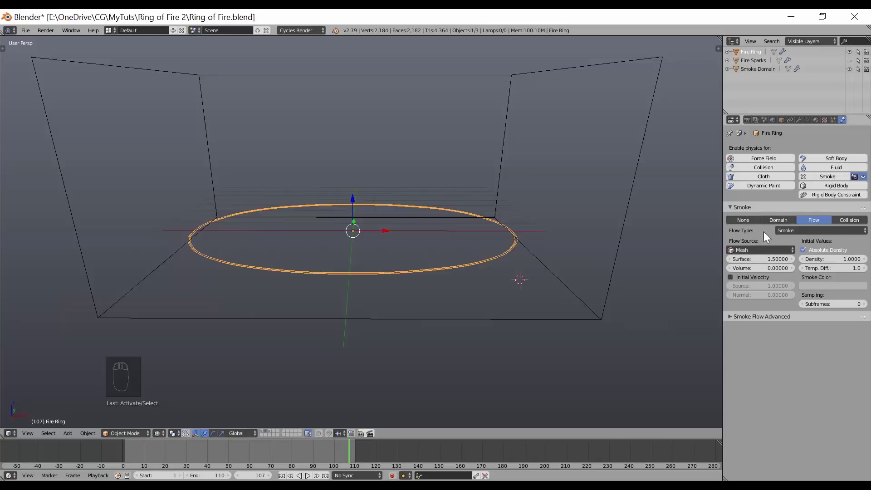
Set Fire Ring's smoke Flow Type to Fire with Flame Rate 4.0 and rewind to frame 1.
{"action": "left_click_drag", "start_coordinate": [813, 234], "coordinate": [797, 232]}
{"action": "left_click_drag", "start_coordinate": [797, 232], "coordinate": [785, 196]}
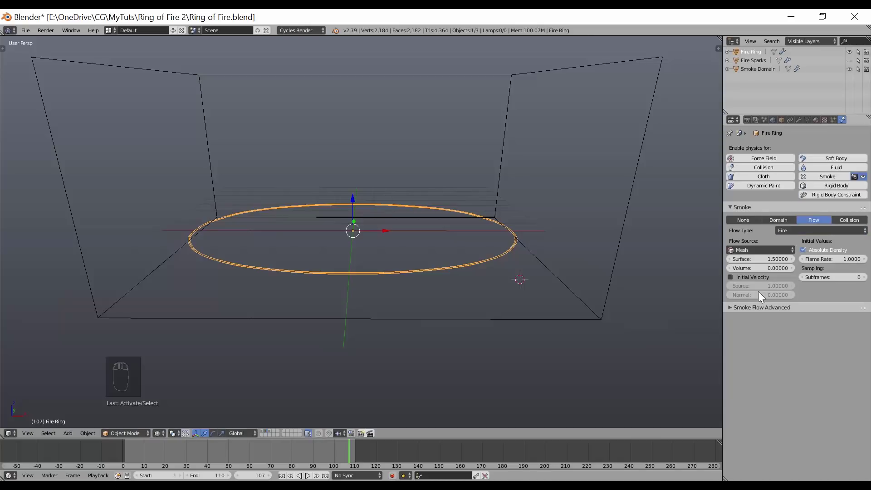
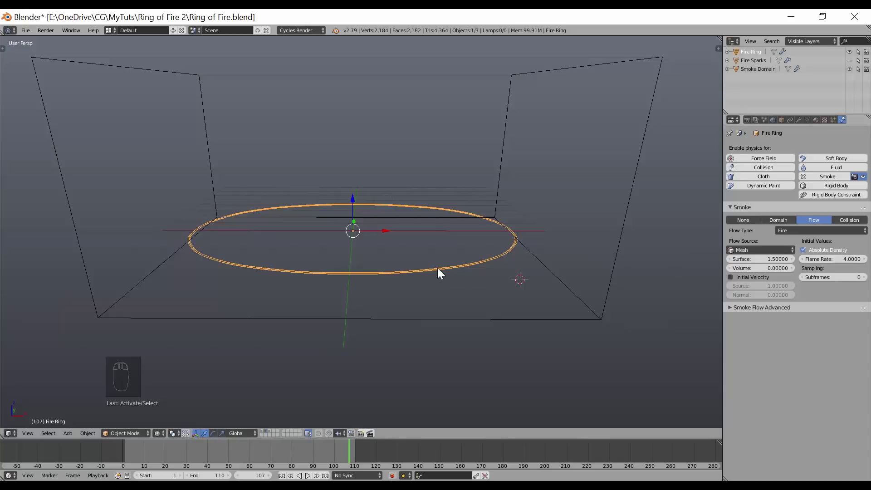
{"action": "left_click_drag", "start_coordinate": [441, 266], "coordinate": [666, 262]}
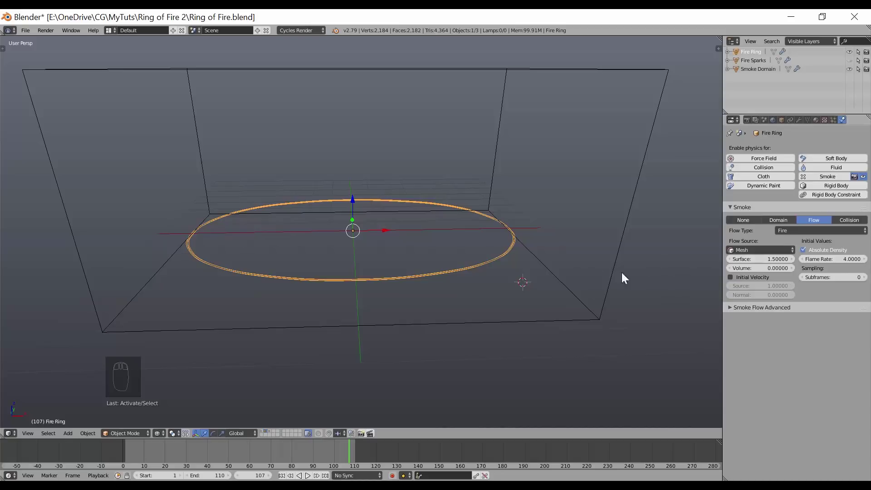
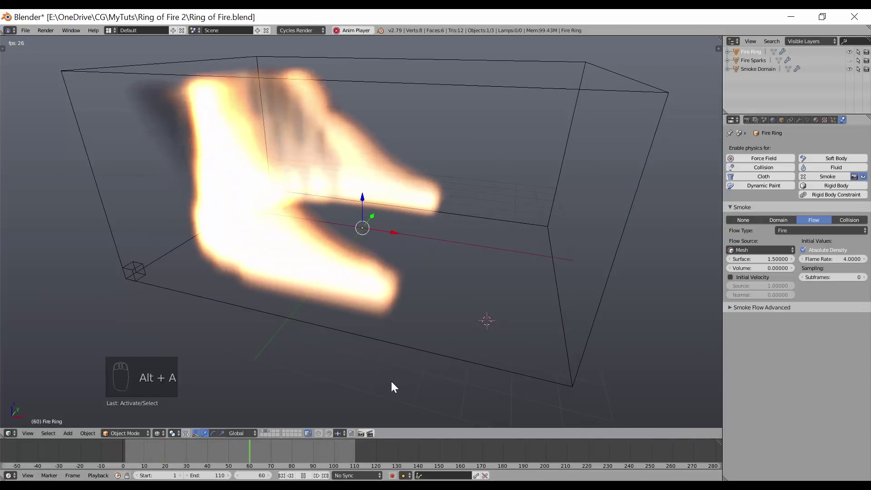
Play the fire simulation in the domain and stop playback while inspecting the burning ring.
{"action": "left_click_drag", "start_coordinate": [567, 341], "coordinate": [507, 342]}
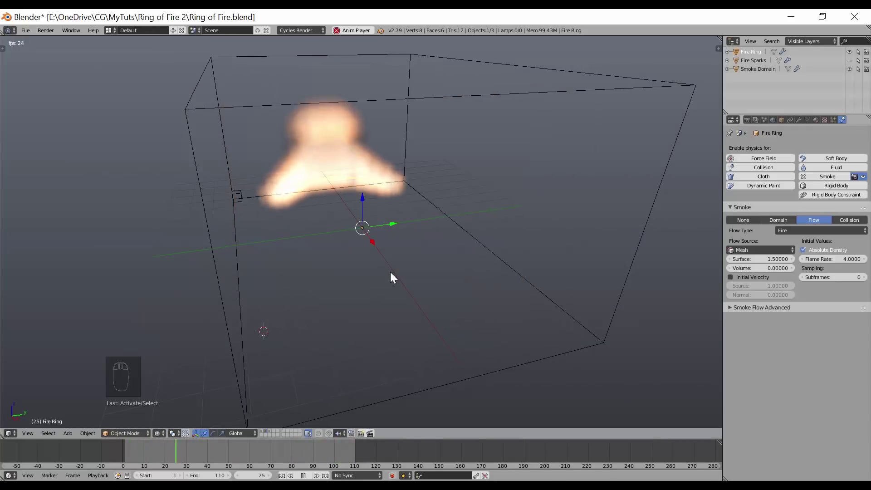
{"action": "left_click_drag", "start_coordinate": [347, 170], "coordinate": [379, 105]}
{"action": "left_click_drag", "start_coordinate": [413, 194], "coordinate": [442, 189]}
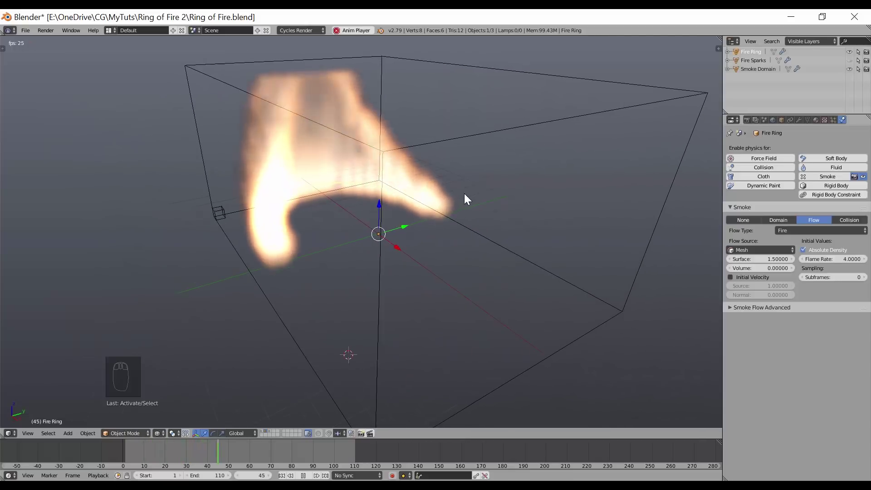
{"action": "key", "text": "alt+a"}
{"action": "middle_click", "coordinate": [450, 234]}
{"action": "middle_click", "coordinate": [404, 230]}
Inspect the flames from several angles, then load the other Ring of Fire.blend file.
{"action": "left_click_drag", "start_coordinate": [298, 291], "coordinate": [290, 270]}
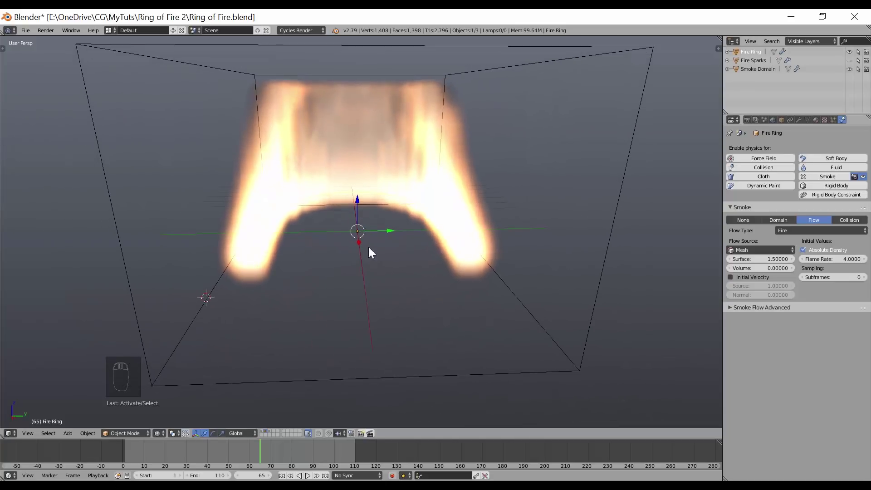
{"action": "left_click_drag", "start_coordinate": [633, 141], "coordinate": [835, 148]}
{"action": "left_click_drag", "start_coordinate": [835, 149], "coordinate": [634, 272]}
{"action": "left_click_drag", "start_coordinate": [429, 261], "coordinate": [442, 271]}
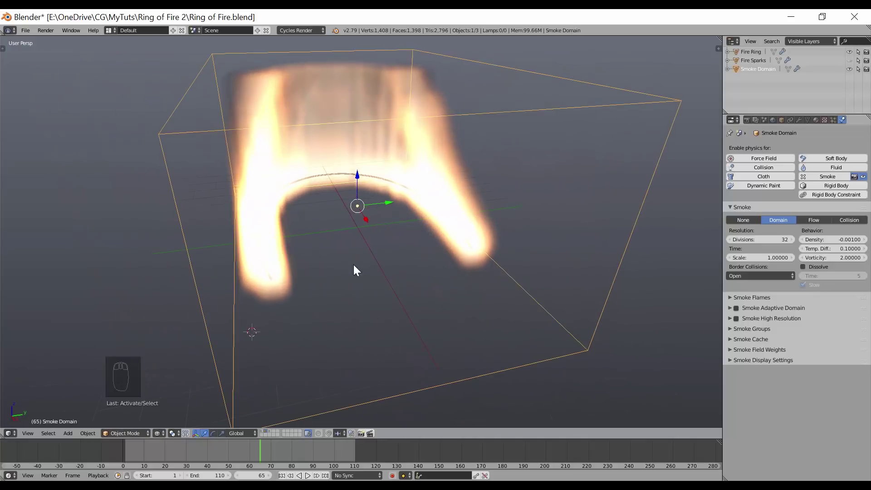
{"action": "middle_click", "coordinate": [371, 273]}
{"action": "middle_click", "coordinate": [360, 274]}
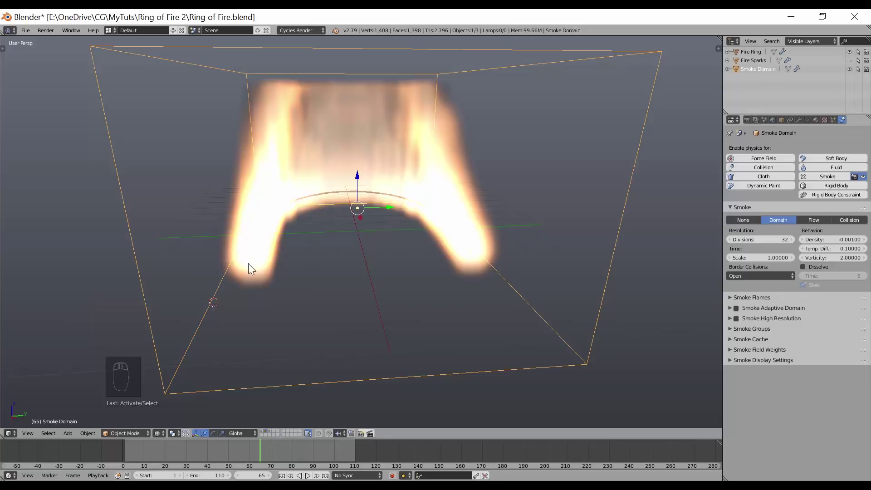
{"action": "left_click_drag", "start_coordinate": [258, 270], "coordinate": [275, 268]}
{"action": "left_click_drag", "start_coordinate": [263, 273], "coordinate": [485, 270]}
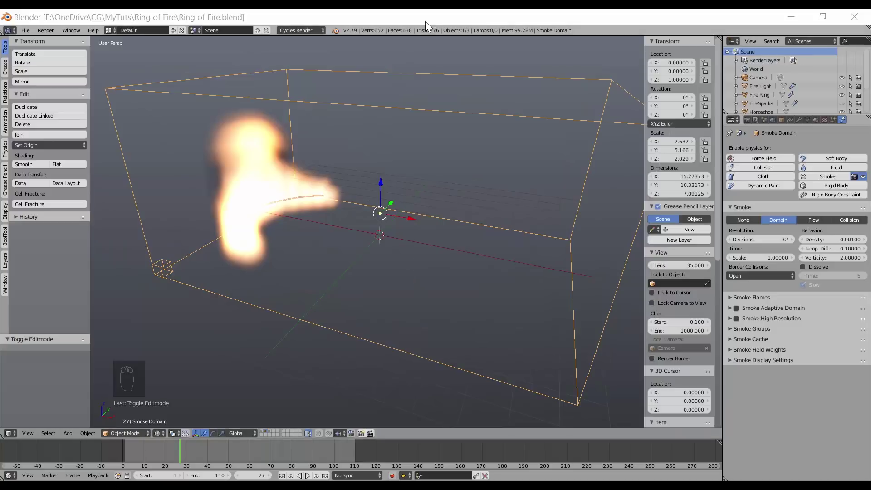
Run a brief rendered preview of the opened scene with Shift+Z and end it.
{"action": "key", "text": "shift+z"}
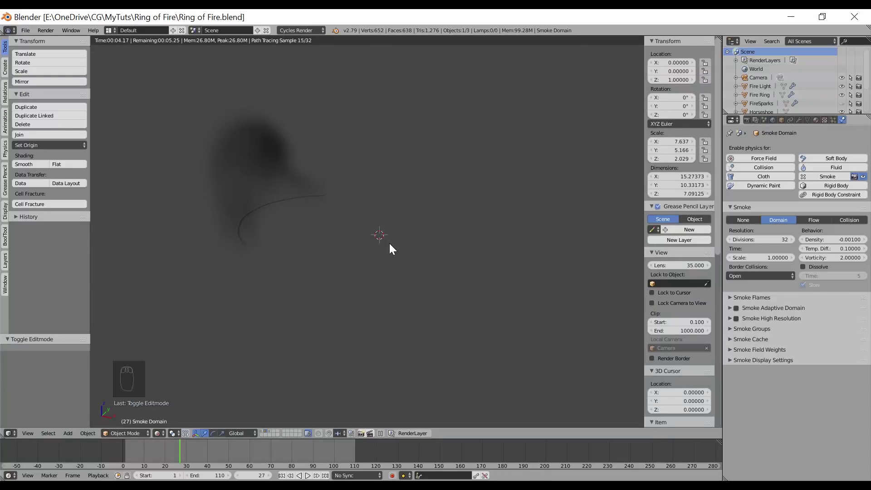
{"action": "key", "text": "shift+z"}
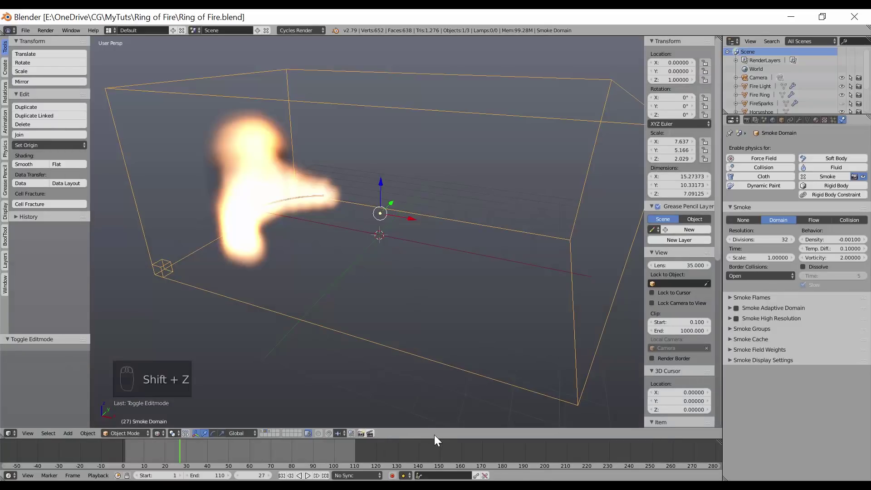
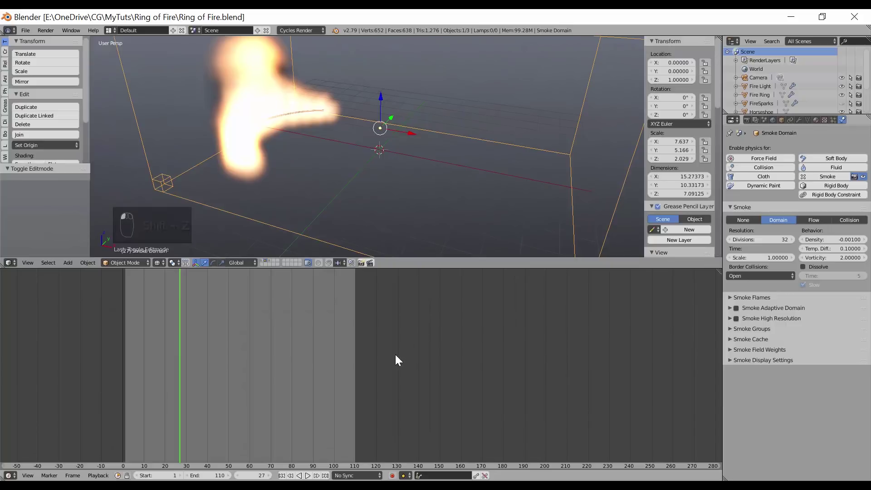
Show the Fire+Smoke Domain Material node tree in the lower Node Editor area.
{"action": "key", "text": "shift+F3"}
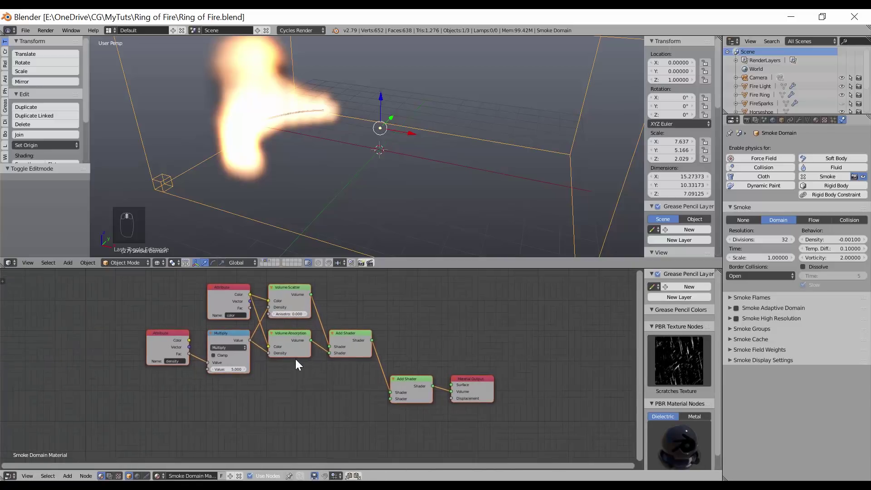
{"action": "left_click_drag", "start_coordinate": [389, 346], "coordinate": [425, 346]}
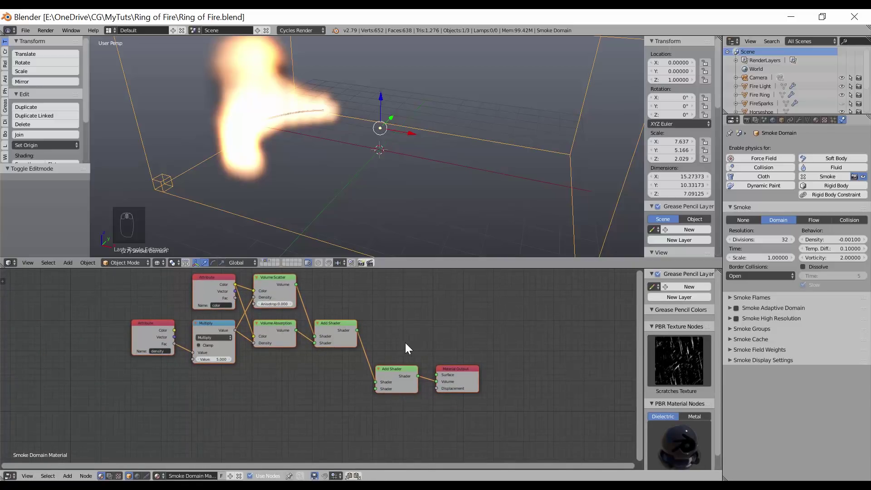
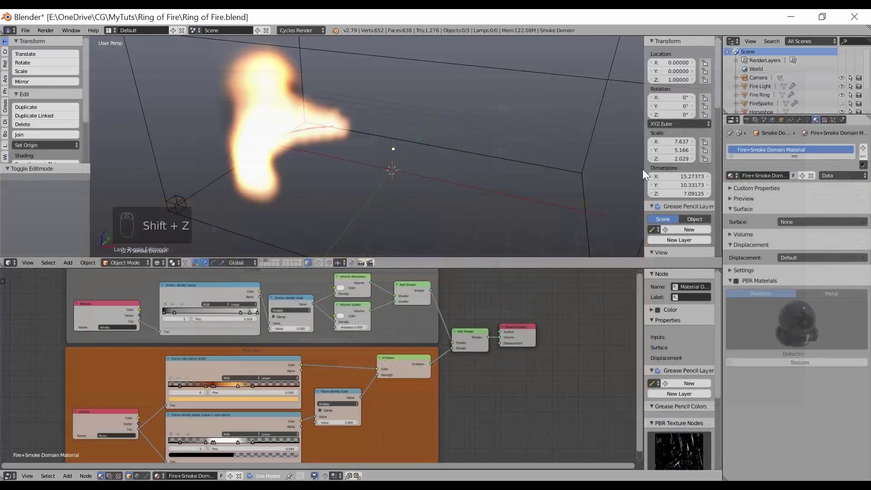
Set Smoke Domain Divisions to 96 with Adaptive Domain and High Resolution on, then view the fire from the side and above.
{"action": "left_click", "coordinate": [777, 124]}
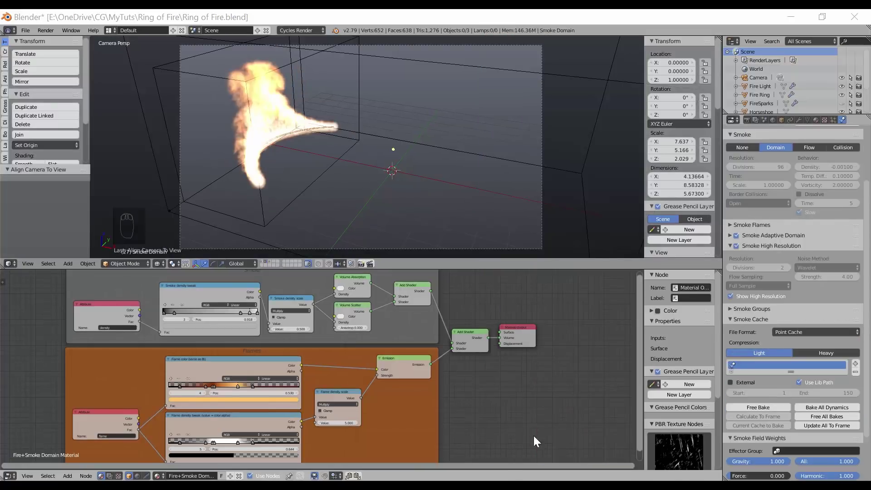
{"action": "left_click_drag", "start_coordinate": [286, 190], "coordinate": [270, 194]}
{"action": "middle_click", "coordinate": [281, 187]}
{"action": "middle_click", "coordinate": [278, 196]}
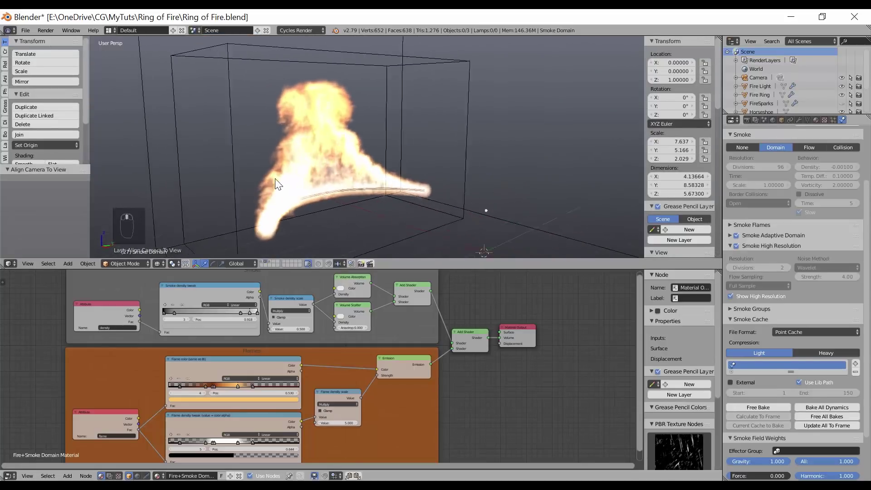
{"action": "middle_click", "coordinate": [267, 188]}
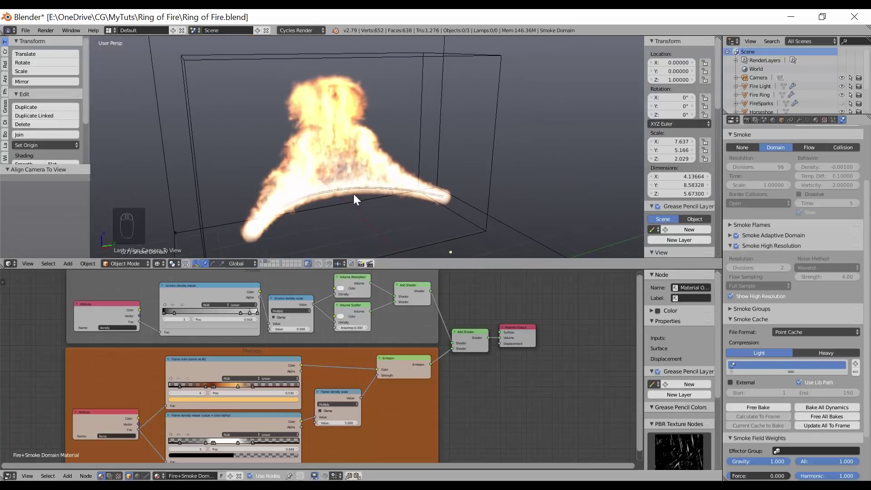
{"action": "left_click_drag", "start_coordinate": [311, 207], "coordinate": [328, 190]}
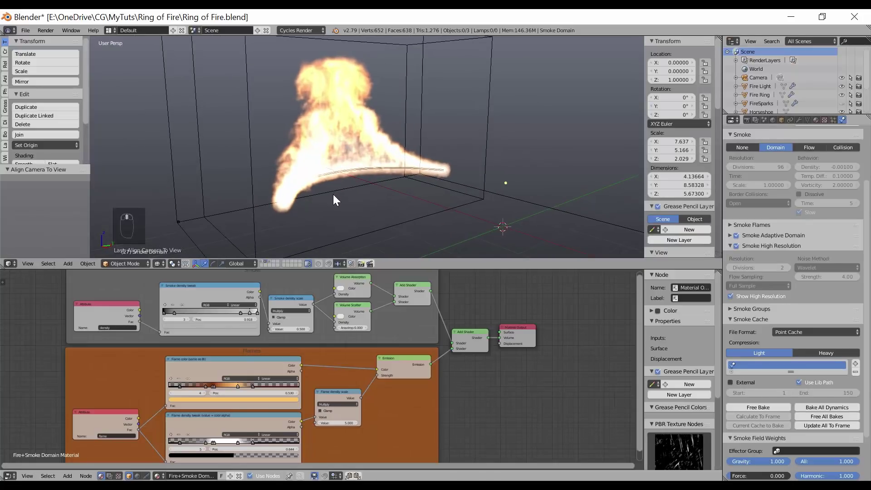
{"action": "left_click_drag", "start_coordinate": [337, 199], "coordinate": [336, 199]}
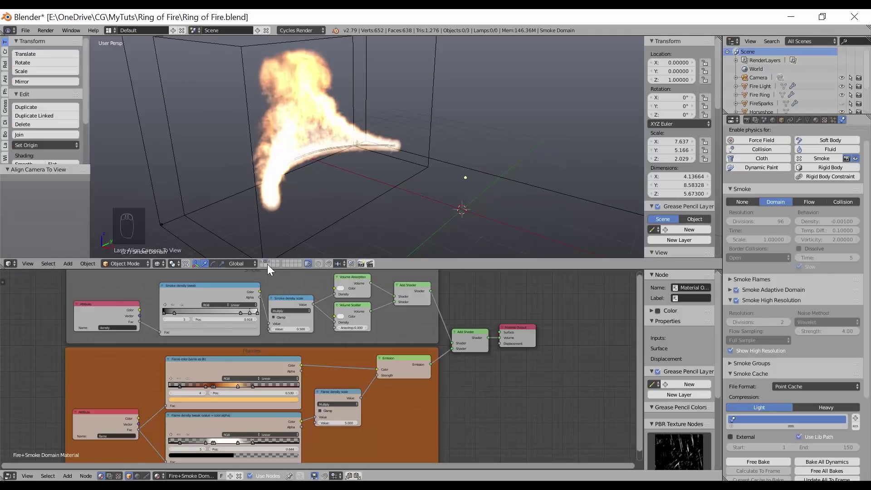
Play the fire simulation back with Alt+A, then stop it and orbit around the ring.
{"action": "left_click", "coordinate": [272, 264]}
{"action": "left_click_drag", "start_coordinate": [330, 230], "coordinate": [342, 201]}
{"action": "key", "text": "alt+a"}
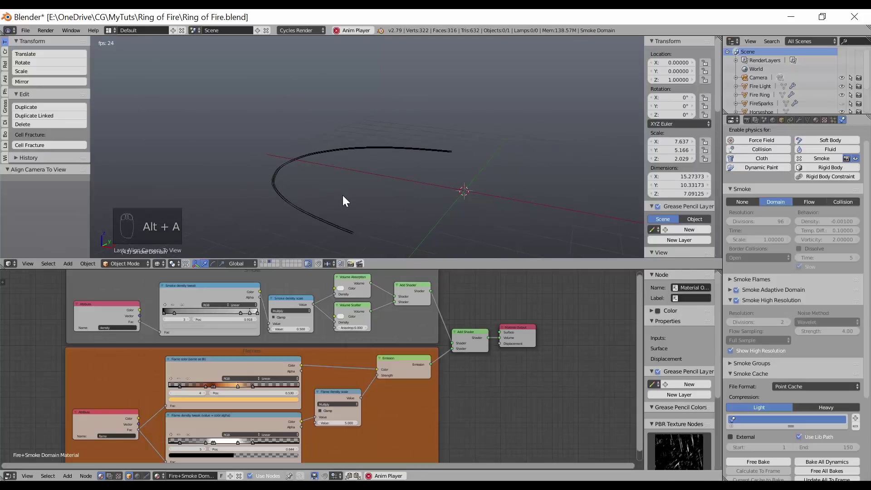
{"action": "middle_click", "coordinate": [356, 158]}
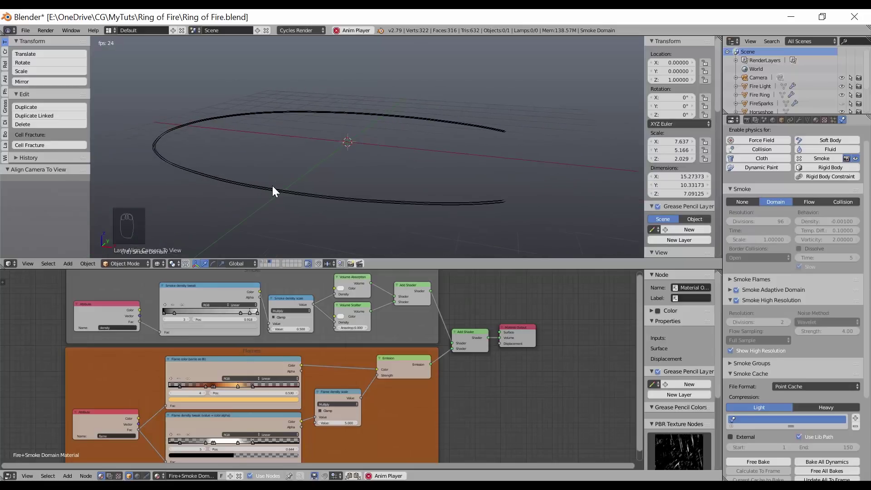
{"action": "key", "text": "alt+a"}
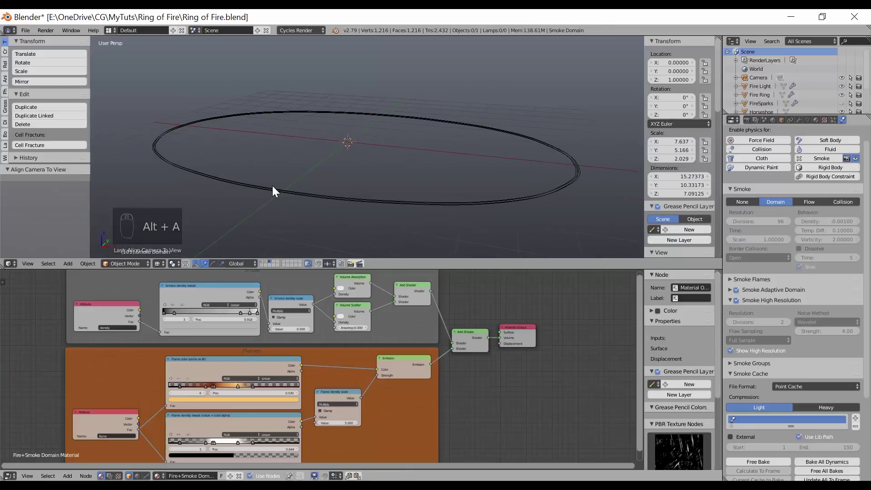
{"action": "left_click_drag", "start_coordinate": [285, 181], "coordinate": [284, 188]}
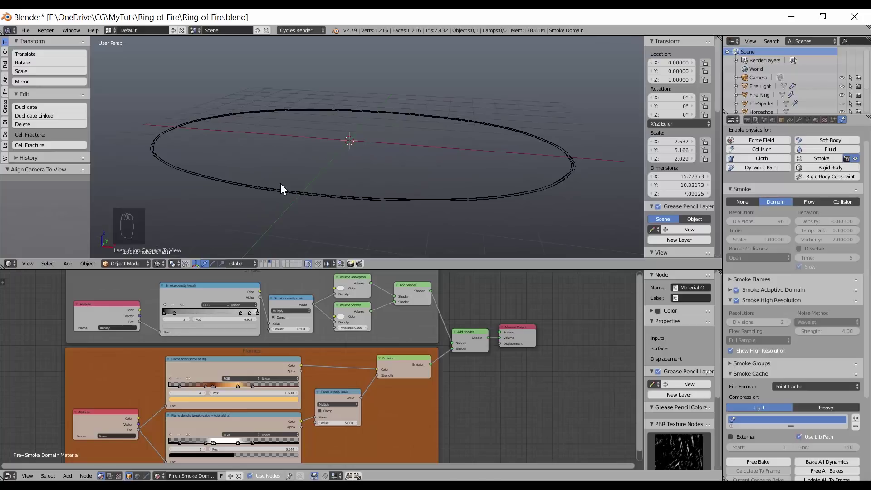
Add scene layers 1 and 2 to the view and select Fire Ring to show its Smoke Flow panel.
{"action": "key", "text": "shift+2"}
{"action": "key", "text": "shift+1"}
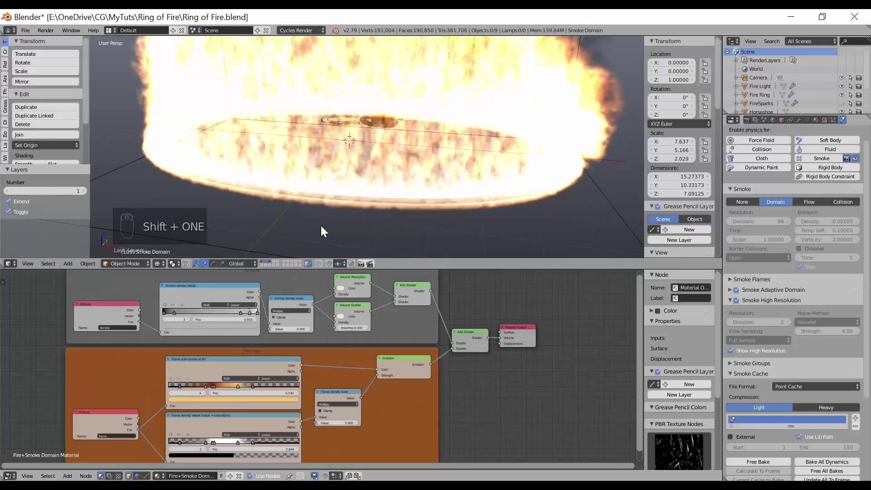
{"action": "middle_click", "coordinate": [338, 206]}
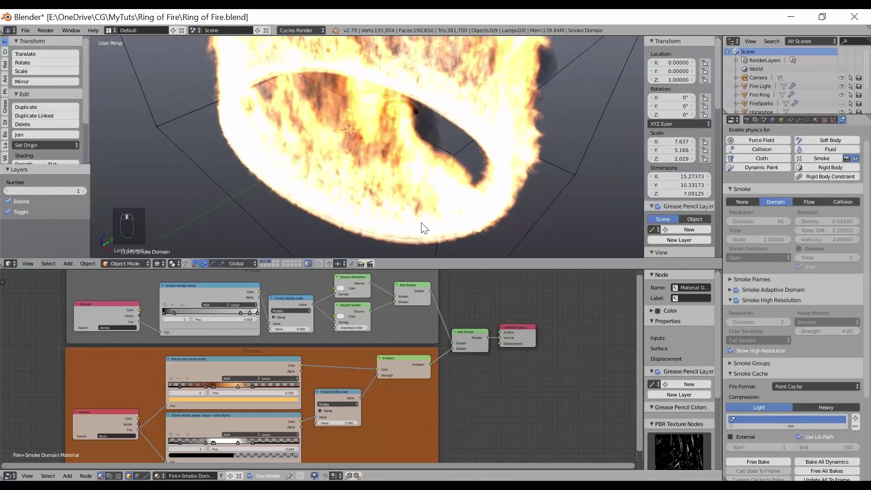
{"action": "middle_click", "coordinate": [482, 186]}
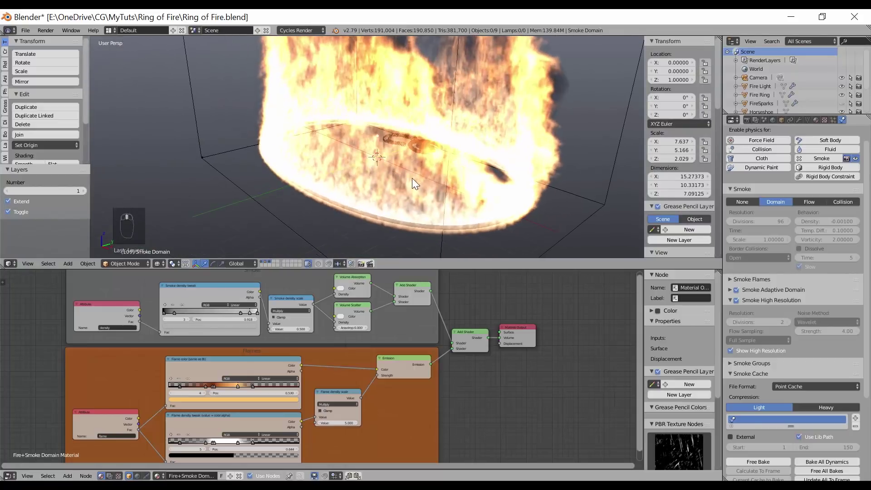
{"action": "left_click_drag", "start_coordinate": [402, 201], "coordinate": [267, 198]}
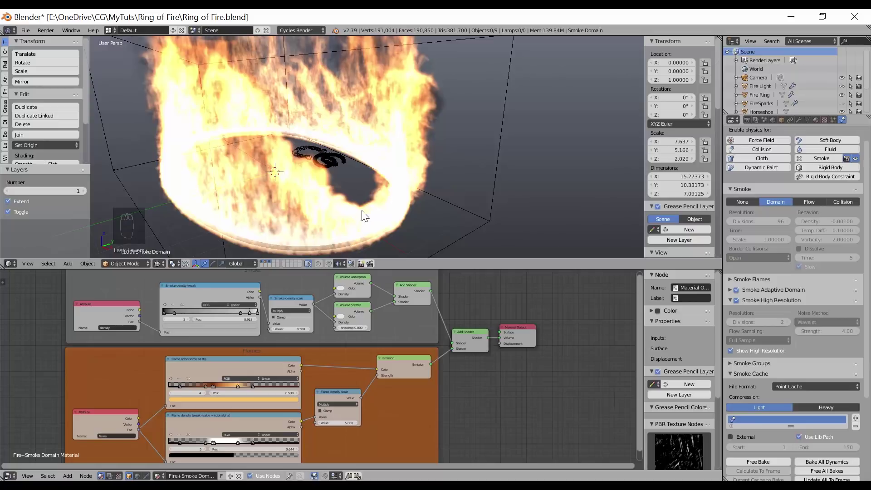
{"action": "left_click_drag", "start_coordinate": [750, 56], "coordinate": [809, 271]}
Set Fire Ring's Flame Rate to 2.0 and reselect the Smoke Domain.
{"action": "middle_click", "coordinate": [809, 270]}
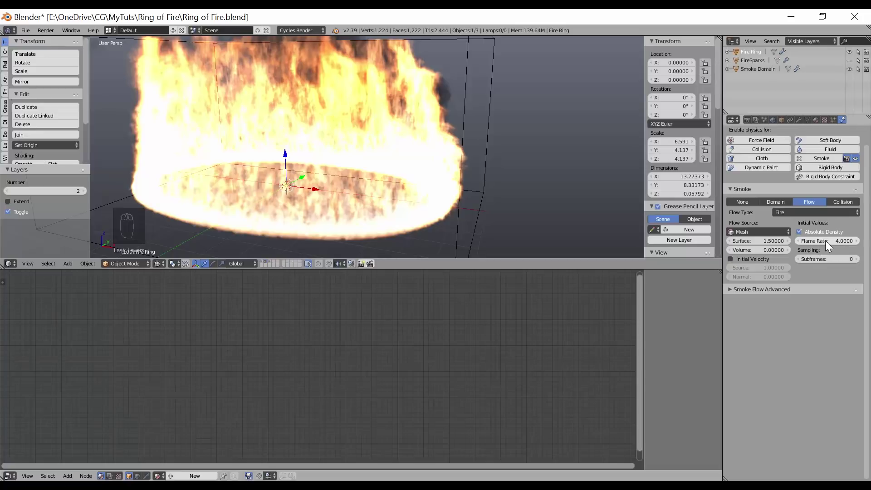
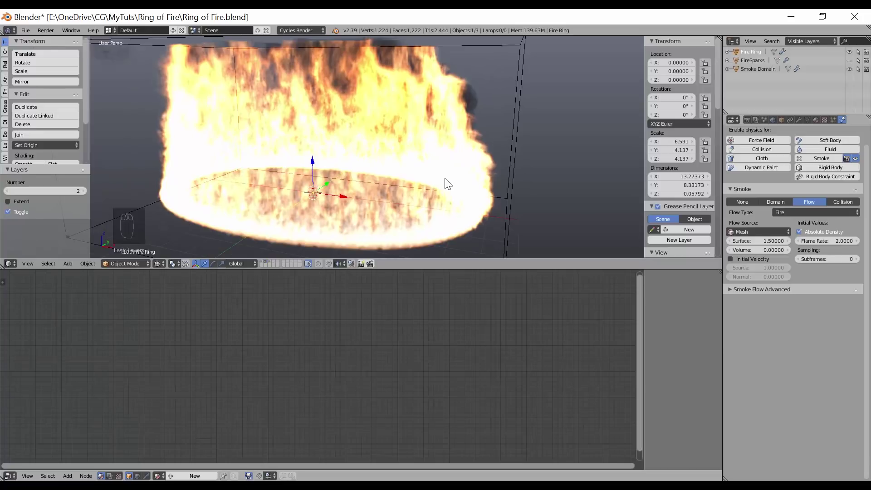
{"action": "left_click_drag", "start_coordinate": [482, 202], "coordinate": [563, 157]}
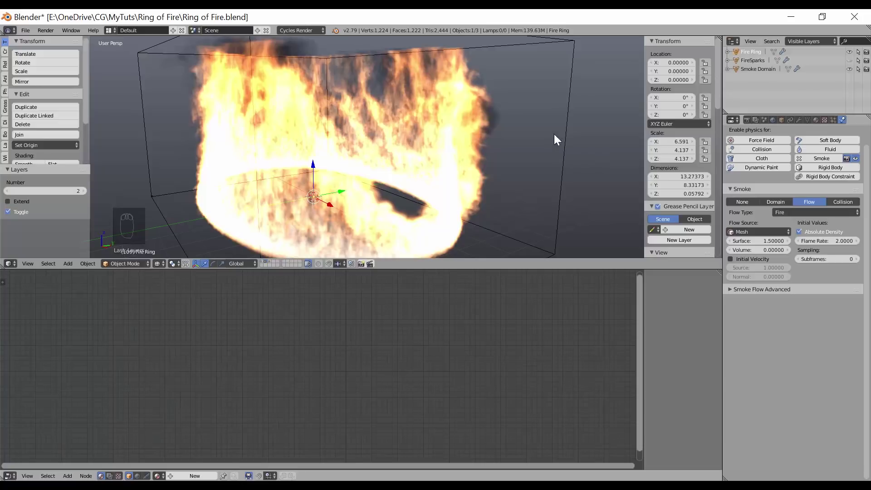
{"action": "left_click_drag", "start_coordinate": [571, 127], "coordinate": [756, 384]}
{"action": "middle_click", "coordinate": [767, 367]}
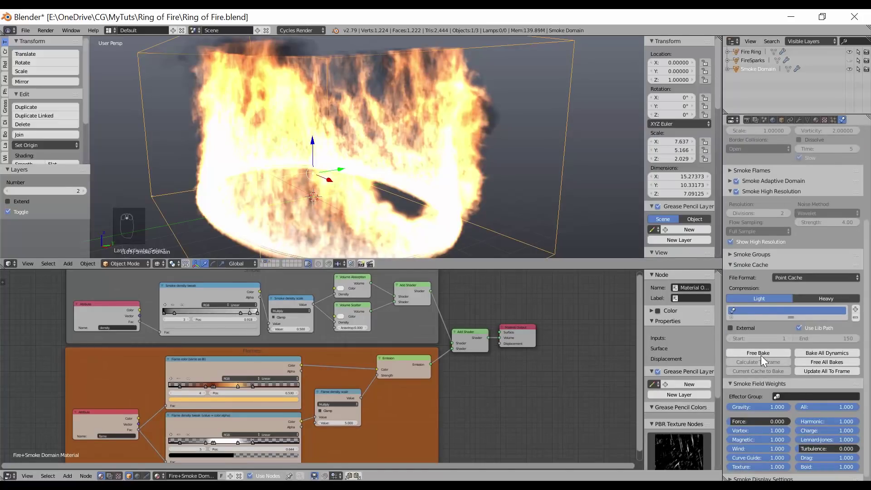
Free the smoke cache bake and bake the fire simulation again.
{"action": "left_click_drag", "start_coordinate": [766, 355], "coordinate": [769, 355]}
{"action": "middle_click", "coordinate": [769, 355]}
{"action": "left_click_drag", "start_coordinate": [770, 355], "coordinate": [770, 356]}
{"action": "left_click_drag", "start_coordinate": [769, 355], "coordinate": [385, 193]}
{"action": "left_click_drag", "start_coordinate": [393, 196], "coordinate": [432, 189]}
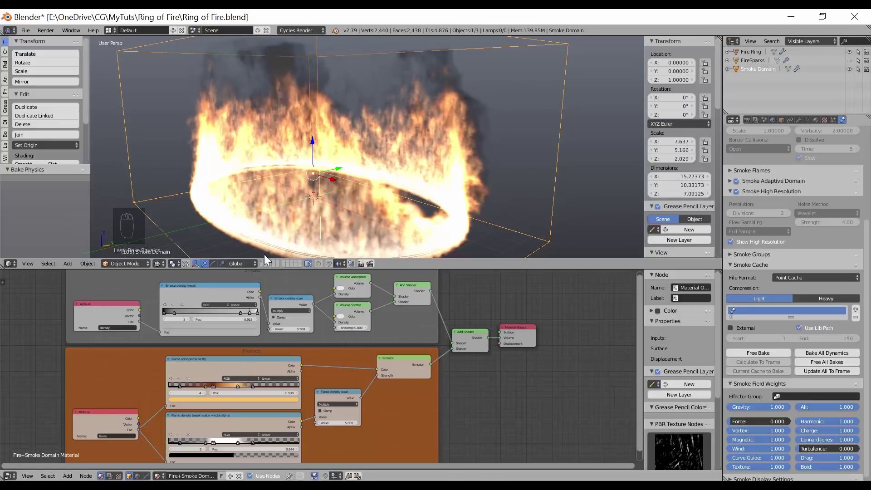
Switch to the scene layer holding the Camera, Fire Light and props, orbiting down onto the ring.
{"action": "left_click_drag", "start_coordinate": [262, 265], "coordinate": [271, 265]}
{"action": "left_click", "coordinate": [271, 264]}
{"action": "middle_click", "coordinate": [332, 224]}
{"action": "left_click", "coordinate": [342, 222]}
{"action": "left_click_drag", "start_coordinate": [343, 205], "coordinate": [421, 198]}
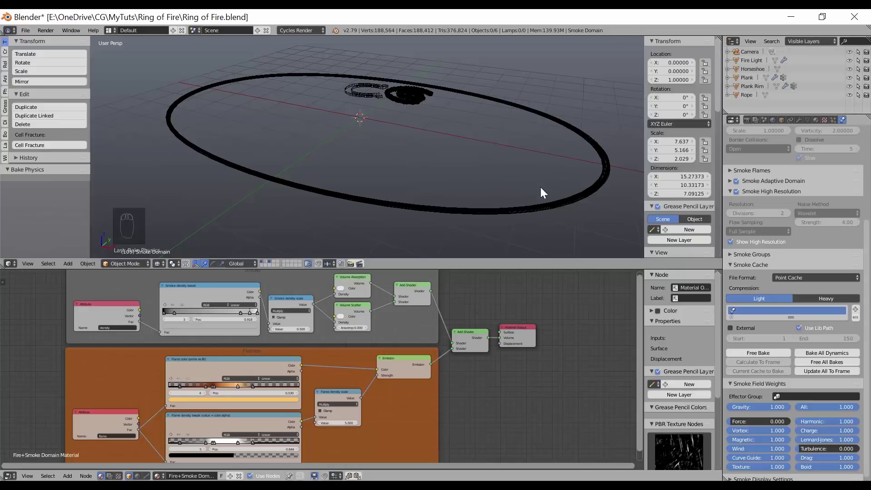
Select the Fire Light ring and show its emission material in the Node Editor.
{"action": "left_click_drag", "start_coordinate": [584, 186], "coordinate": [746, 66]}
{"action": "left_click_drag", "start_coordinate": [753, 64], "coordinate": [235, 429]}
{"action": "left_click_drag", "start_coordinate": [753, 65], "coordinate": [348, 212]}
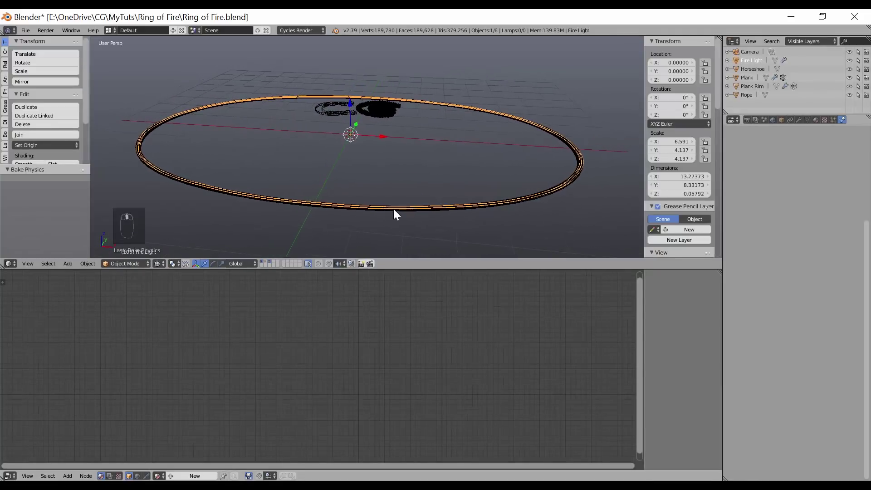
{"action": "left_click_drag", "start_coordinate": [399, 208], "coordinate": [227, 179]}
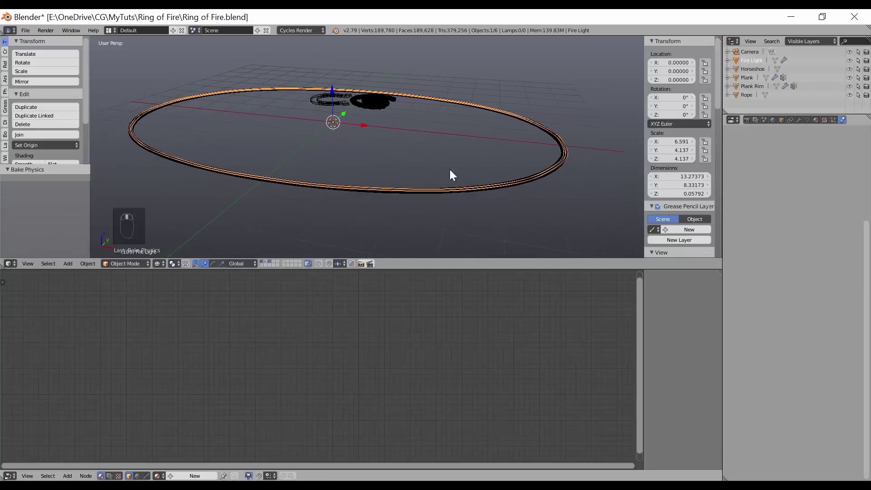
{"action": "left_click_drag", "start_coordinate": [374, 198], "coordinate": [348, 228]}
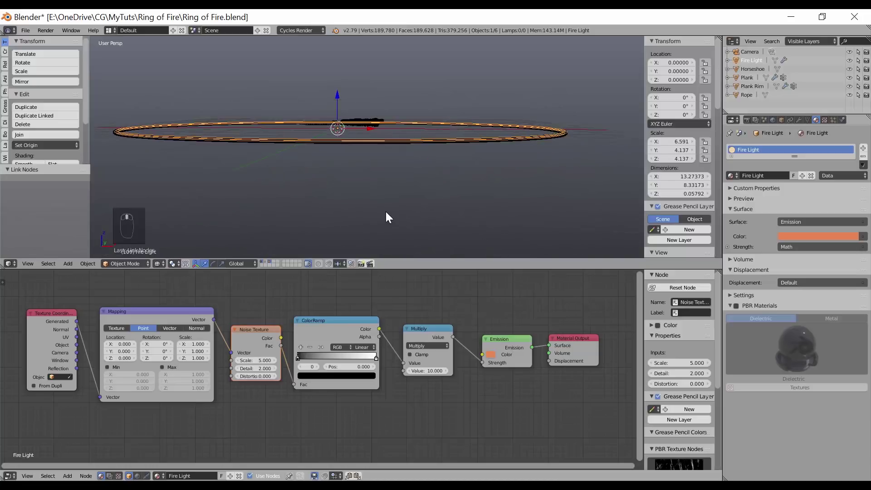
Raise the Fire Light slightly and scale it taller vertically, orbiting to check the stretched ring.
{"action": "key", "text": "g"}
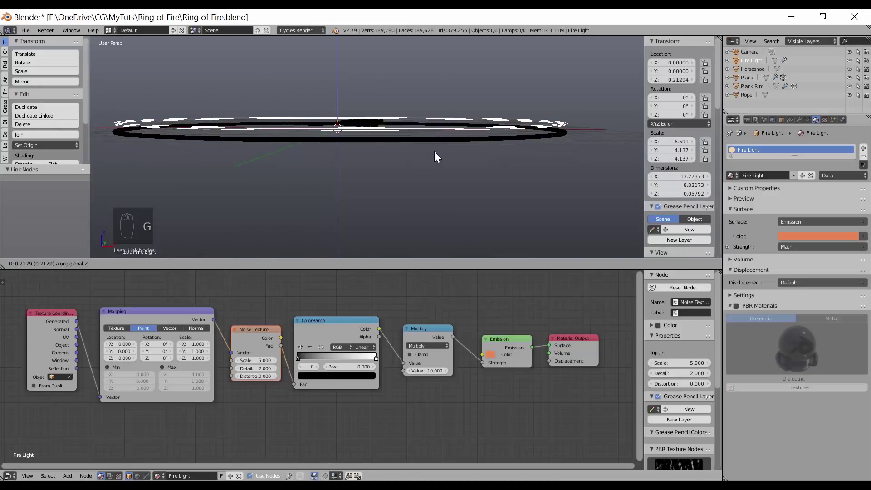
{"action": "left_click_drag", "start_coordinate": [443, 149], "coordinate": [537, 161]}
{"action": "key", "text": "s"}
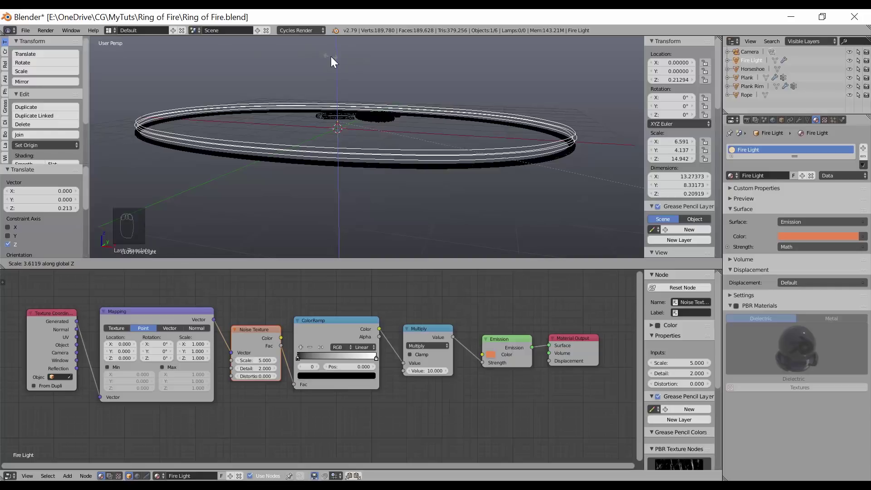
{"action": "left_click_drag", "start_coordinate": [332, 63], "coordinate": [244, 157]}
{"action": "middle_click", "coordinate": [244, 156]}
{"action": "left_click_drag", "start_coordinate": [221, 141], "coordinate": [358, 151]}
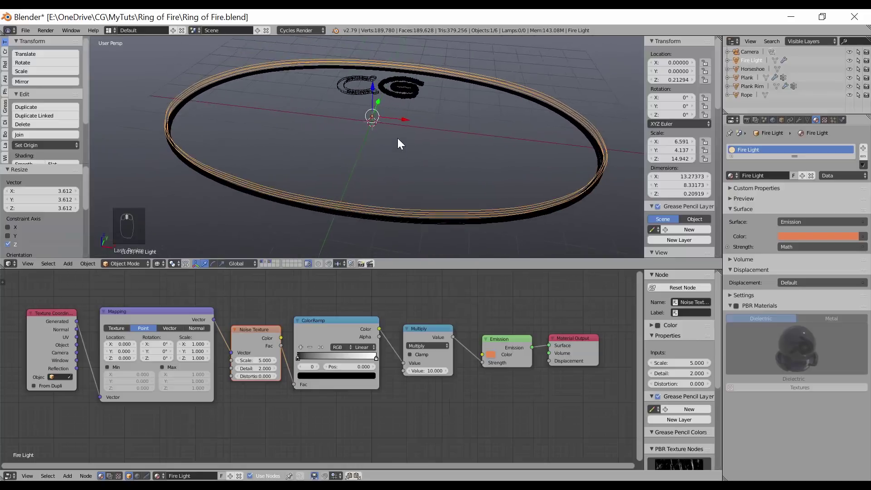
{"action": "middle_click", "coordinate": [330, 156]}
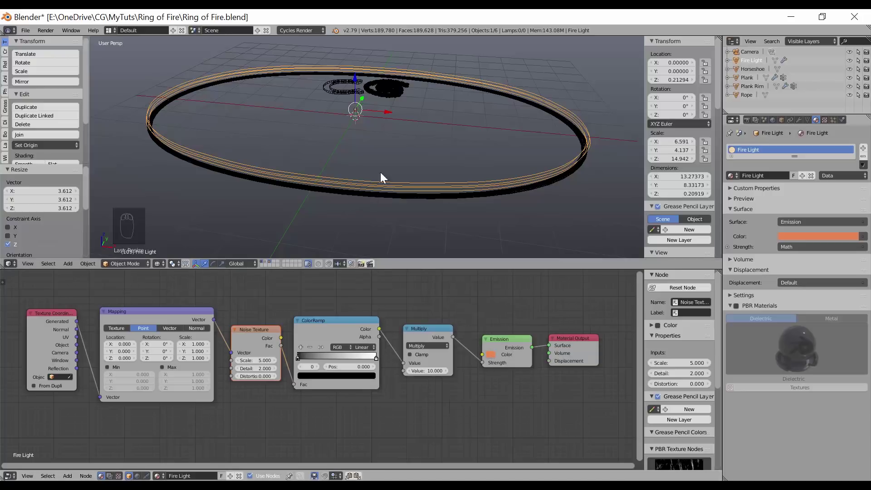
Switch to Rendered shading and move the ColorRamp stop to about 0.514 so the ring glows in segments.
{"action": "key", "text": "shift+z"}
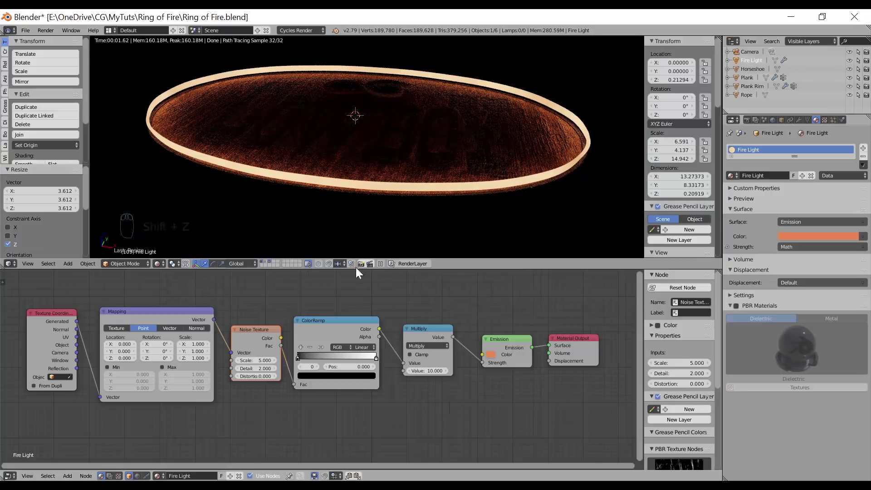
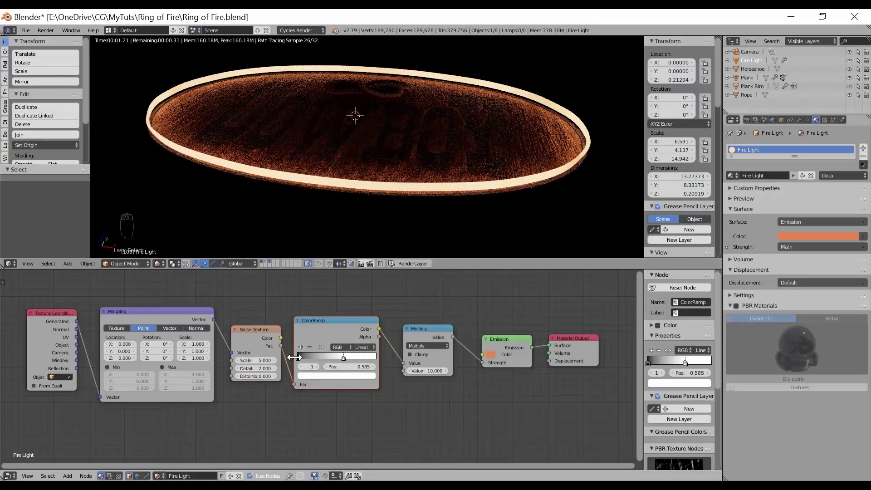
{"action": "left_click", "coordinate": [301, 364]}
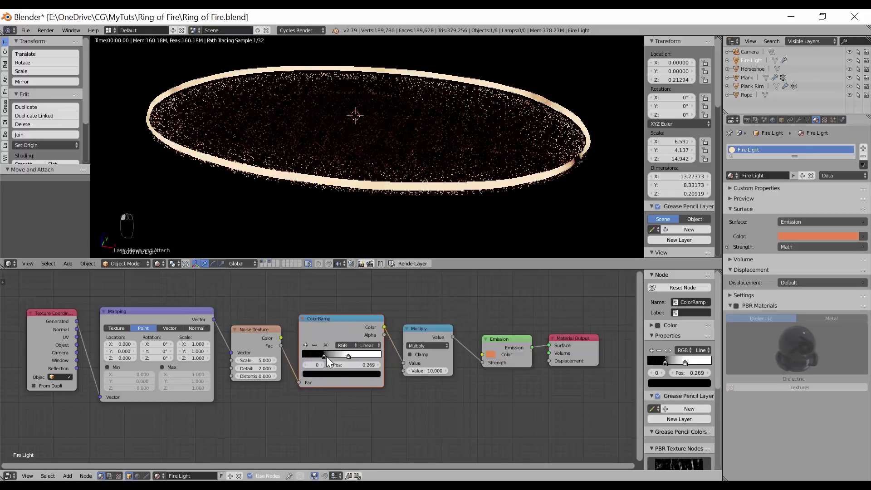
{"action": "left_click", "coordinate": [343, 364]}
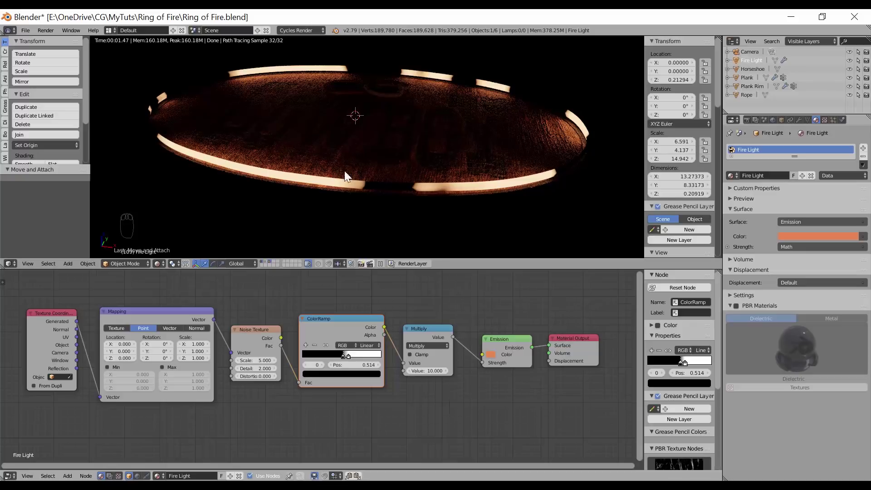
{"action": "left_click_drag", "start_coordinate": [341, 140], "coordinate": [402, 157]}
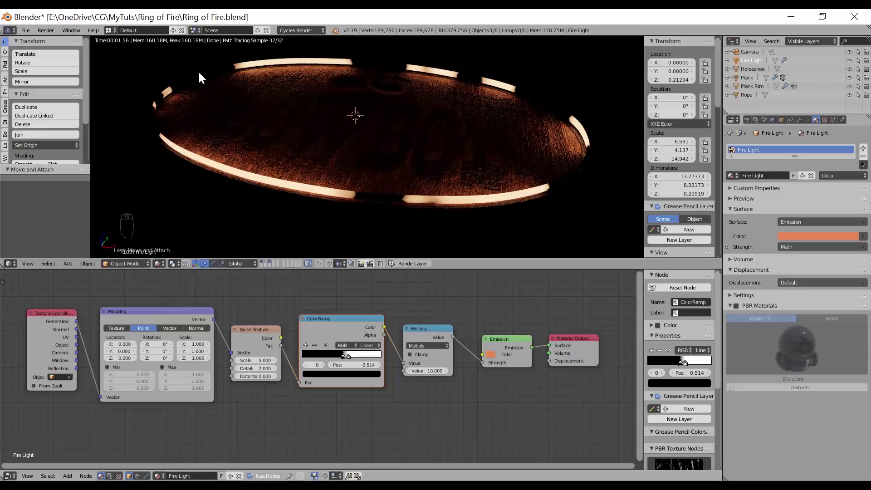
{"action": "left_click_drag", "start_coordinate": [318, 155], "coordinate": [347, 168]}
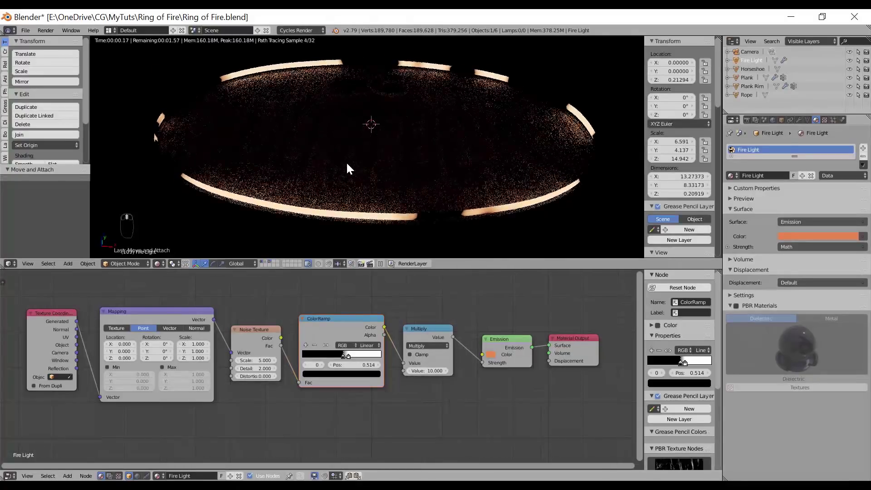
{"action": "left_click_drag", "start_coordinate": [345, 163], "coordinate": [340, 160]}
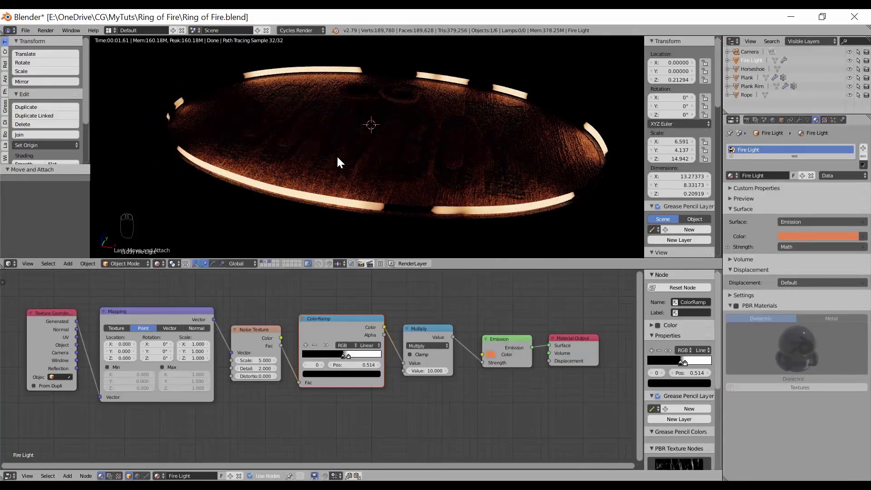
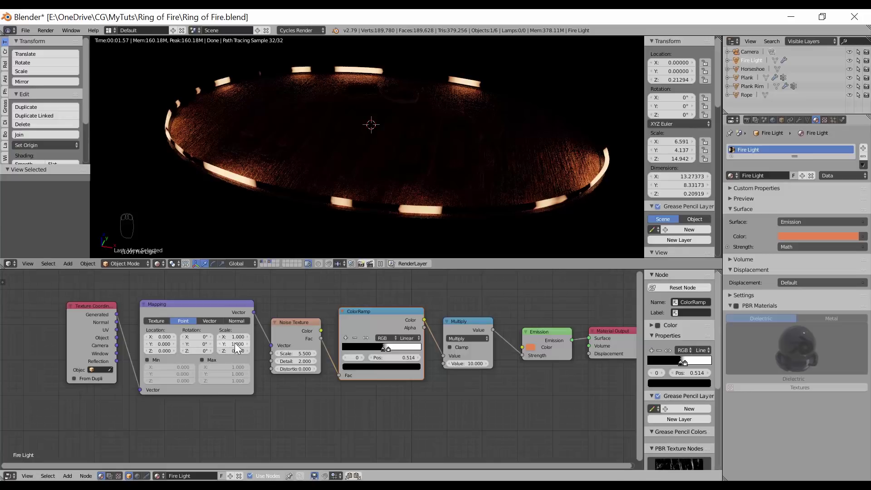
Split the bottom area into a Timeline editor covering frames 1 to 110.
{"action": "left_click_drag", "start_coordinate": [251, 345], "coordinate": [514, 133]}
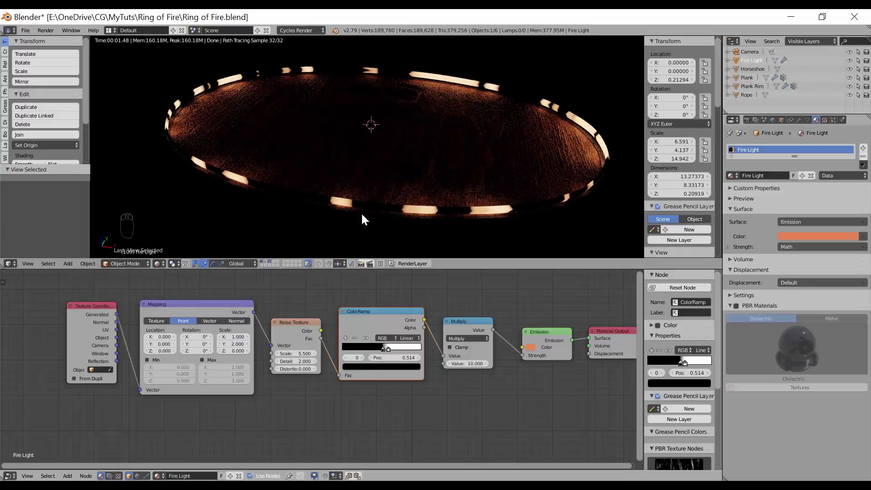
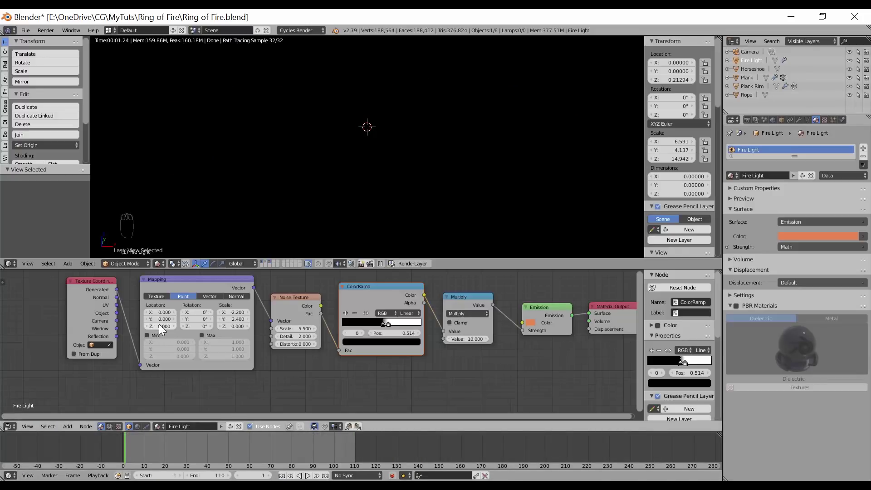
Set the timeline End frame to 150 and scrub the playhead through to frame 117.
{"action": "key", "text": "i"}
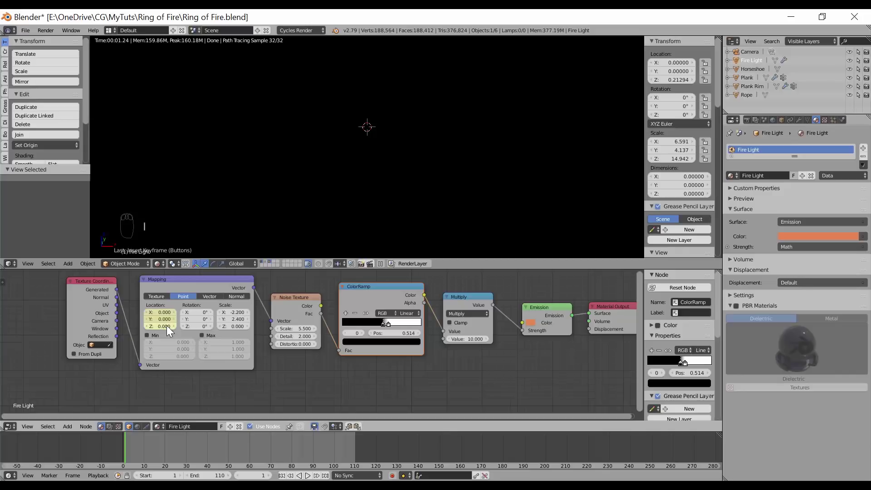
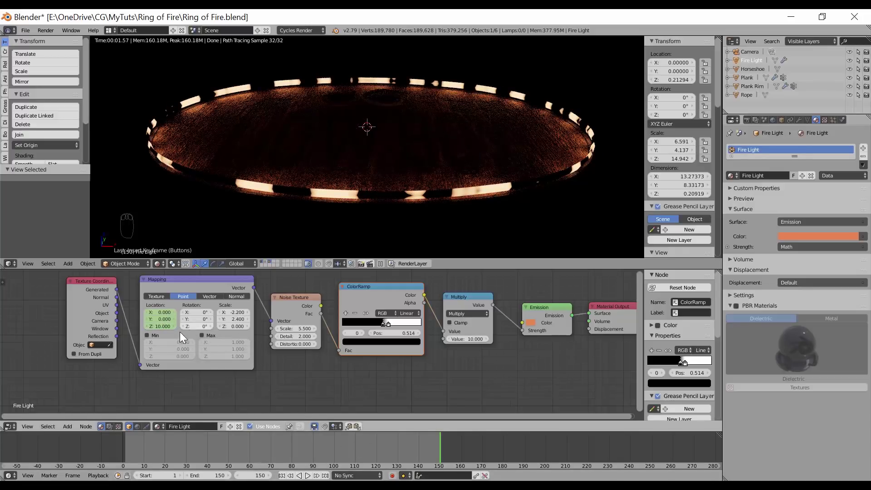
{"action": "key", "text": "i"}
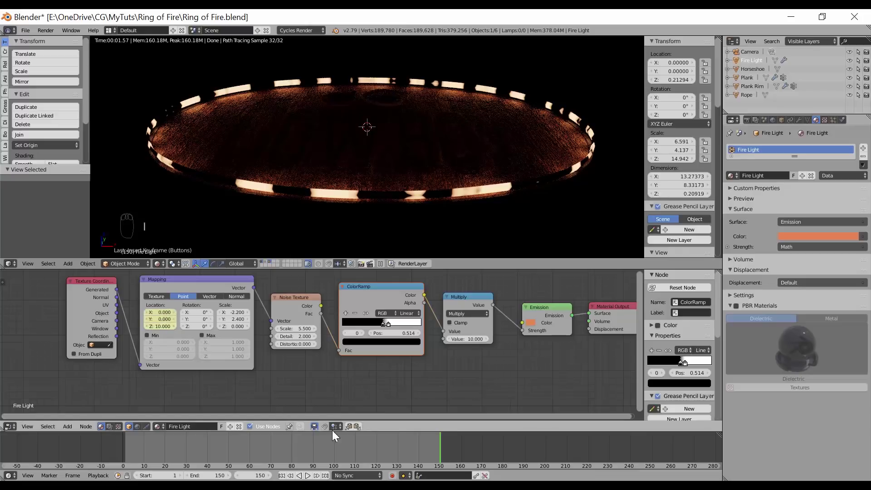
{"action": "middle_click", "coordinate": [433, 449]}
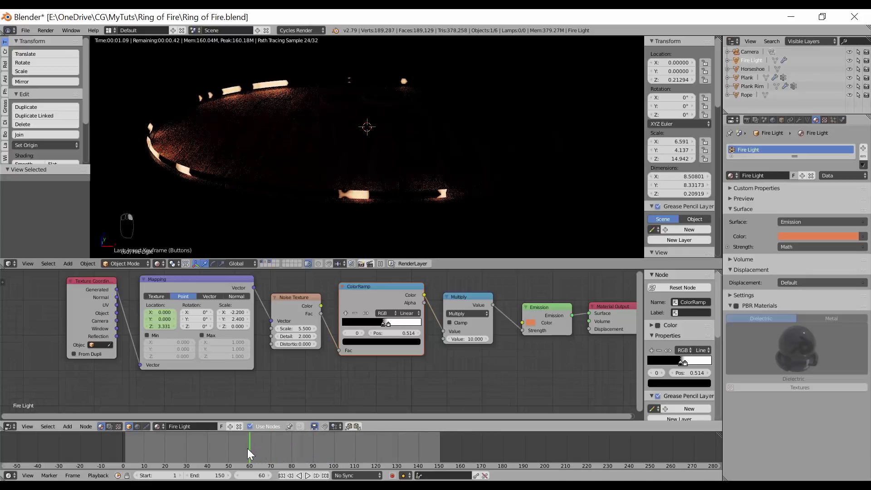
{"action": "left_click", "coordinate": [216, 429]}
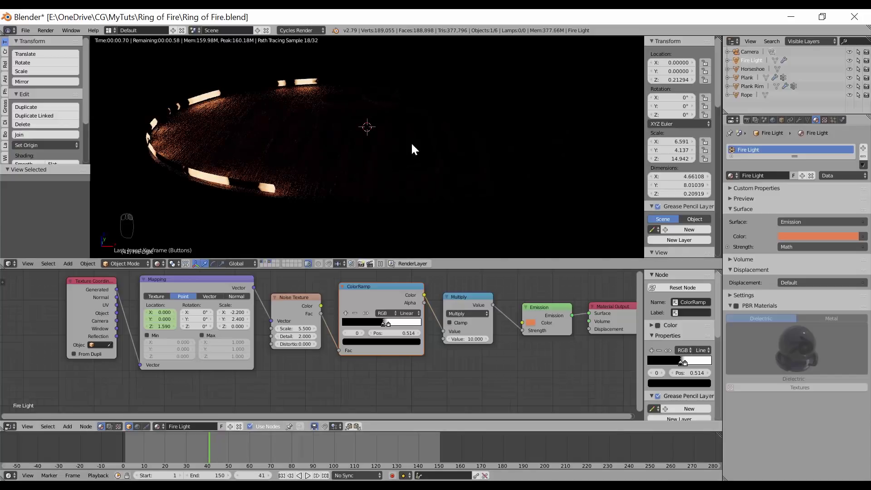
{"action": "left_click_drag", "start_coordinate": [256, 450], "coordinate": [358, 208]}
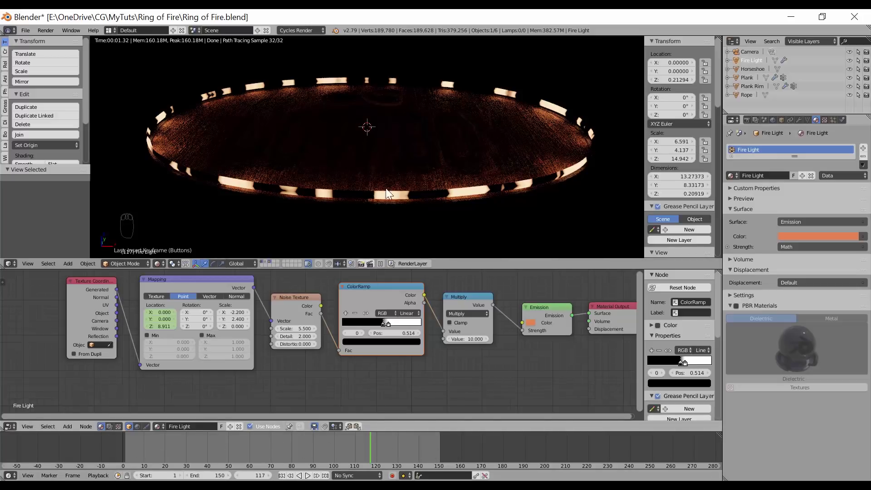
{"action": "left_click_drag", "start_coordinate": [460, 180], "coordinate": [443, 187]}
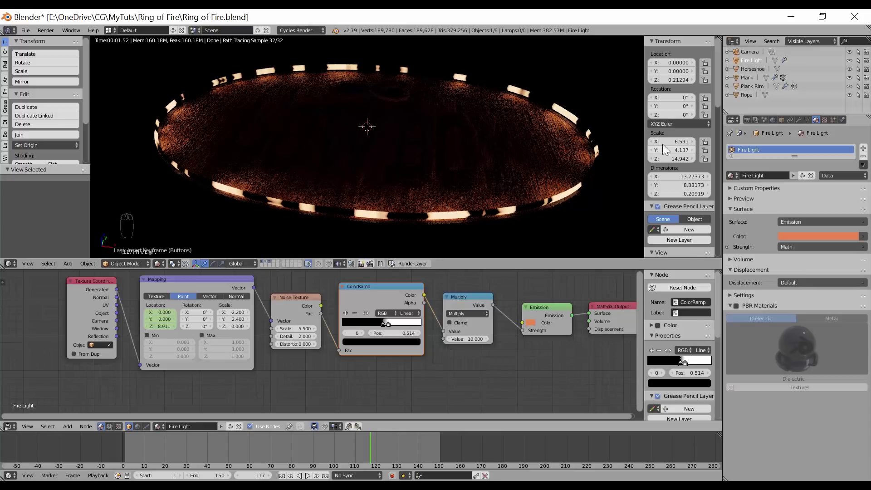
Set the render Output path to the Light Test folder and Render samples to 10.
{"action": "left_click_drag", "start_coordinate": [751, 123], "coordinate": [775, 343]}
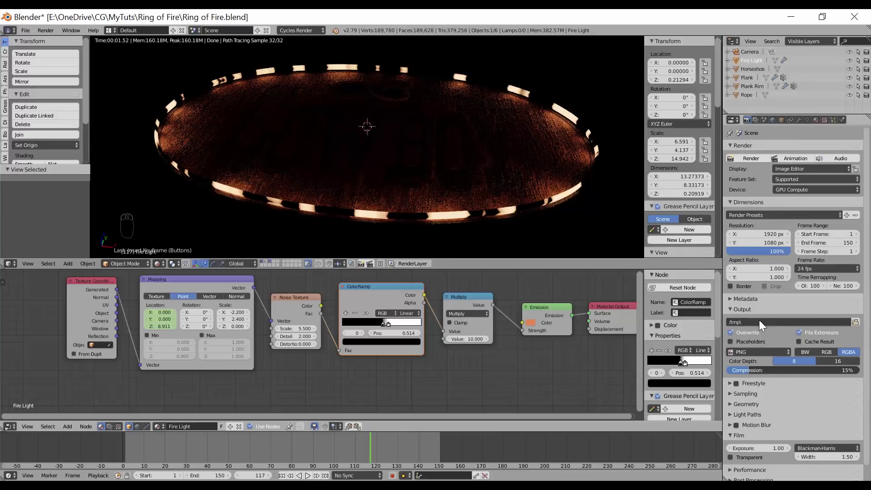
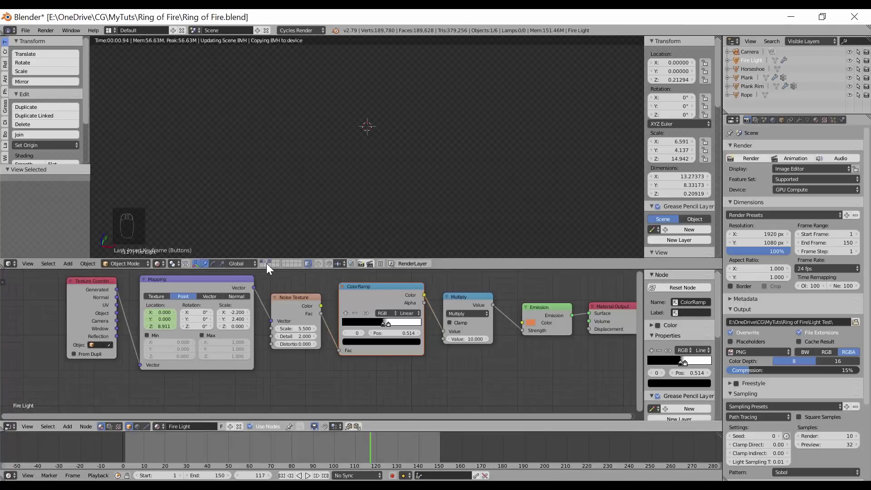
Enable the Fire Ring and FireSparks layers alongside the Fire Light layer.
{"action": "left_click_drag", "start_coordinate": [267, 263], "coordinate": [266, 265]}
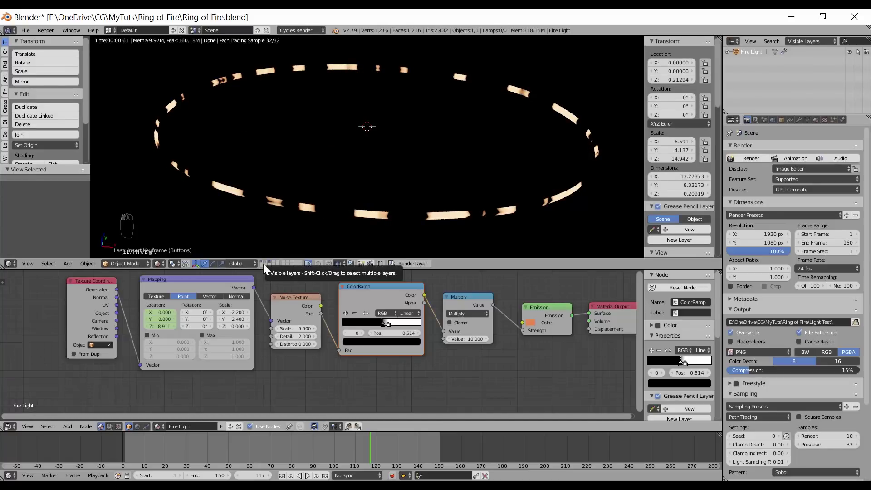
{"action": "left_click", "coordinate": [270, 265]}
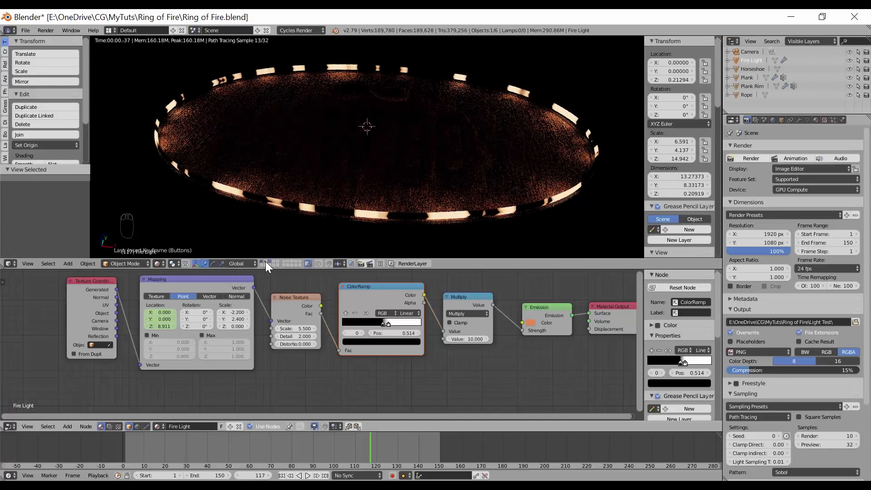
{"action": "left_click_drag", "start_coordinate": [269, 264], "coordinate": [449, 216]}
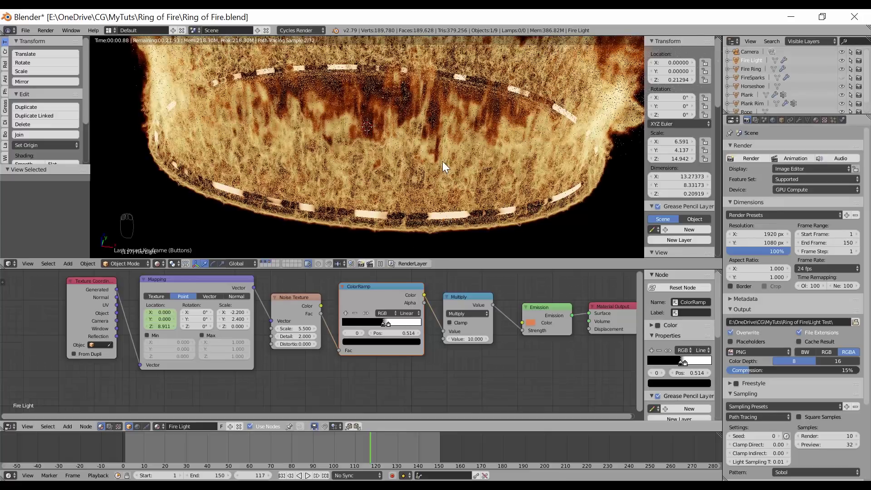
{"action": "left_click_drag", "start_coordinate": [439, 205], "coordinate": [161, 242]}
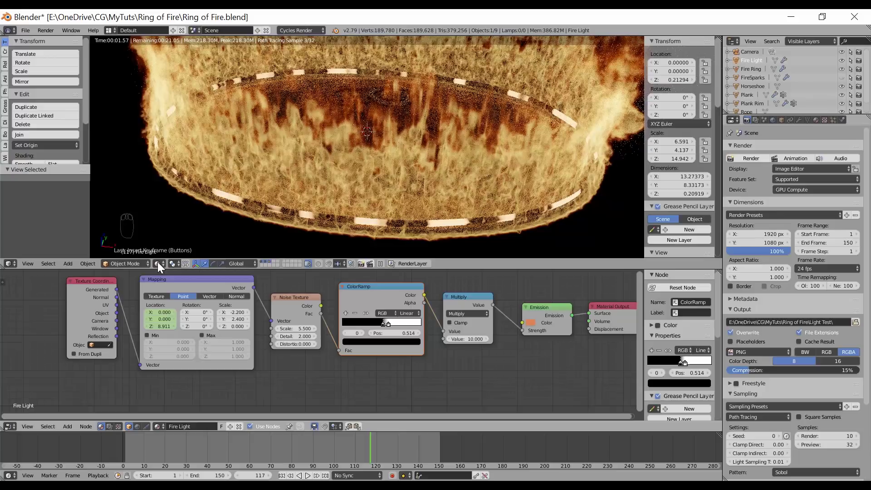
{"action": "left_click_drag", "start_coordinate": [161, 266], "coordinate": [179, 240]}
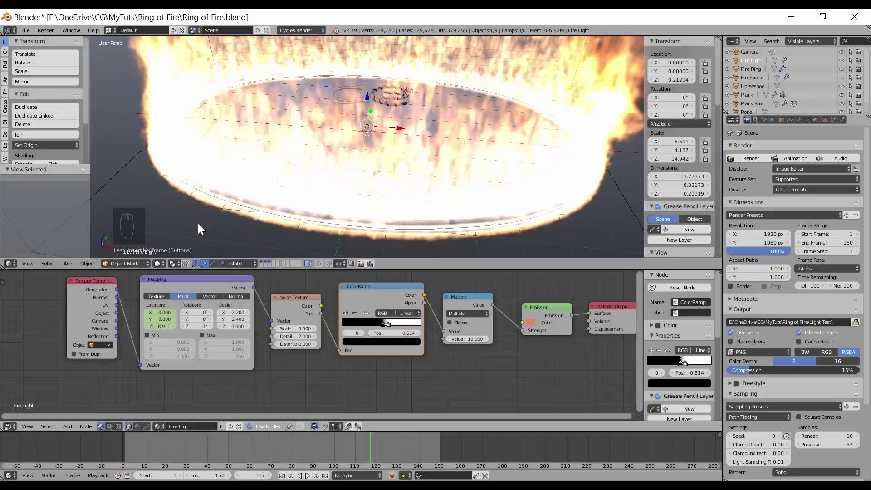
Orbit the view around the fire ring to inspect it.
{"action": "left_click_drag", "start_coordinate": [357, 184], "coordinate": [351, 184]}
{"action": "left_click_drag", "start_coordinate": [354, 180], "coordinate": [382, 170]}
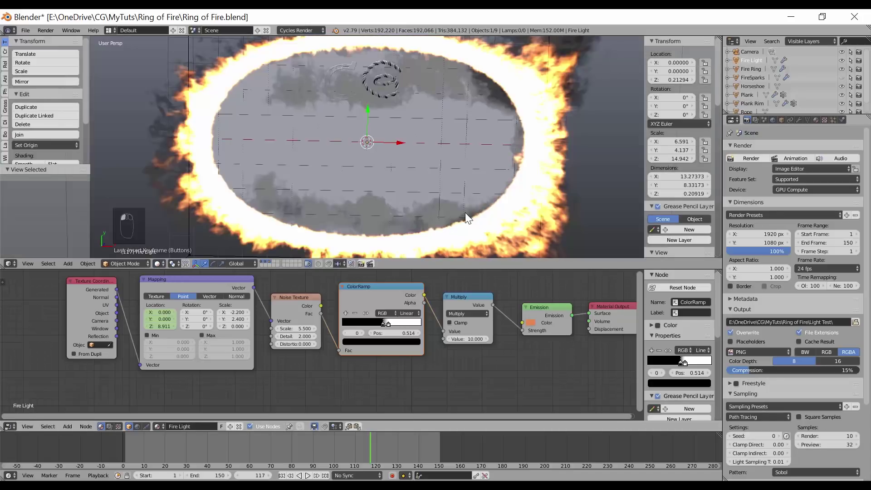
{"action": "left_click_drag", "start_coordinate": [475, 195], "coordinate": [303, 236]}
Isolate layer 3 holding the Fire Light ring and inspect it from several angles.
{"action": "key", "text": "3"}
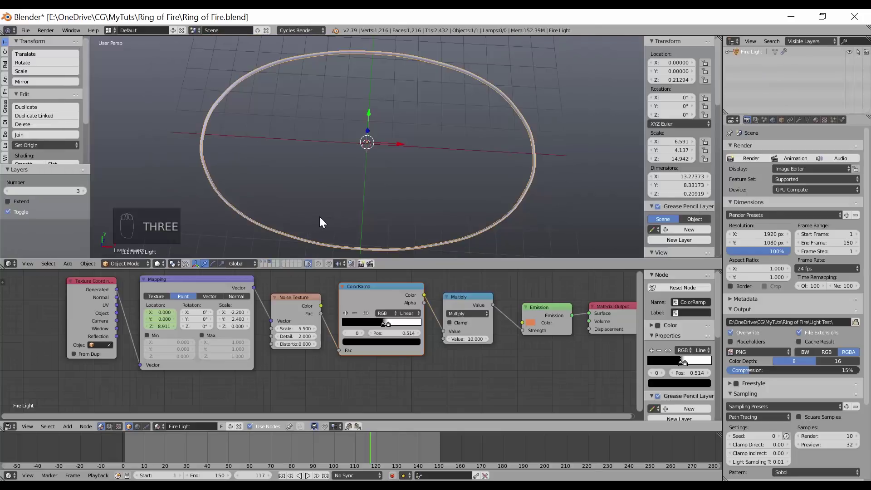
{"action": "left_click_drag", "start_coordinate": [752, 59], "coordinate": [778, 127]}
{"action": "middle_click", "coordinate": [778, 126]}
{"action": "left_click_drag", "start_coordinate": [784, 123], "coordinate": [735, 427]}
{"action": "middle_click", "coordinate": [735, 427]}
{"action": "left_click_drag", "start_coordinate": [734, 428], "coordinate": [430, 215]}
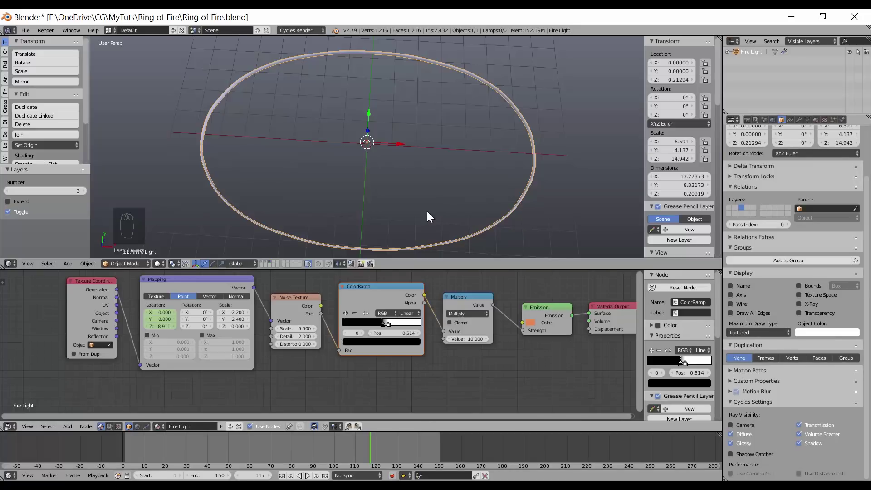
{"action": "left_click_drag", "start_coordinate": [490, 219], "coordinate": [428, 229]}
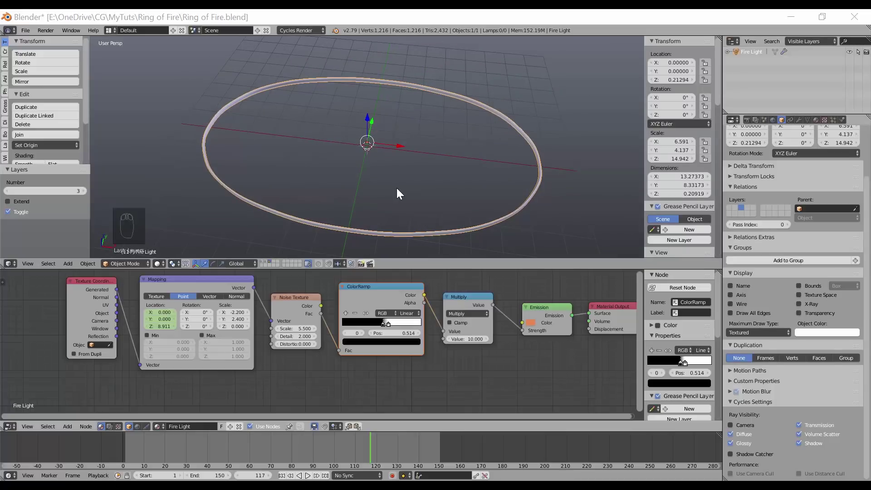
{"action": "middle_click", "coordinate": [403, 202]}
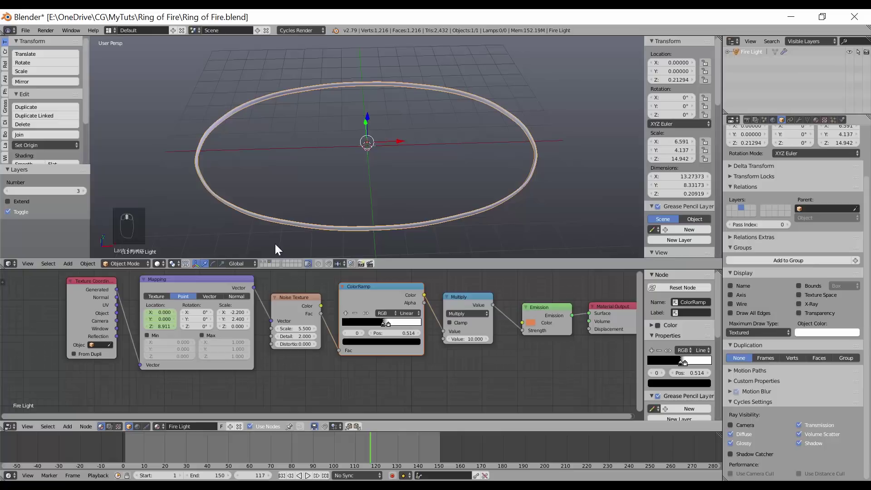
{"action": "left_click", "coordinate": [269, 266]}
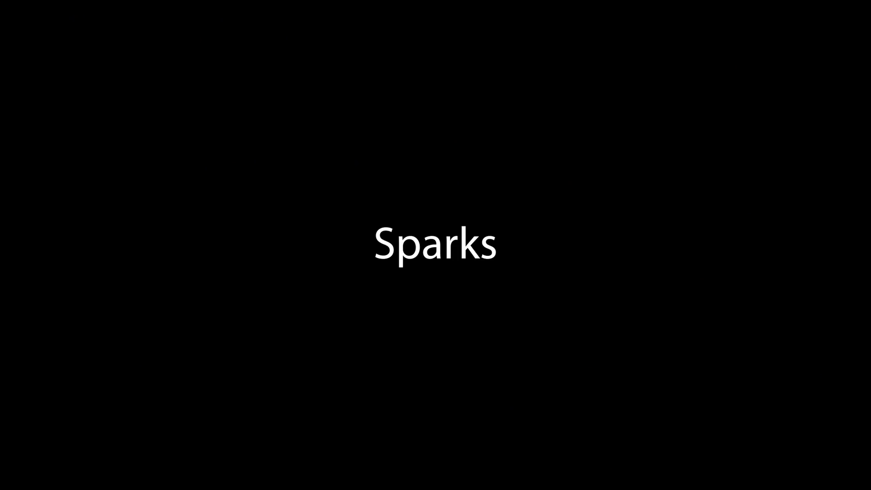
Remove the viewport clipping region and select FireSparks with its Object properties shown.
{"action": "left_click_drag", "start_coordinate": [442, 178], "coordinate": [384, 203]}
{"action": "left_click_drag", "start_coordinate": [384, 203], "coordinate": [420, 168]}
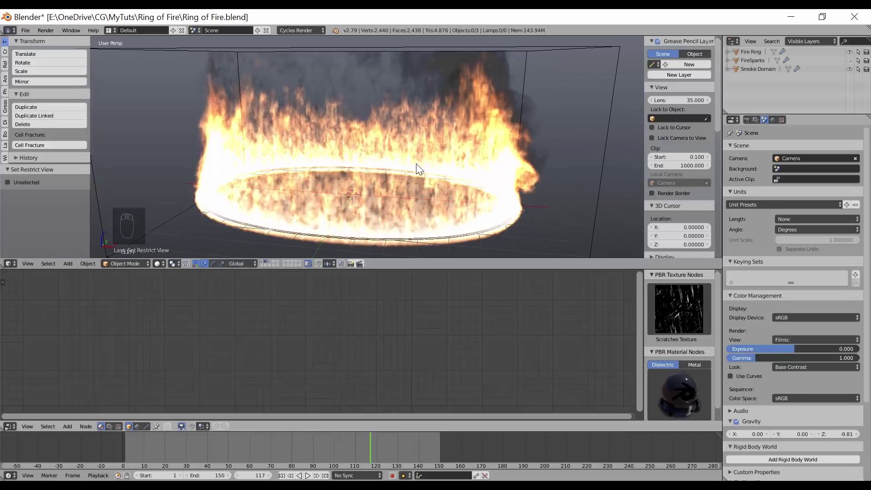
{"action": "key", "text": "alt+h"}
{"action": "middle_click", "coordinate": [405, 213]}
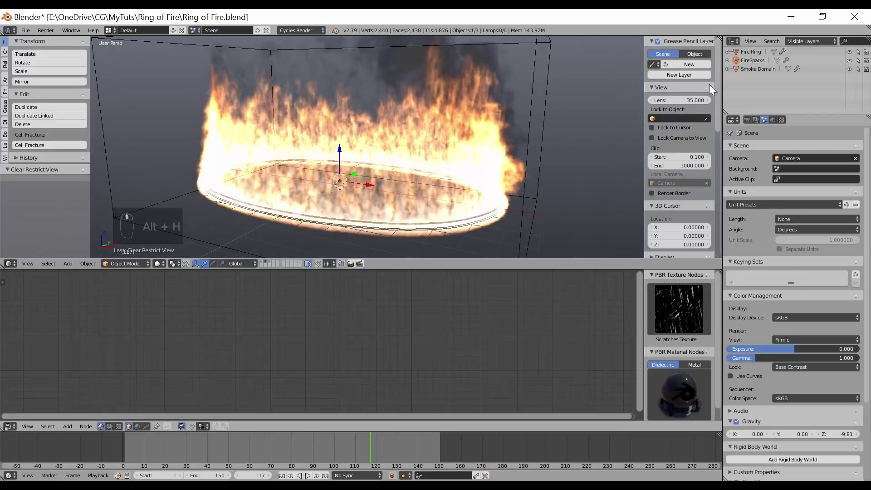
{"action": "left_click_drag", "start_coordinate": [754, 65], "coordinate": [767, 64]}
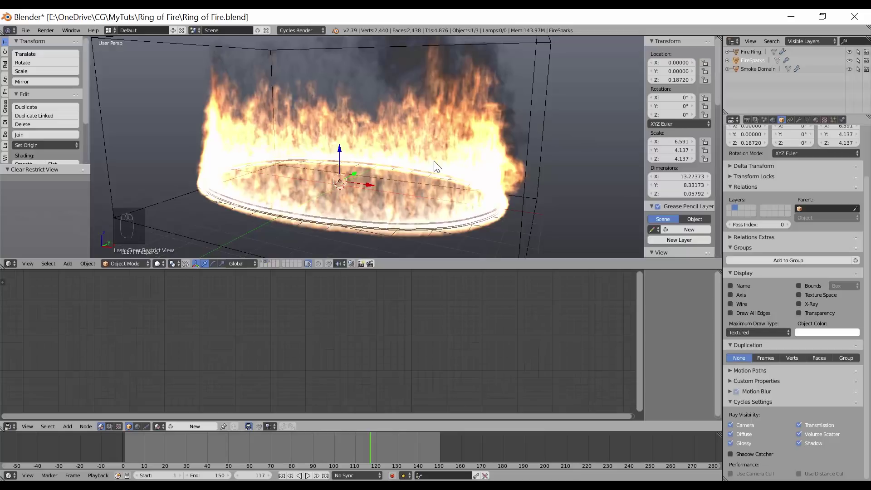
Toggle local view to check the ring's edge, then leave FireSparks isolated in local view.
{"action": "key", "text": "KP_Divide"}
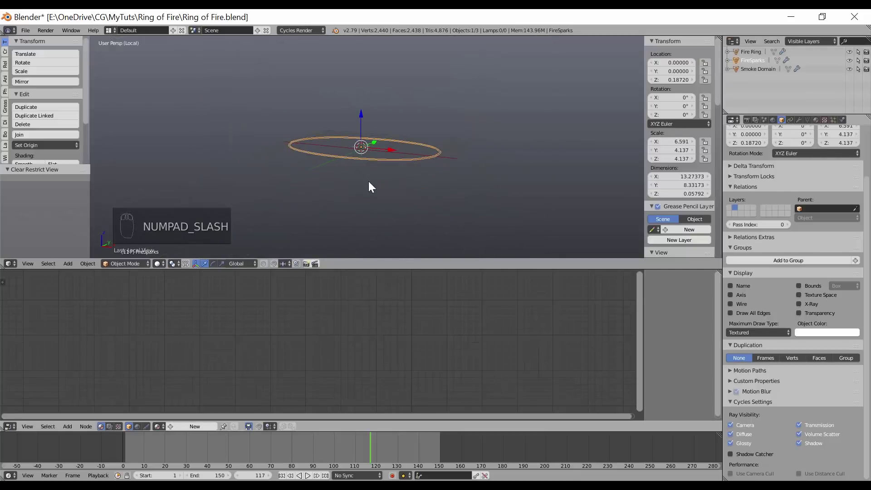
{"action": "left_click_drag", "start_coordinate": [374, 186], "coordinate": [375, 190]}
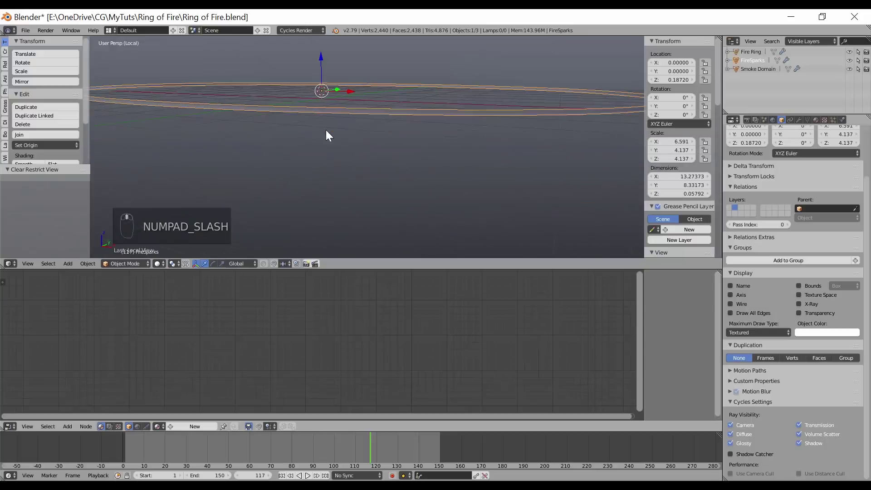
{"action": "left_click_drag", "start_coordinate": [402, 199], "coordinate": [416, 184]}
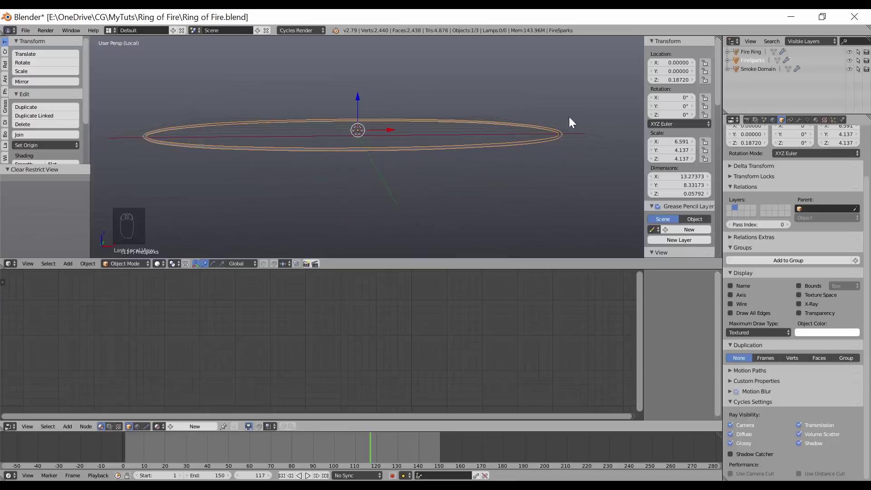
{"action": "key", "text": "KP_Divide"}
{"action": "left_click_drag", "start_coordinate": [444, 186], "coordinate": [437, 204]}
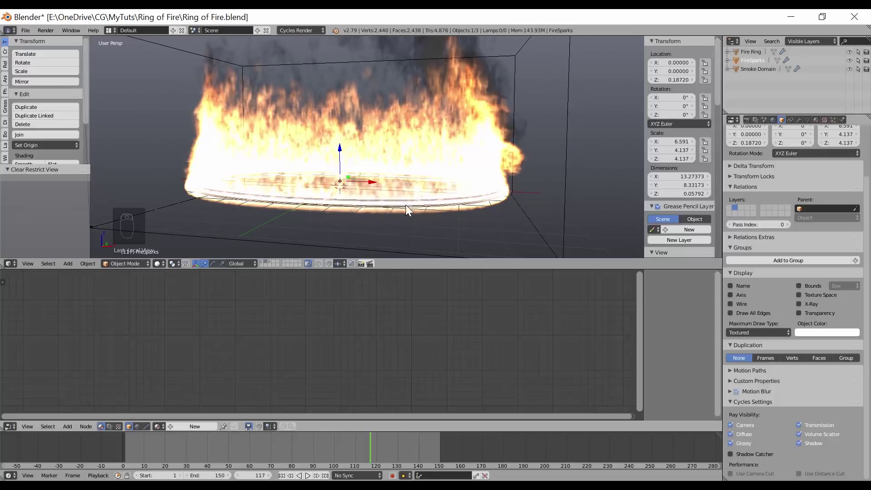
{"action": "left_click_drag", "start_coordinate": [387, 206], "coordinate": [402, 208]}
{"action": "key", "text": "KP_Divide"}
{"action": "left_click_drag", "start_coordinate": [320, 179], "coordinate": [341, 193]}
Add an Ico Sphere named Spark moved along X and make it the FireSparks dupli object at size 0.010.
{"action": "key", "text": "shift+a"}
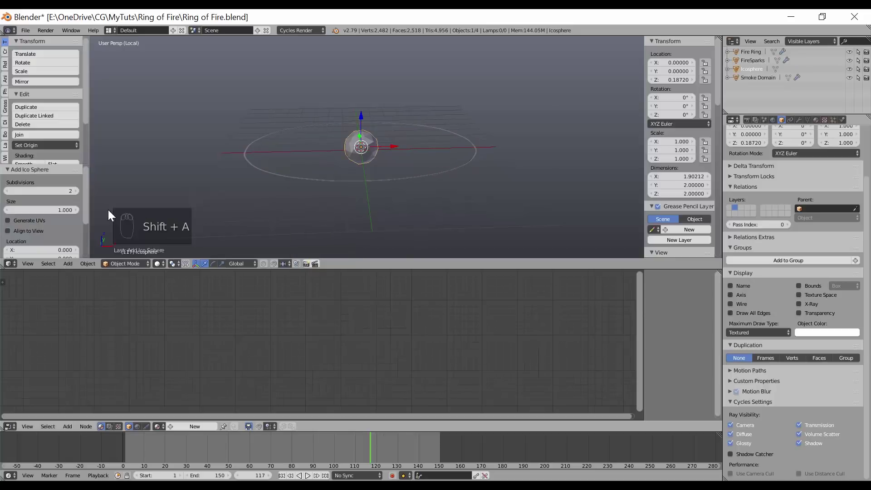
{"action": "left_click_drag", "start_coordinate": [66, 196], "coordinate": [209, 133]}
{"action": "left_click_drag", "start_coordinate": [369, 151], "coordinate": [200, 163]}
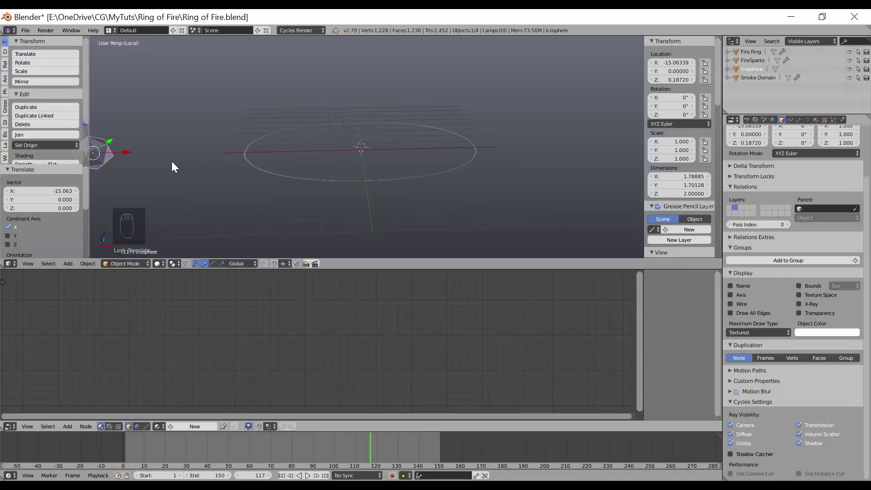
{"action": "left_click_drag", "start_coordinate": [427, 178], "coordinate": [837, 125]}
{"action": "left_click_drag", "start_coordinate": [836, 123], "coordinate": [522, 15]}
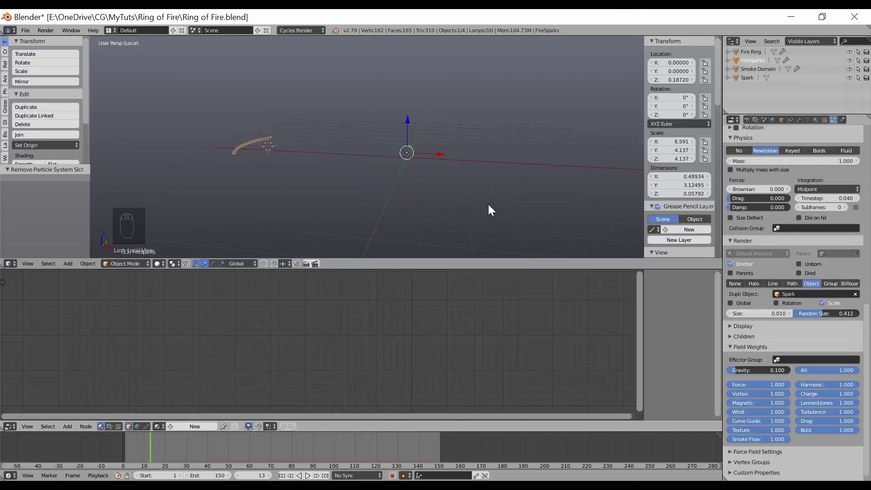
Play the sparks with enlarged size, stop playback, and exit local view to the full scene at frame 74.
{"action": "key", "text": "alt+a"}
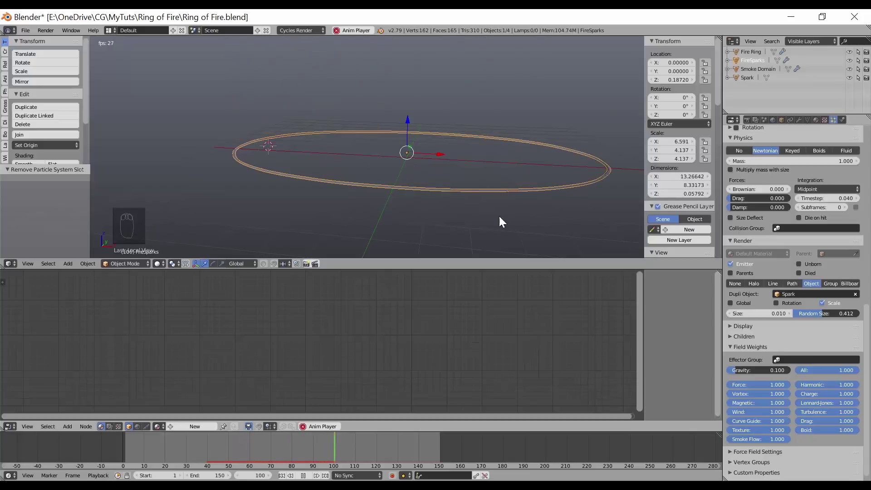
{"action": "left_click_drag", "start_coordinate": [755, 319], "coordinate": [714, 345]}
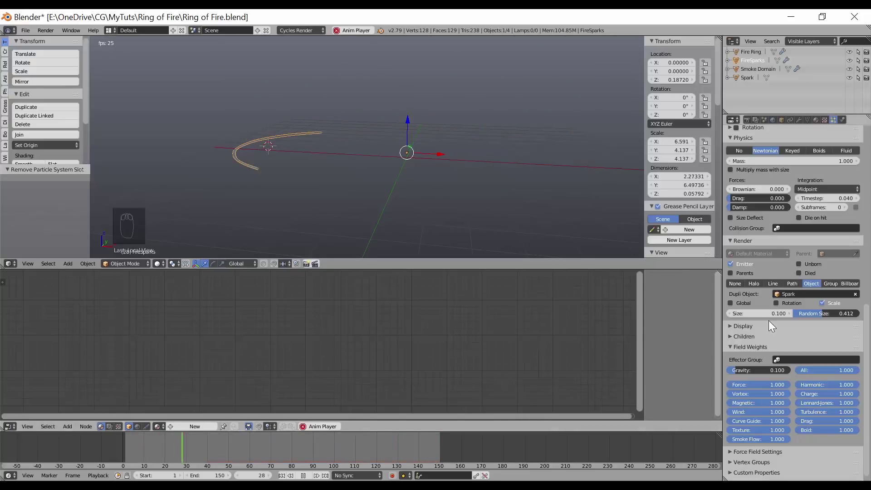
{"action": "left_click_drag", "start_coordinate": [732, 266], "coordinate": [505, 209]}
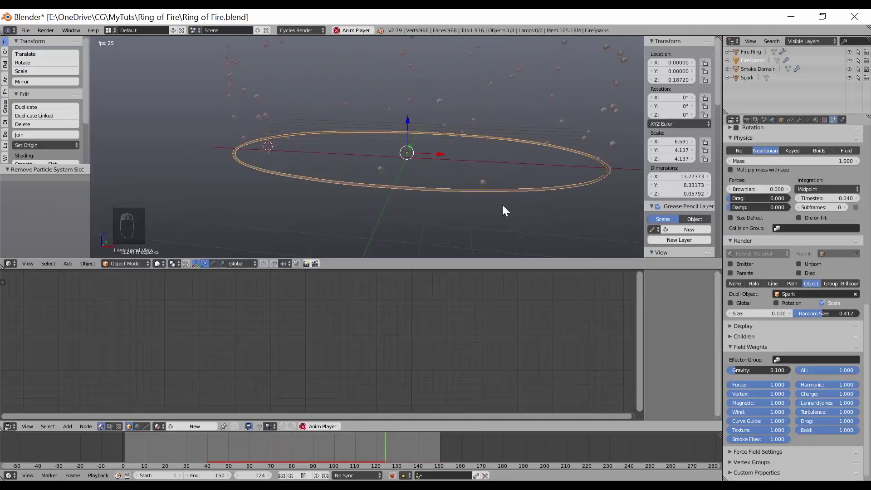
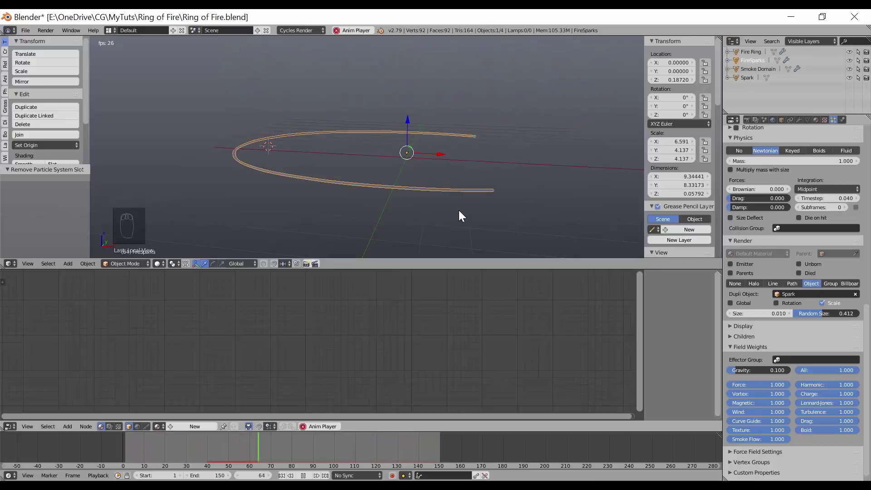
{"action": "key", "text": "alt+a"}
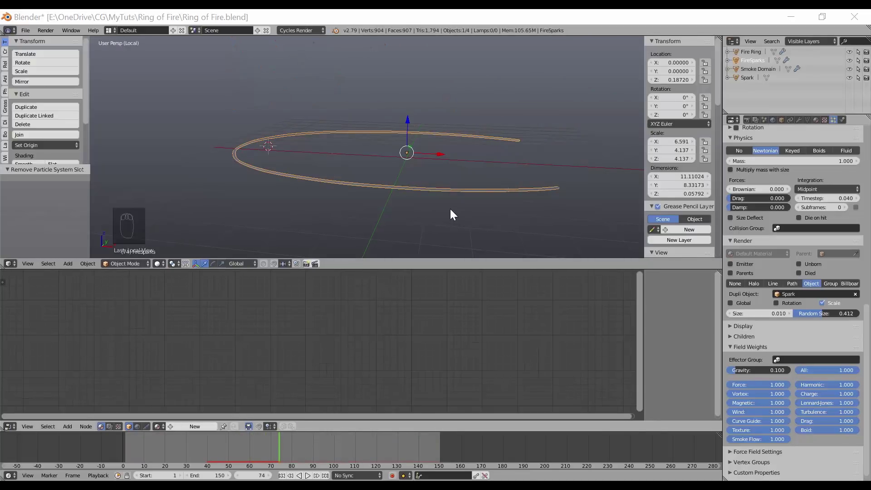
{"action": "middle_click", "coordinate": [349, 187]}
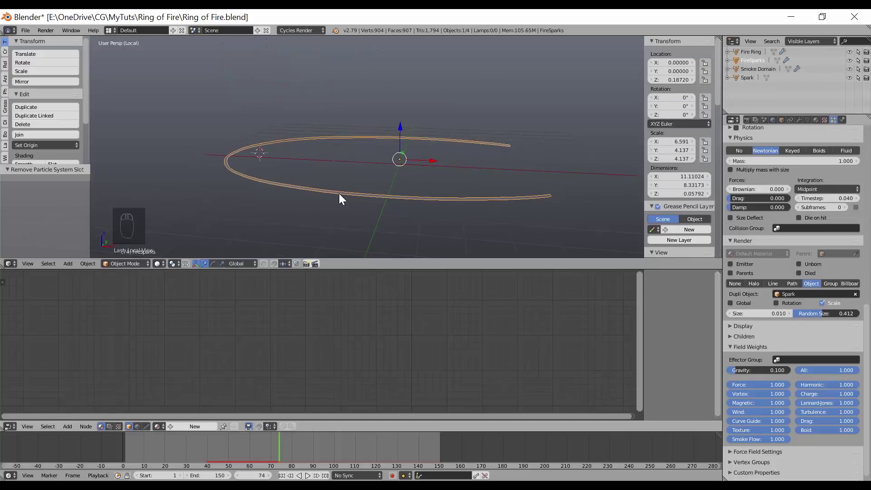
{"action": "key", "text": "KP_Divide"}
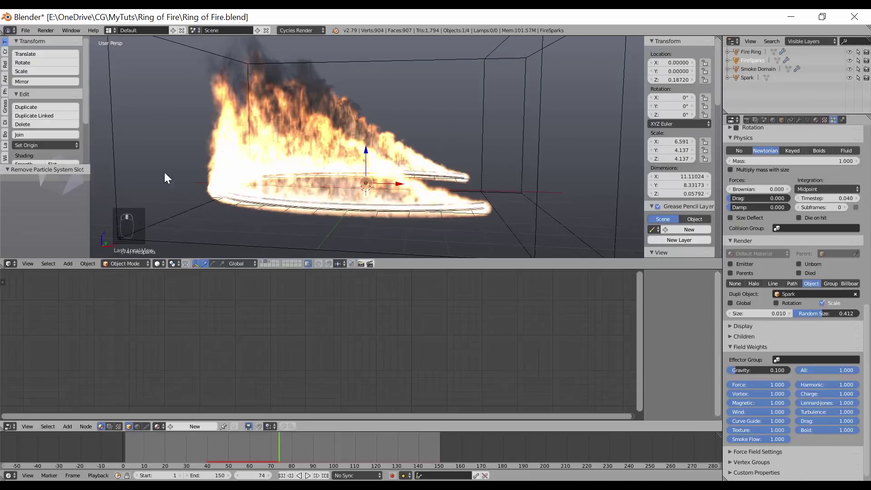
Select Spark and bring its material node tree into view at the Particle Info node.
{"action": "left_click_drag", "start_coordinate": [161, 204], "coordinate": [236, 404]}
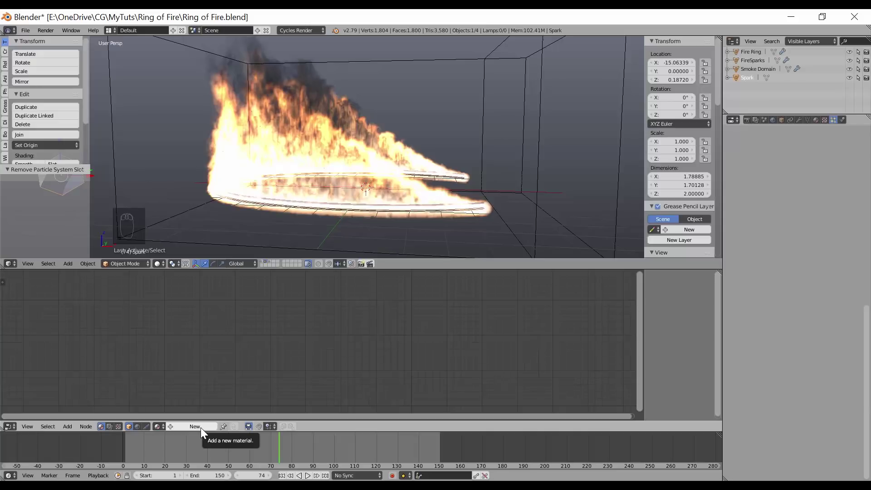
{"action": "left_click_drag", "start_coordinate": [204, 430], "coordinate": [200, 368]}
{"action": "middle_click", "coordinate": [200, 368]}
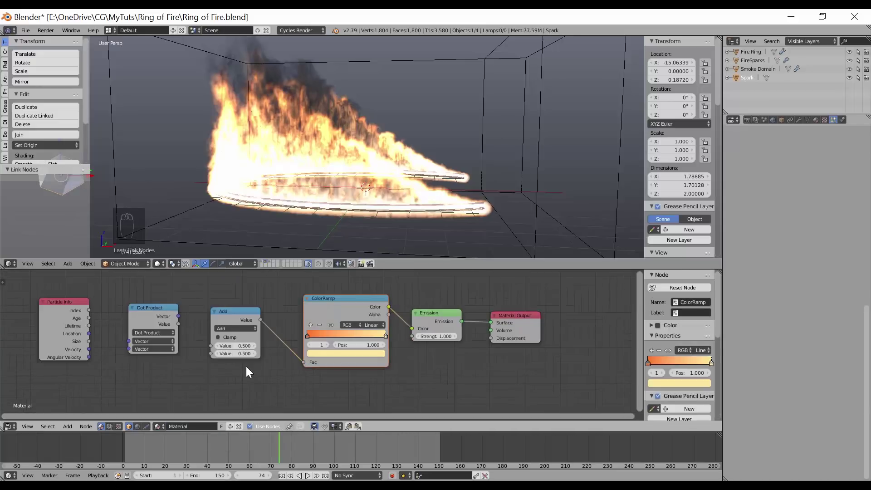
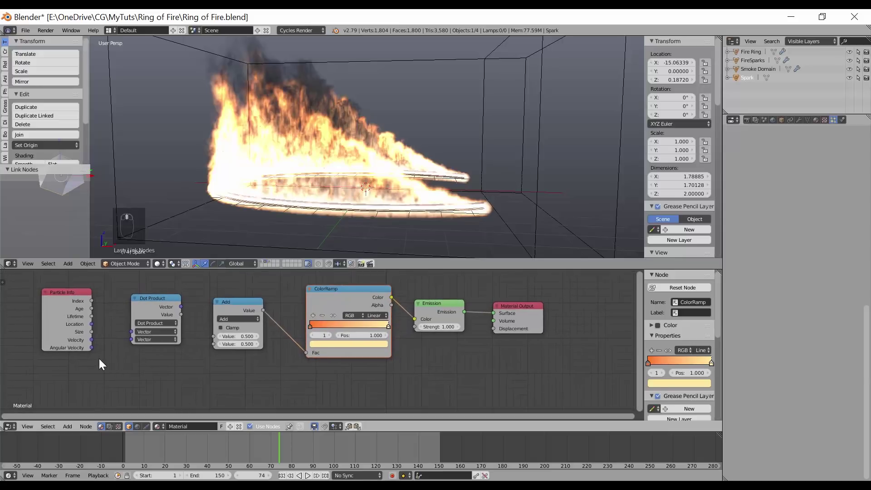
{"action": "middle_click", "coordinate": [103, 341]}
{"action": "left_click", "coordinate": [76, 297]}
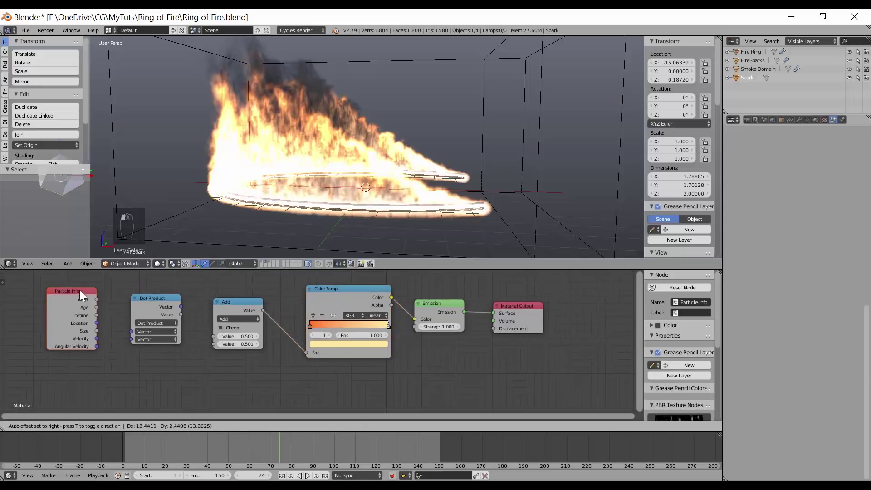
Insert a Vector Math node set to Dot Product into the chain and set Emission Strength to 2.
{"action": "key", "text": "shift+a"}
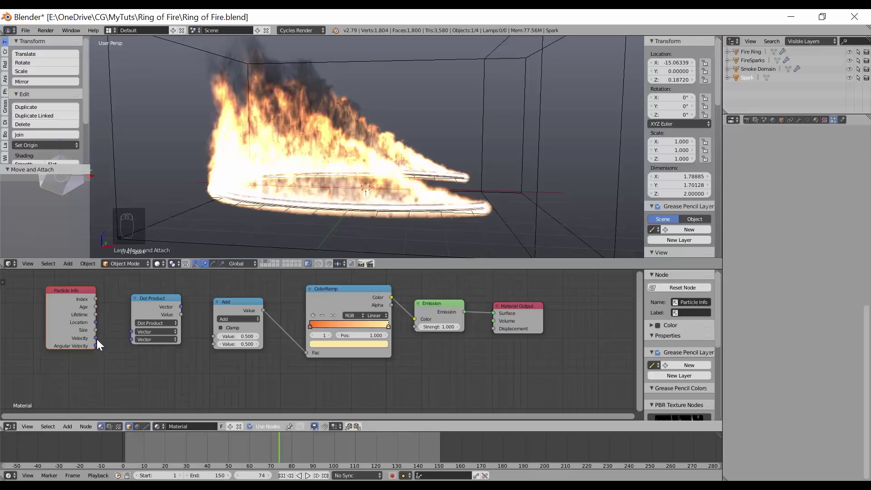
{"action": "left_click_drag", "start_coordinate": [117, 334], "coordinate": [124, 352]}
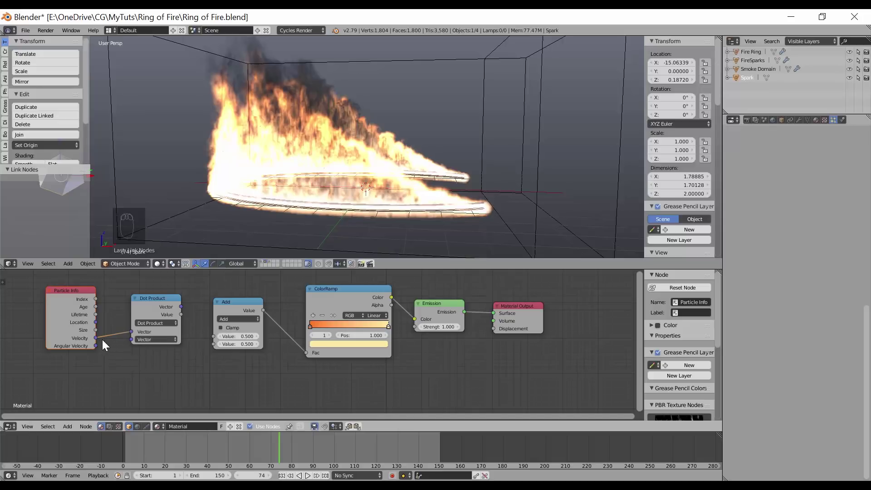
{"action": "left_click_drag", "start_coordinate": [106, 342], "coordinate": [161, 330]}
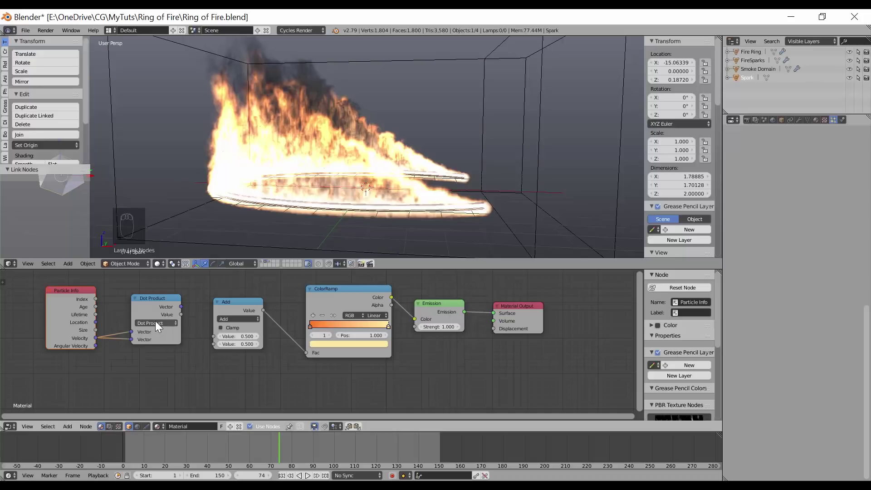
{"action": "left_click_drag", "start_coordinate": [164, 300], "coordinate": [150, 348]}
{"action": "key", "text": "shift+a"}
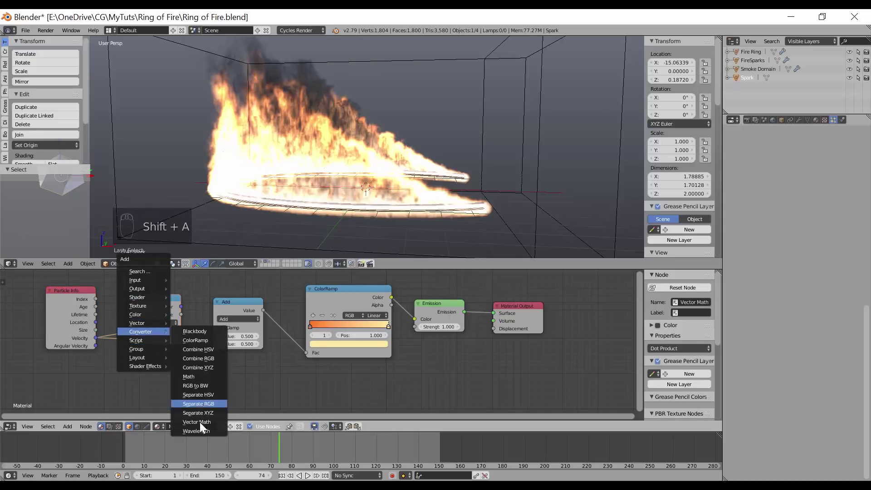
{"action": "left_click", "coordinate": [163, 328]}
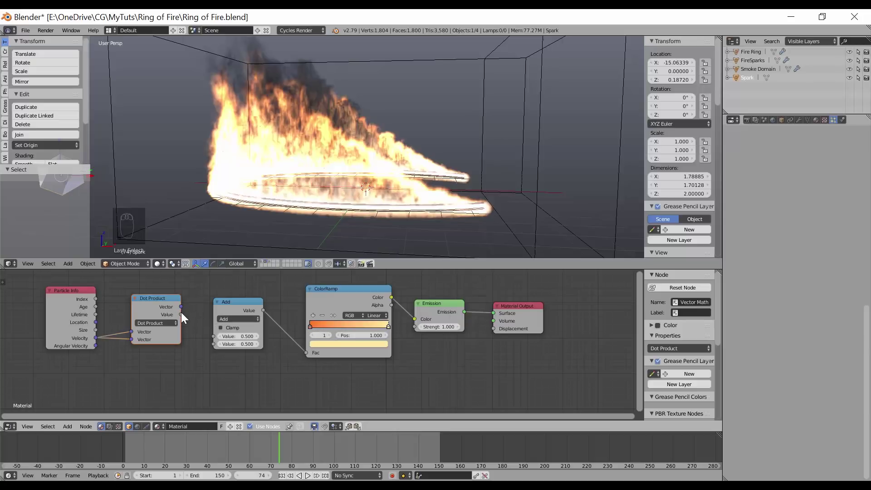
{"action": "left_click_drag", "start_coordinate": [184, 316], "coordinate": [216, 334]}
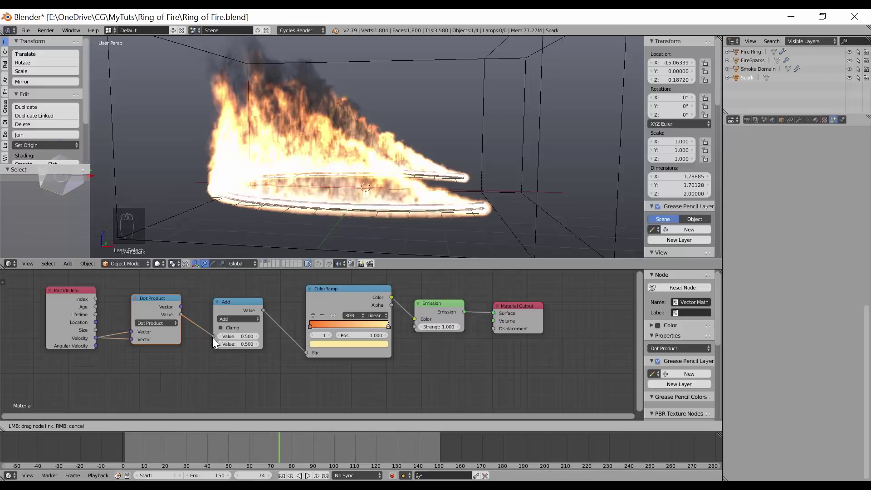
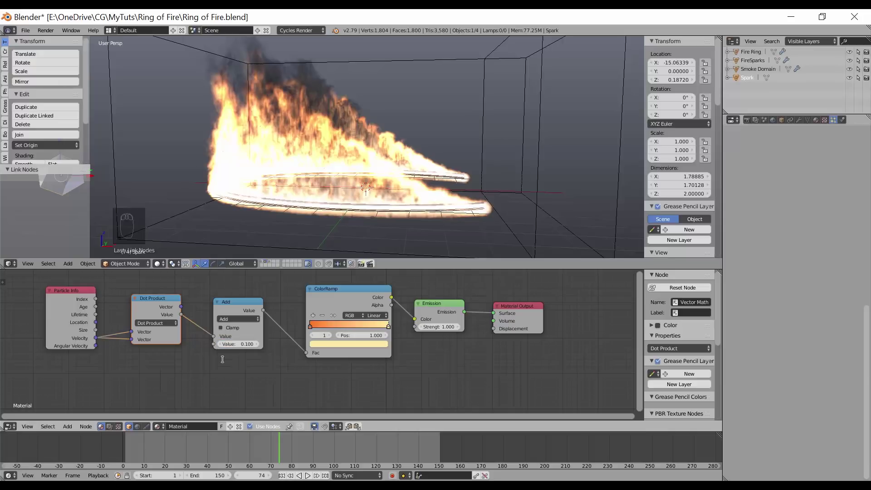
{"action": "left_click_drag", "start_coordinate": [231, 324], "coordinate": [301, 365]}
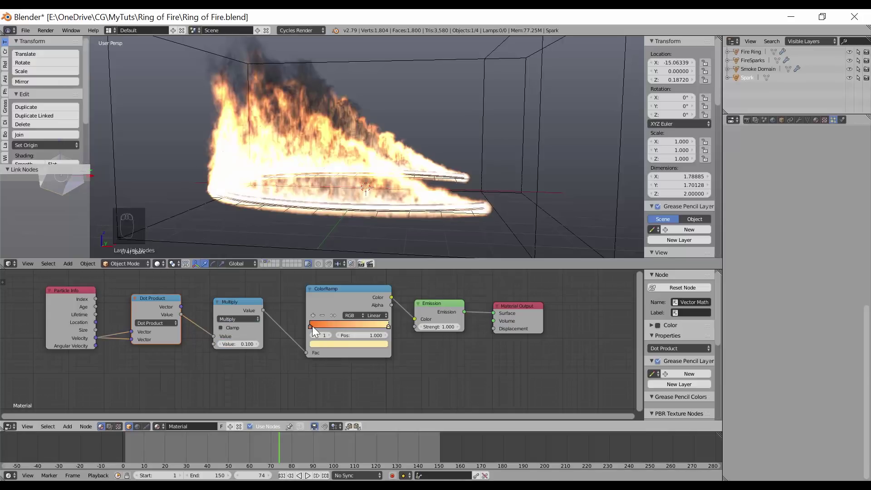
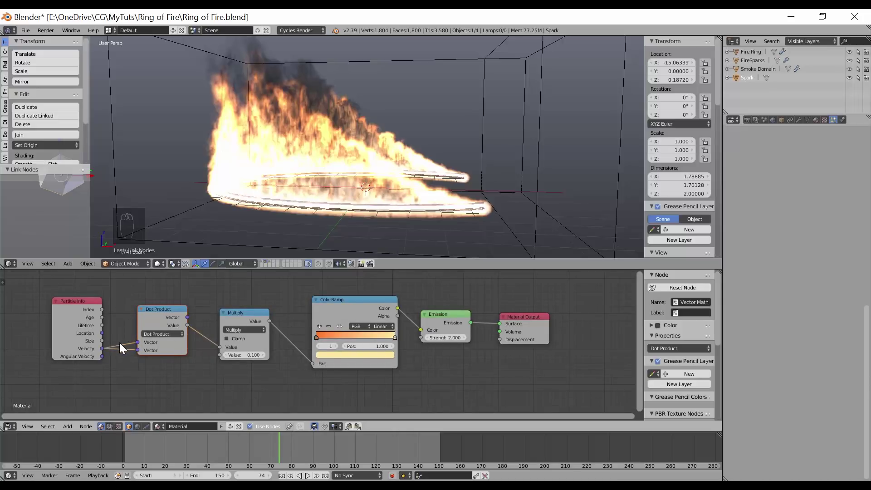
{"action": "left_click_drag", "start_coordinate": [182, 338], "coordinate": [183, 338]}
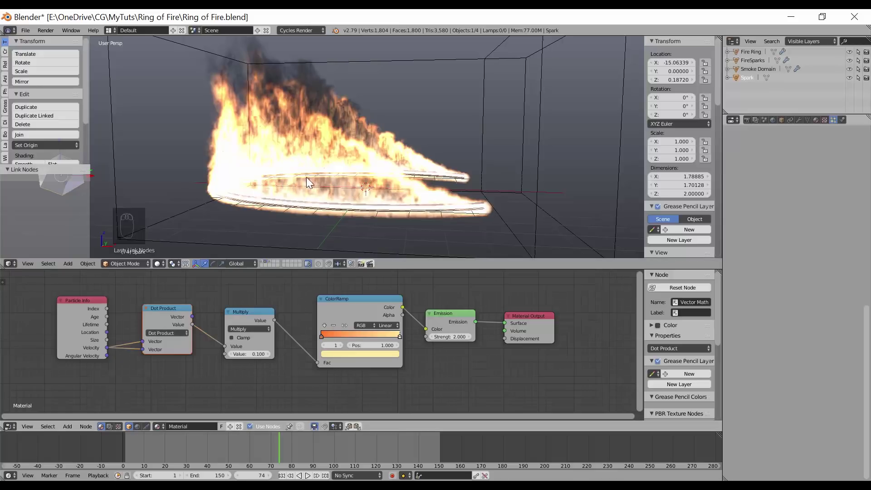
Add a Smoke Flow force field of strength 5 raised to Z 4.57 and shifted to X 2.69.
{"action": "key", "text": "shift+a"}
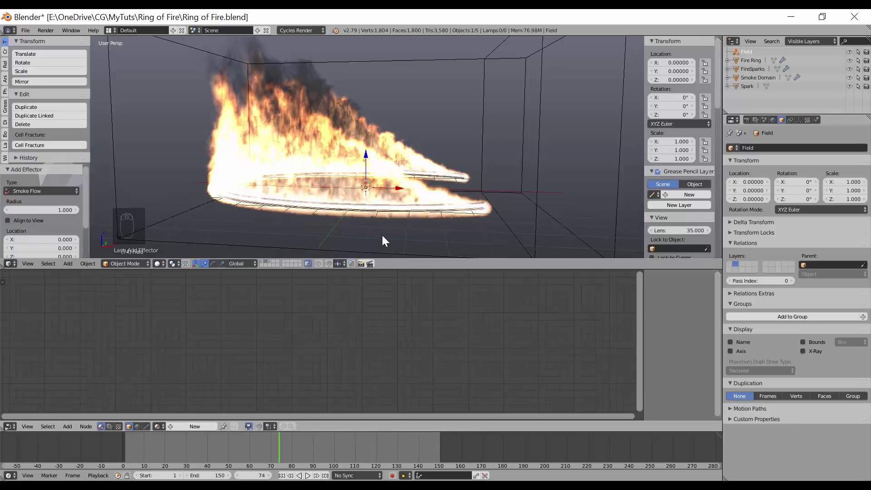
{"action": "key", "text": "g"}
{"action": "left_click_drag", "start_coordinate": [371, 131], "coordinate": [454, 76]}
{"action": "middle_click", "coordinate": [452, 76]}
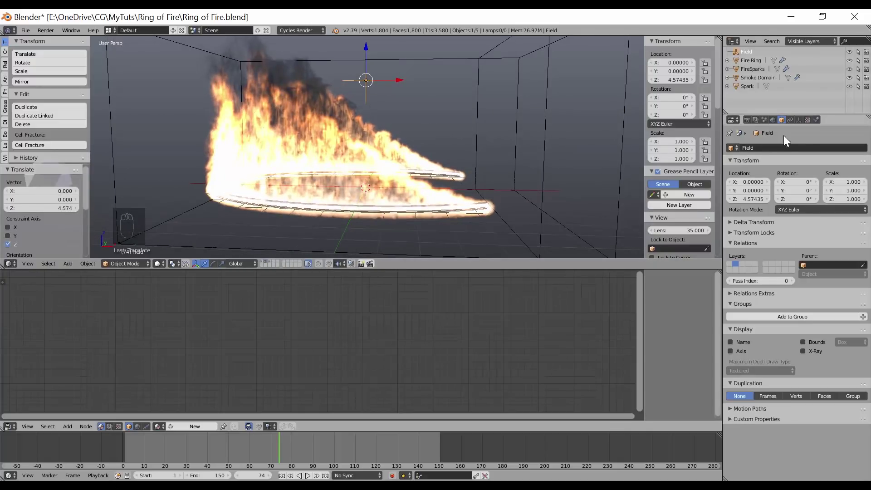
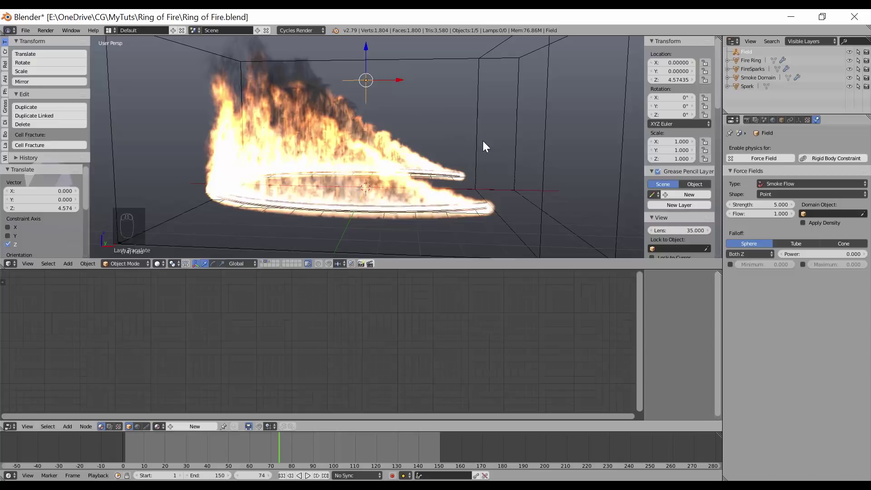
{"action": "left_click_drag", "start_coordinate": [452, 87], "coordinate": [465, 89]}
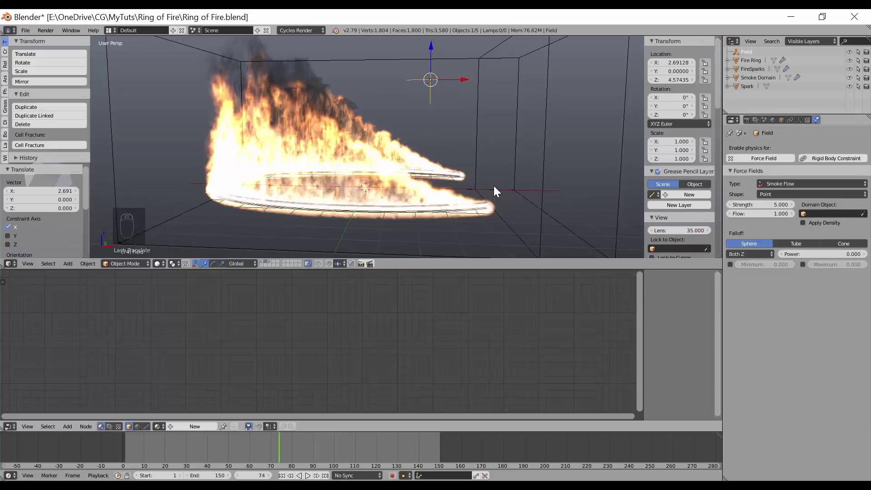
Add Turbulence field Field.001 raised to Z 4.45 with strength 10 and size 5.
{"action": "key", "text": "shift+a"}
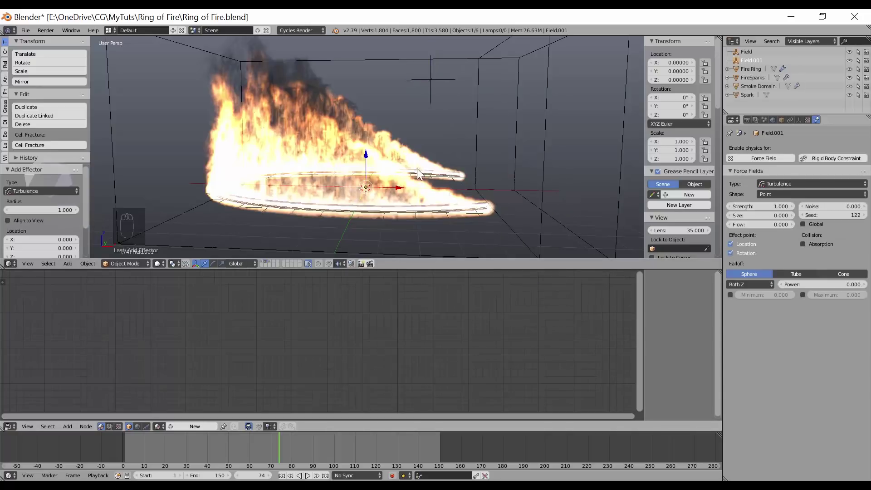
{"action": "key", "text": "g"}
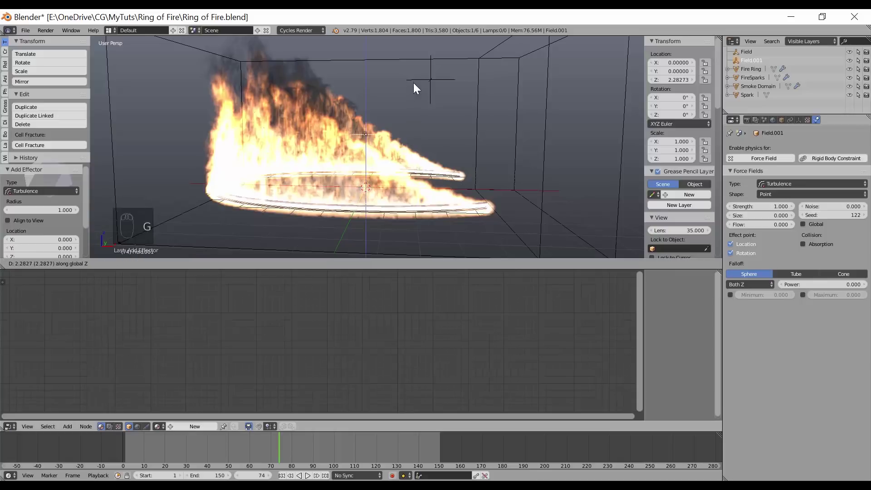
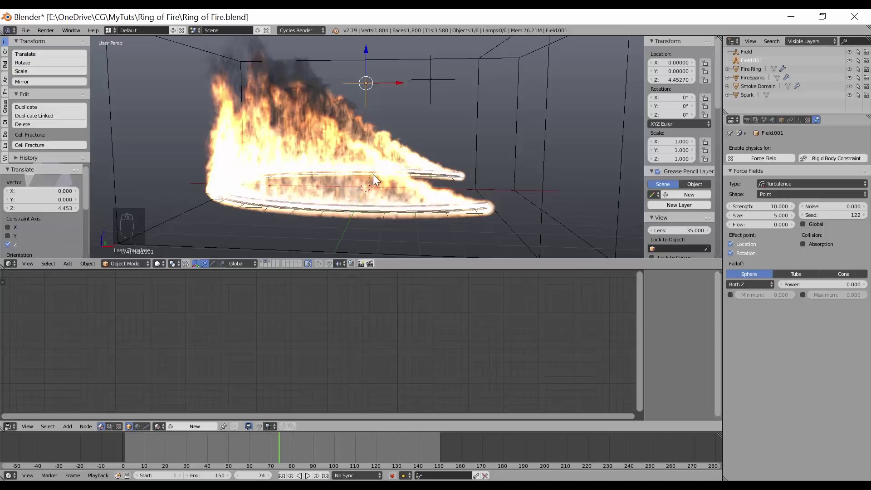
{"action": "left_click_drag", "start_coordinate": [408, 181], "coordinate": [401, 187]}
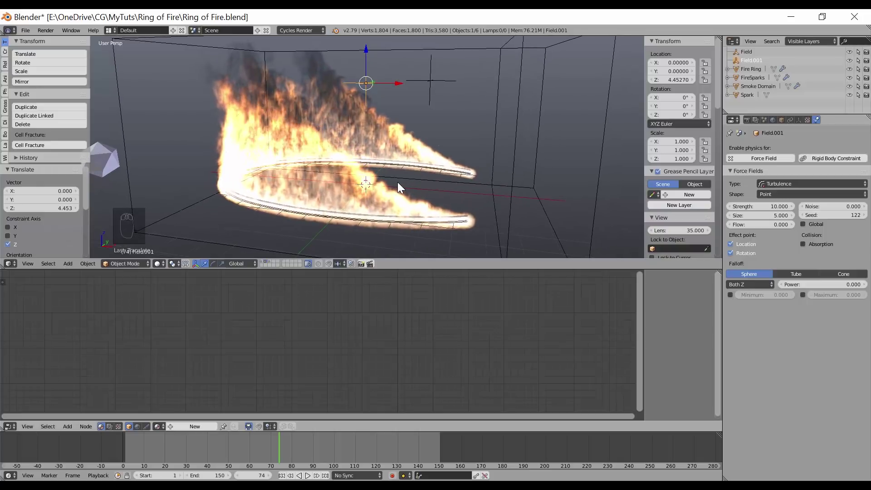
{"action": "left_click_drag", "start_coordinate": [394, 200], "coordinate": [398, 196]}
{"action": "left_click_drag", "start_coordinate": [527, 122], "coordinate": [836, 446]}
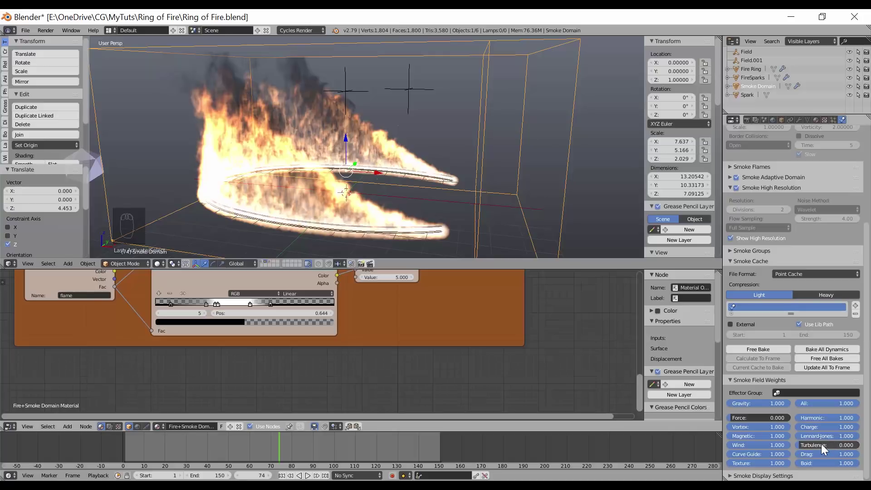
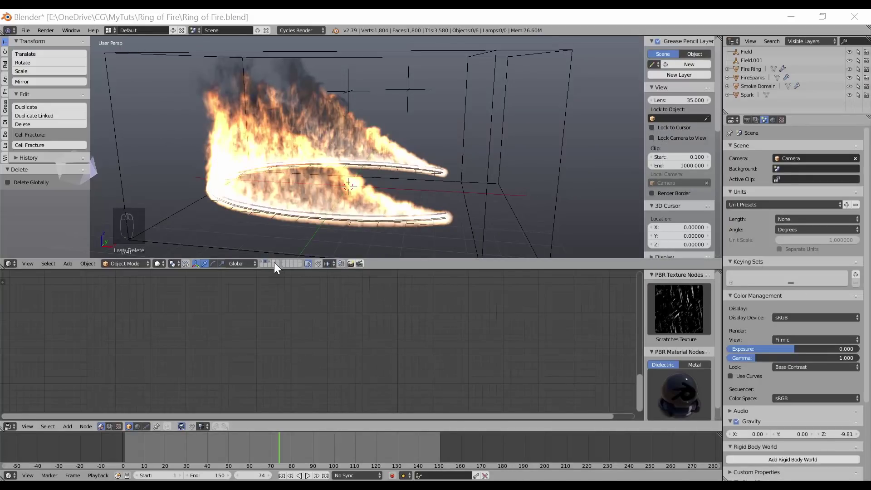
Add a cube on the empty layer and raise its geometry above the ground in Edit Mode.
{"action": "left_click_drag", "start_coordinate": [277, 265], "coordinate": [377, 176]}
{"action": "key", "text": "shift+a"}
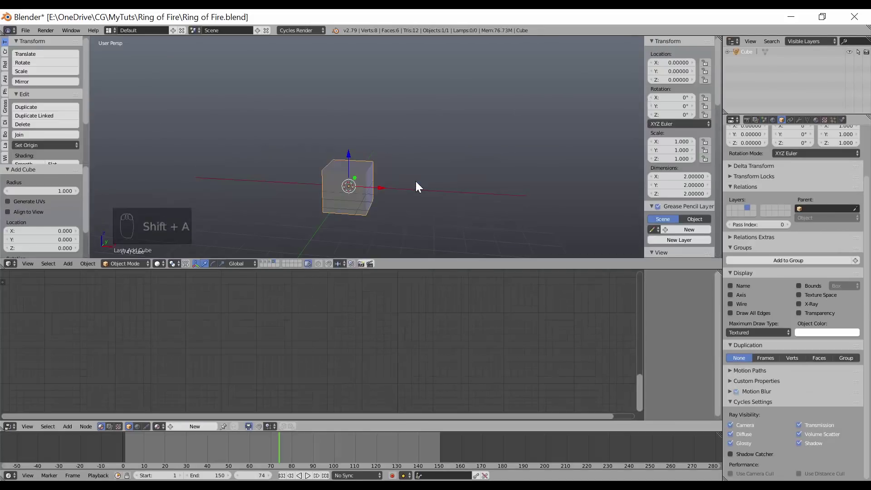
{"action": "left_click_drag", "start_coordinate": [429, 185], "coordinate": [434, 182]}
{"action": "key", "text": "Tab"}
{"action": "key", "text": "g"}
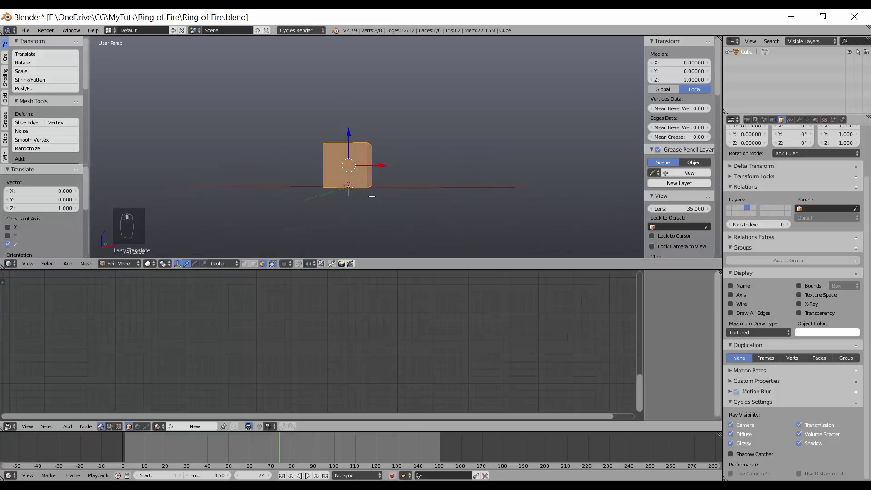
{"action": "key", "text": "Tab"}
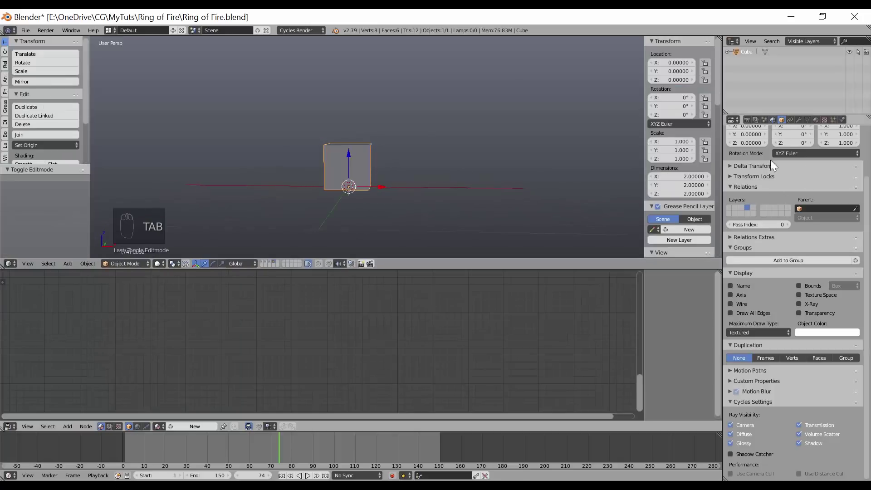
Set the cube's Maximum Draw Type to Wire and show all scene layers together.
{"action": "left_click_drag", "start_coordinate": [751, 334], "coordinate": [741, 328]}
{"action": "middle_click", "coordinate": [741, 327]}
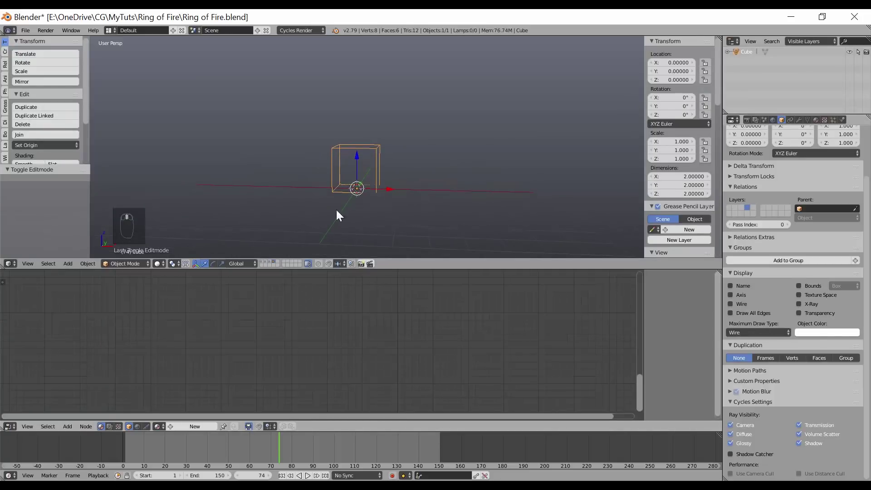
{"action": "left_click_drag", "start_coordinate": [268, 263], "coordinate": [269, 263]}
{"action": "left_click_drag", "start_coordinate": [268, 263], "coordinate": [509, 190]}
{"action": "key", "text": "s"}
{"action": "left_click_drag", "start_coordinate": [494, 182], "coordinate": [481, 181]}
Scale the cube to about 10.9 × 10.9 × 5.7 so it encloses the fire ring.
{"action": "key", "text": "s"}
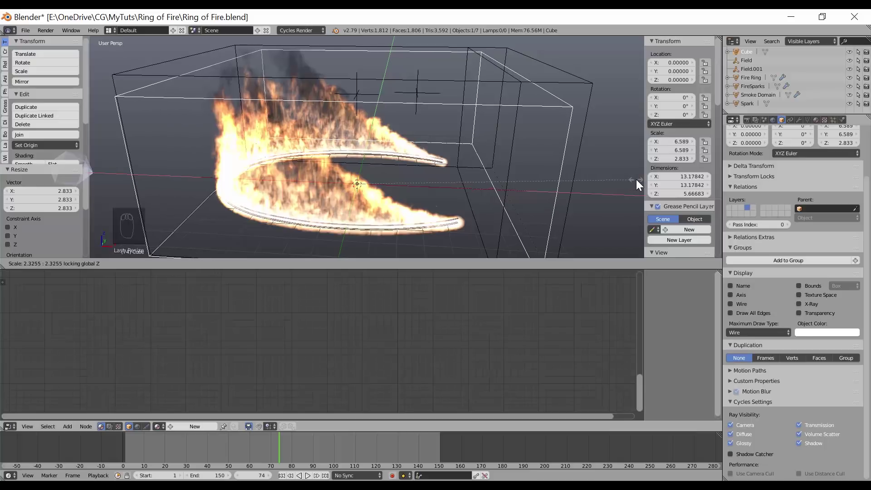
{"action": "left_click", "coordinate": [614, 182]}
{"action": "left_click_drag", "start_coordinate": [488, 180], "coordinate": [385, 152]}
{"action": "middle_click", "coordinate": [388, 161]}
{"action": "middle_click", "coordinate": [428, 131]}
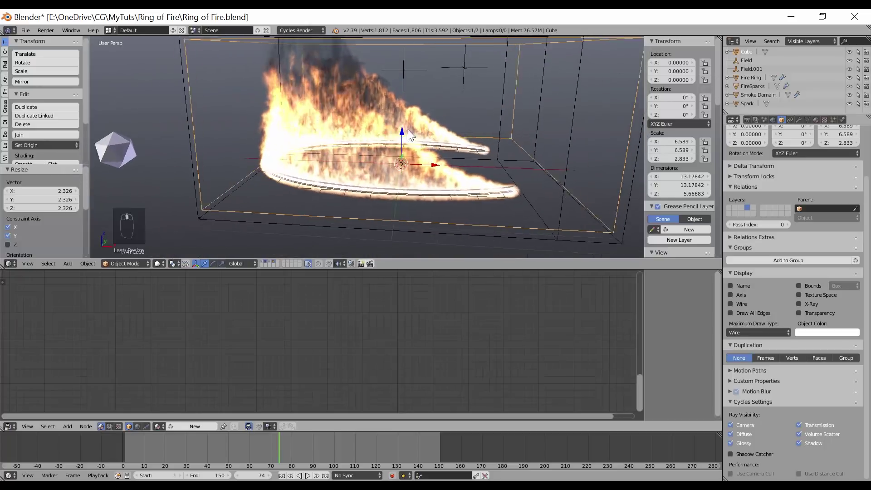
{"action": "key", "text": "s"}
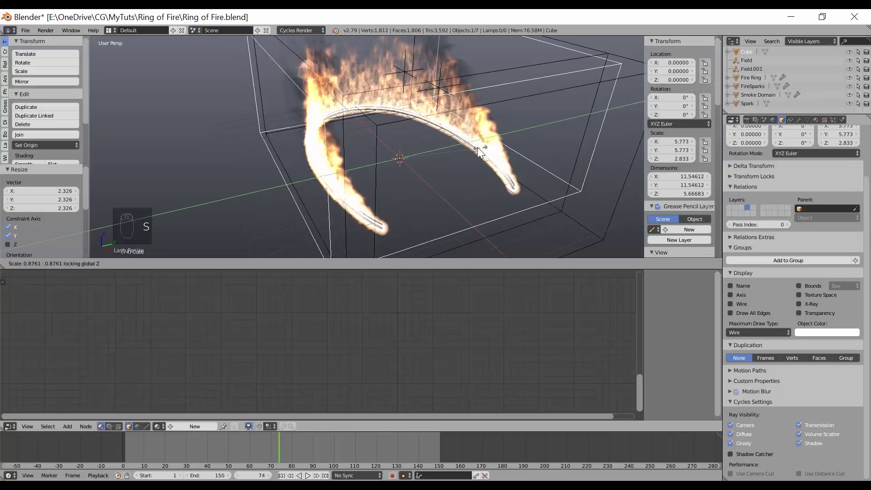
{"action": "left_click_drag", "start_coordinate": [481, 151], "coordinate": [516, 159]}
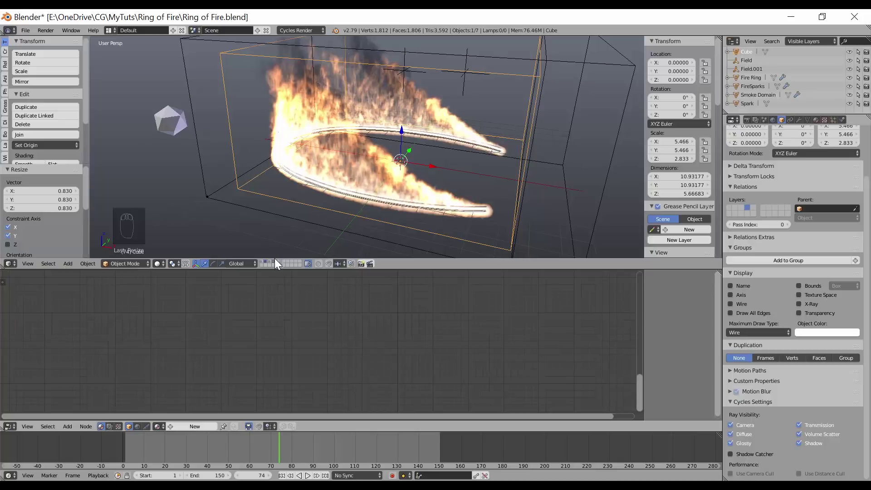
{"action": "left_click_drag", "start_coordinate": [278, 266], "coordinate": [377, 208]}
{"action": "left_click_drag", "start_coordinate": [377, 208], "coordinate": [277, 268]}
{"action": "left_click_drag", "start_coordinate": [277, 269], "coordinate": [395, 185]}
{"action": "left_click_drag", "start_coordinate": [395, 185], "coordinate": [392, 213]}
{"action": "middle_click", "coordinate": [392, 209]}
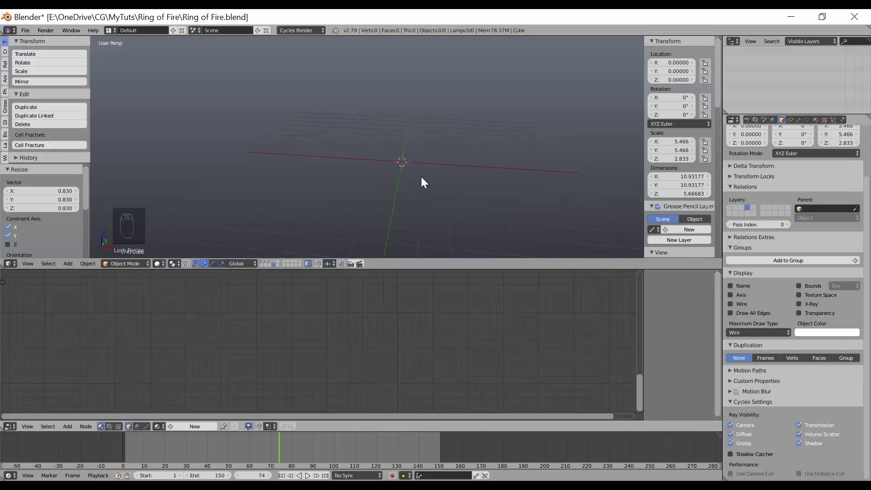
Add a plane, shrink it, stand it upright 90° on X and apply its rotation and scale.
{"action": "key", "text": "shift+a"}
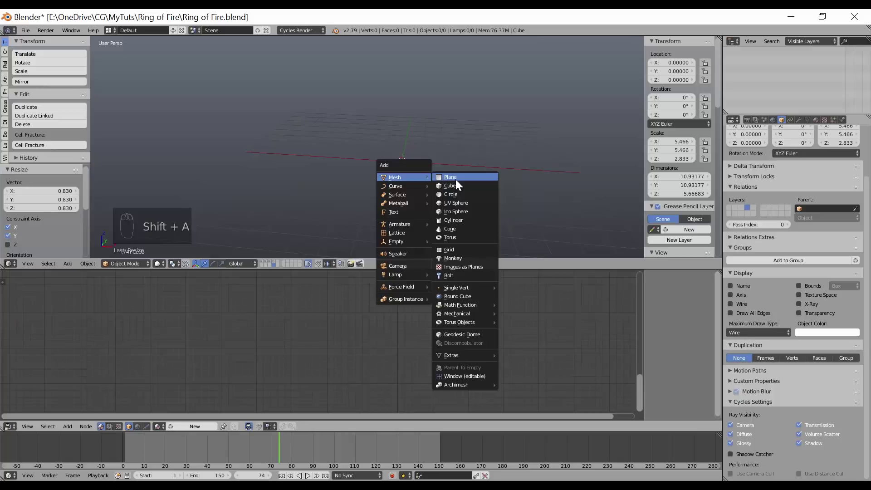
{"action": "key", "text": "s"}
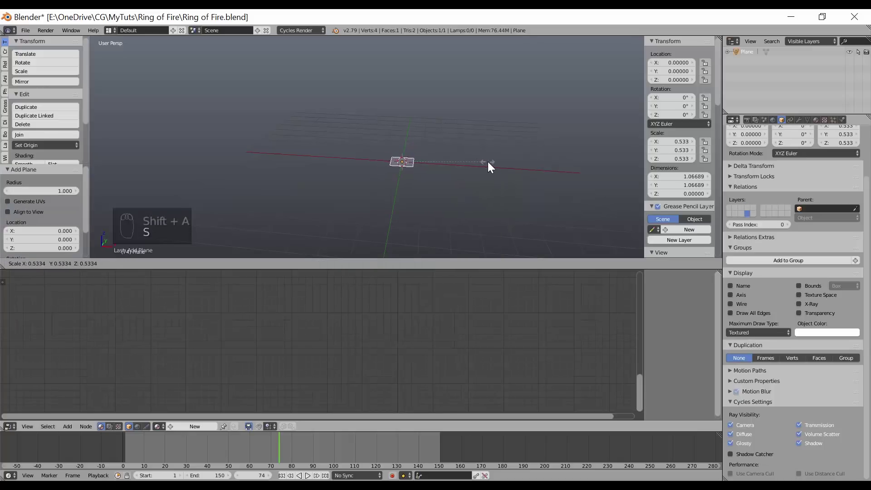
{"action": "key", "text": "r"}
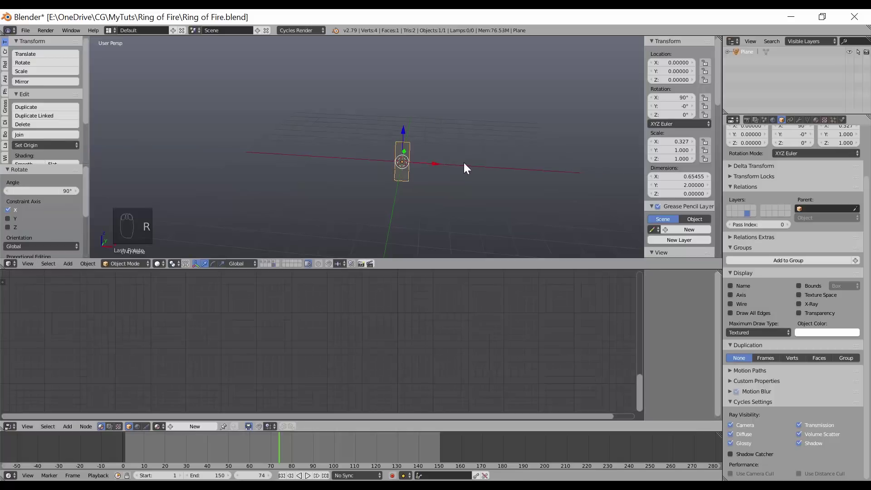
{"action": "left_click_drag", "start_coordinate": [433, 167], "coordinate": [321, 154]}
{"action": "middle_click", "coordinate": [322, 154]}
{"action": "left_click_drag", "start_coordinate": [284, 141], "coordinate": [386, 175]}
{"action": "middle_click", "coordinate": [387, 175]}
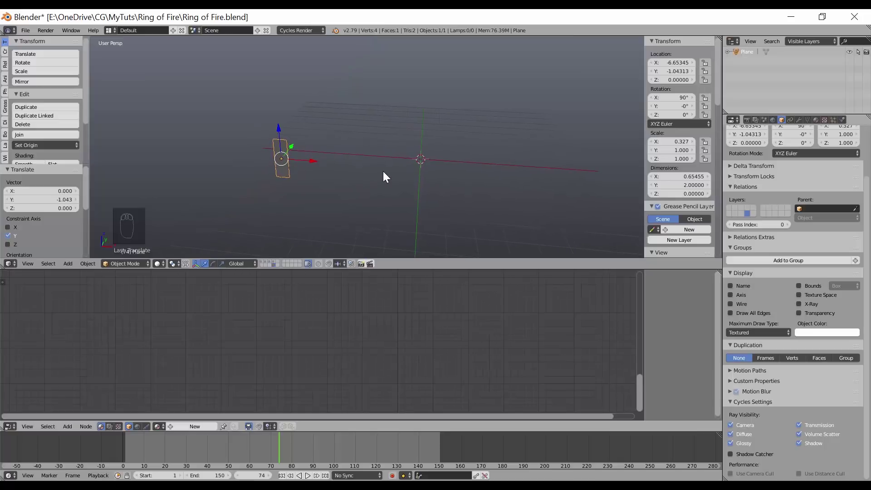
{"action": "key", "text": "ctrl+a"}
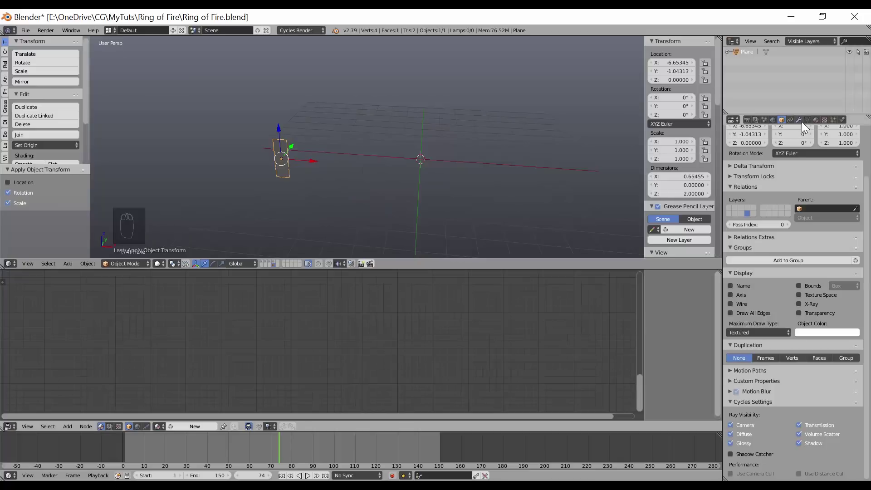
Give the plane an Array modifier of count 12, offset 1.6, and add loop cuts across it.
{"action": "left_click_drag", "start_coordinate": [799, 123], "coordinate": [839, 280]}
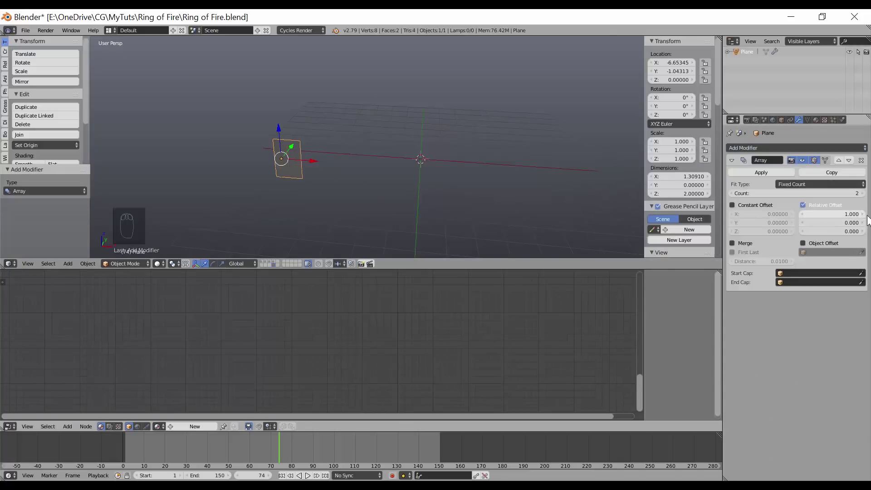
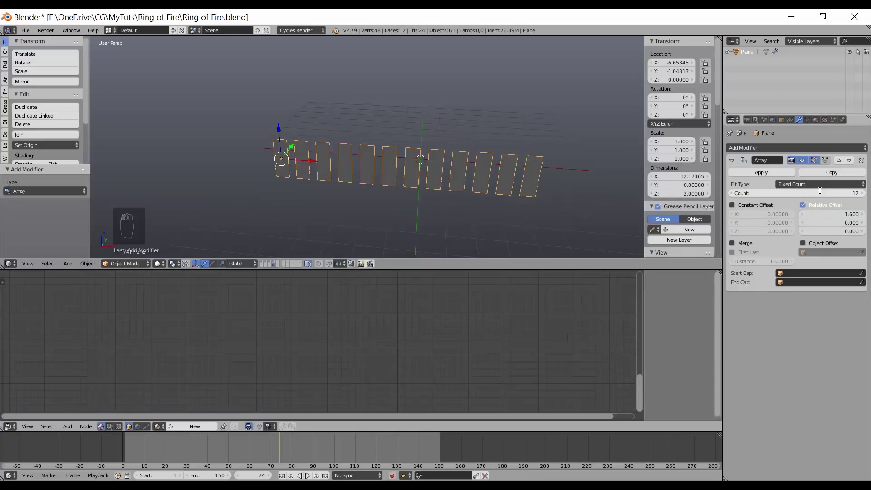
{"action": "middle_click", "coordinate": [449, 183]}
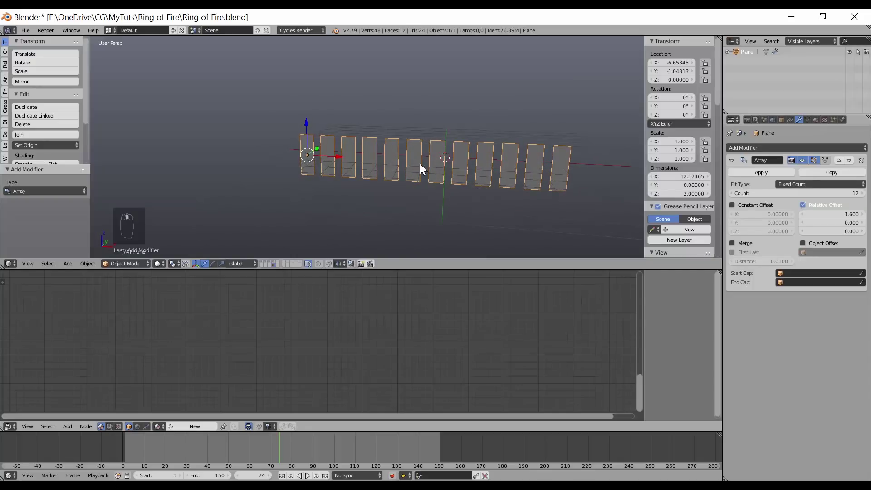
{"action": "key", "text": "Tab"}
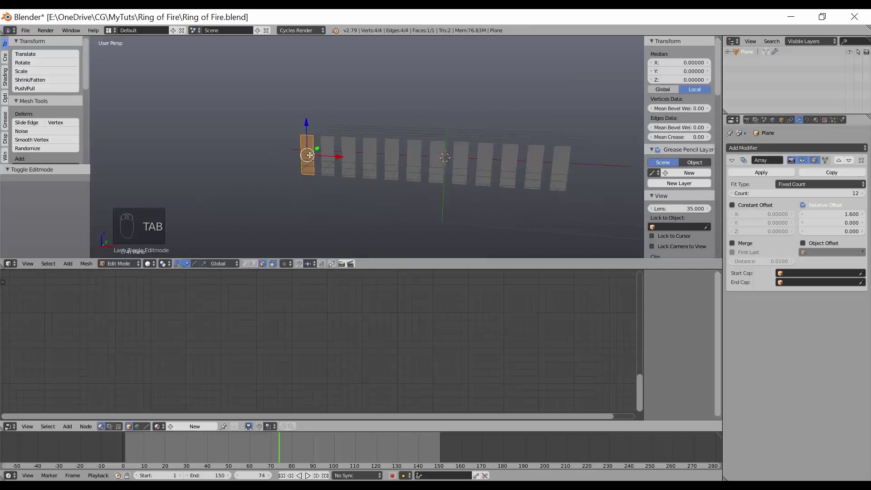
{"action": "key", "text": "ctrl+r"}
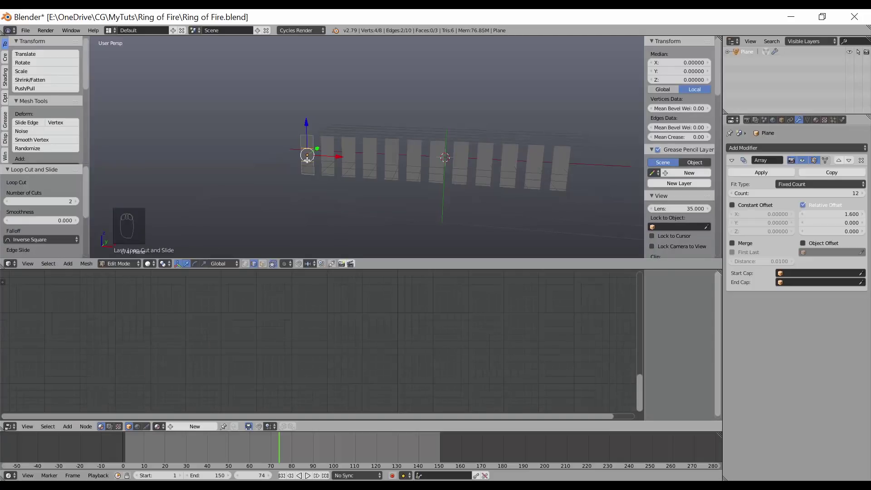
{"action": "key", "text": "Tab"}
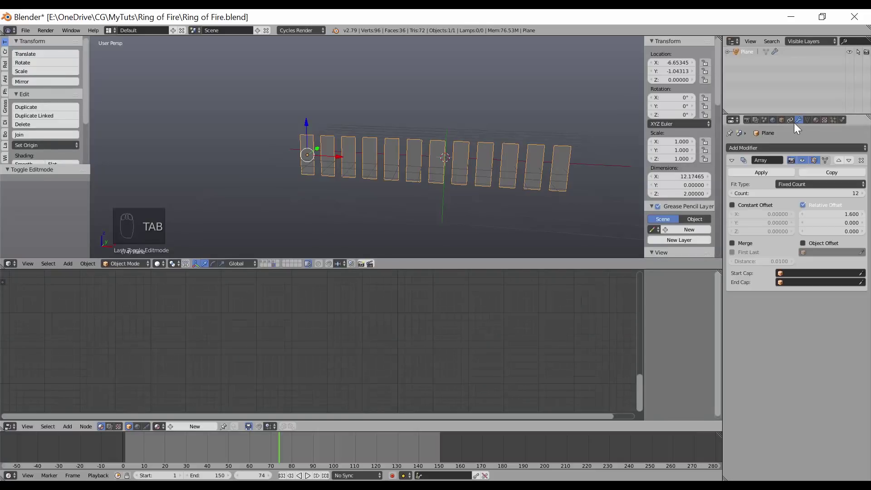
Add a Displace modifier driven by a Clouds texture at strength 2.
{"action": "left_click_drag", "start_coordinate": [768, 151], "coordinate": [772, 308]}
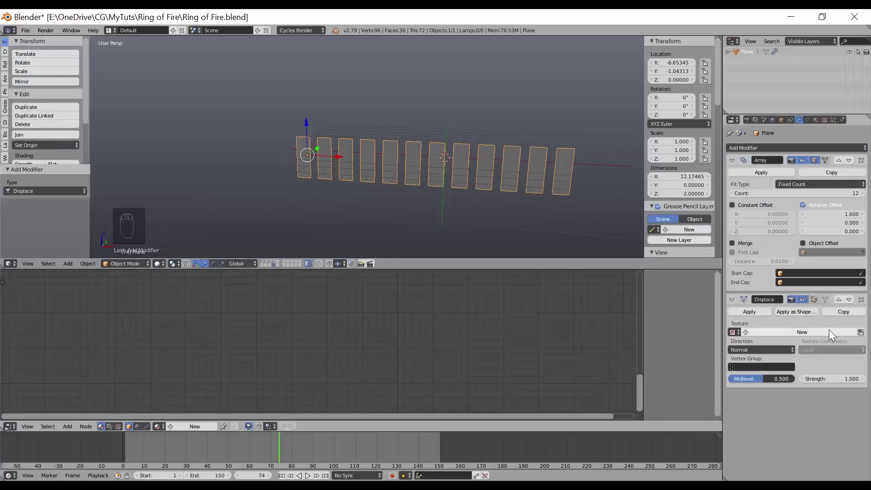
{"action": "left_click_drag", "start_coordinate": [842, 337], "coordinate": [788, 206]}
{"action": "left_click_drag", "start_coordinate": [839, 298], "coordinate": [547, 204]}
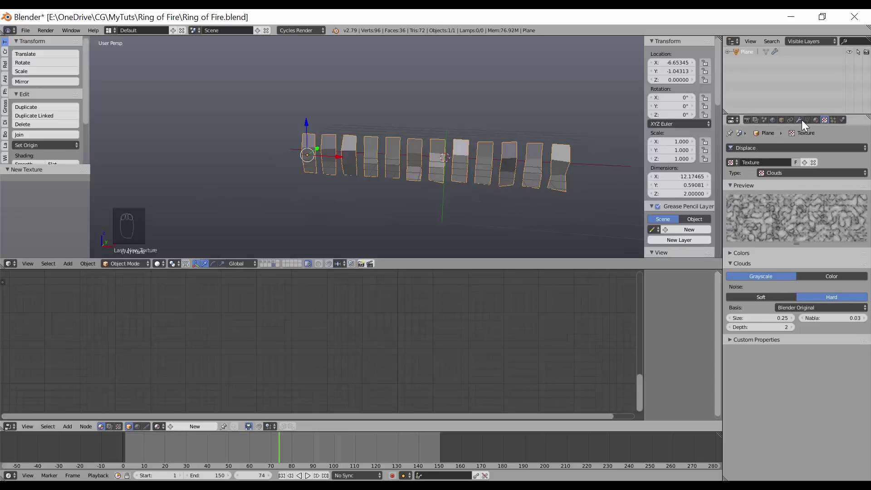
{"action": "left_click_drag", "start_coordinate": [805, 122], "coordinate": [496, 189]}
{"action": "left_click_drag", "start_coordinate": [496, 189], "coordinate": [442, 197]}
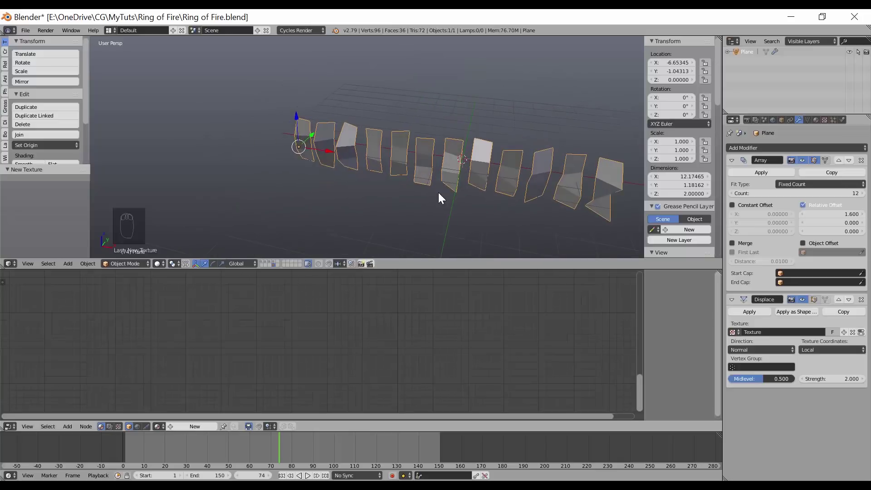
Add an Empty and use it as the texture-coordinate object of the plane's Displace modifier.
{"action": "key", "text": "shift+a"}
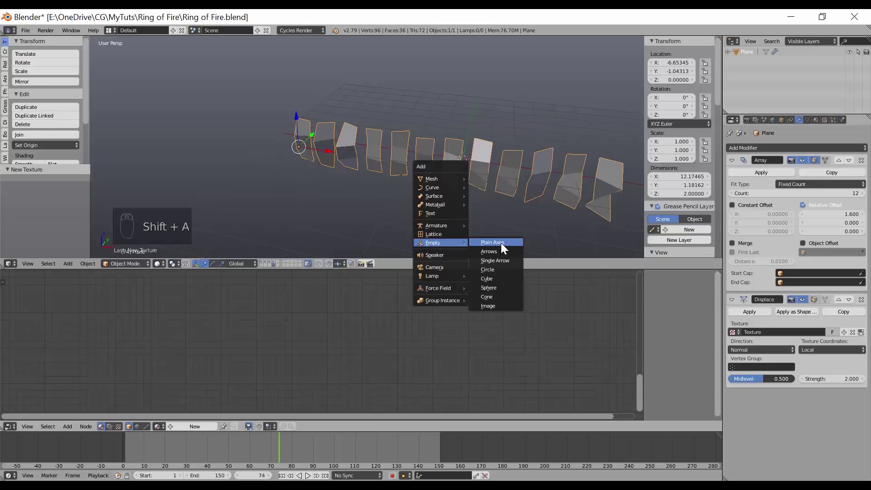
{"action": "left_click_drag", "start_coordinate": [468, 149], "coordinate": [466, 225]}
{"action": "middle_click", "coordinate": [466, 225]}
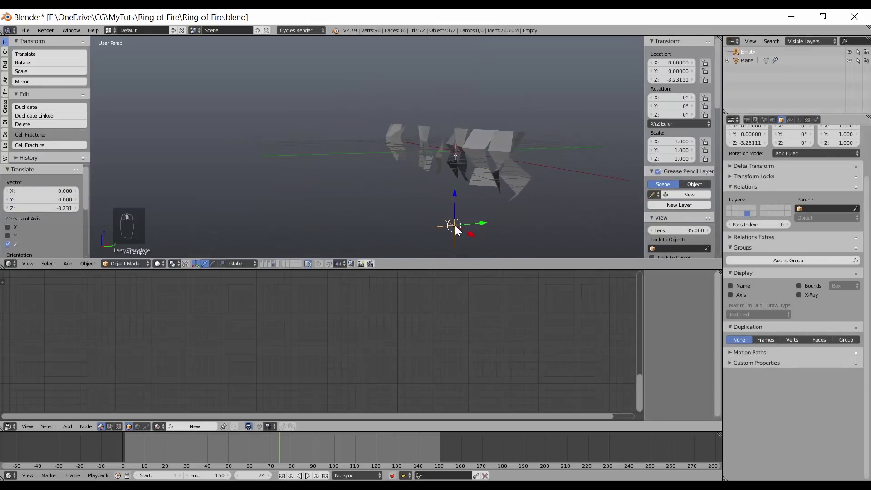
{"action": "left_click_drag", "start_coordinate": [475, 238], "coordinate": [326, 163]}
{"action": "middle_click", "coordinate": [325, 163]}
{"action": "left_click", "coordinate": [385, 196]}
{"action": "middle_click", "coordinate": [800, 286]}
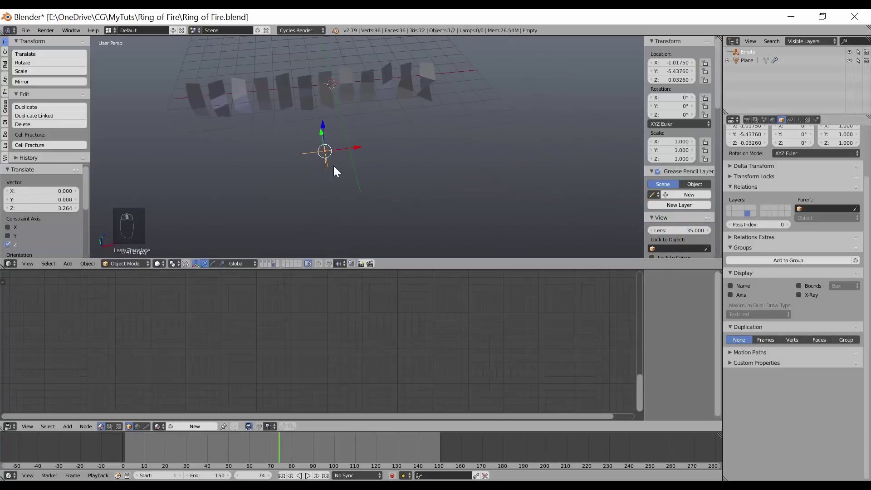
{"action": "left_click_drag", "start_coordinate": [199, 101], "coordinate": [861, 343]}
{"action": "left_click_drag", "start_coordinate": [834, 354], "coordinate": [867, 365]}
{"action": "left_click_drag", "start_coordinate": [862, 370], "coordinate": [402, 165]}
Select the displaced plane array and place it in a new group with Ctrl+G.
{"action": "right_click", "coordinate": [433, 177]}
{"action": "left_click_drag", "start_coordinate": [282, 141], "coordinate": [353, 165]}
{"action": "right_click", "coordinate": [353, 165]}
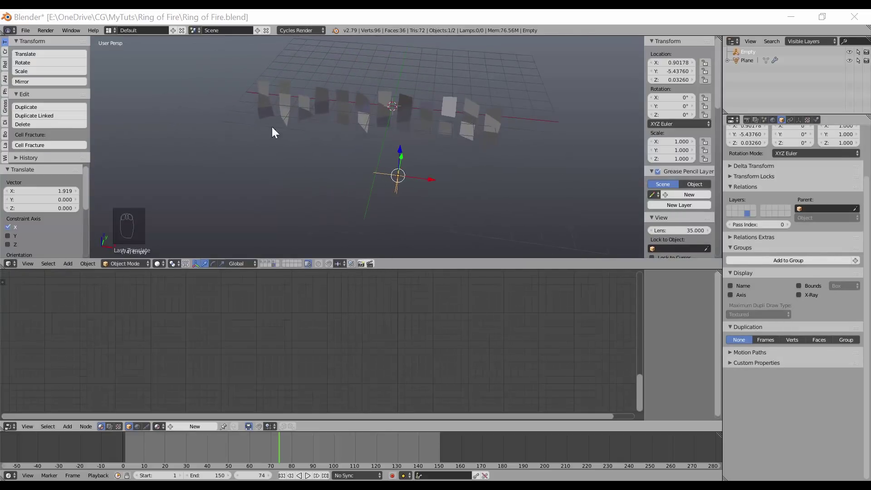
{"action": "right_click", "coordinate": [268, 100]}
{"action": "left_click_drag", "start_coordinate": [282, 115], "coordinate": [310, 159]}
{"action": "key", "text": "ctrl+g"}
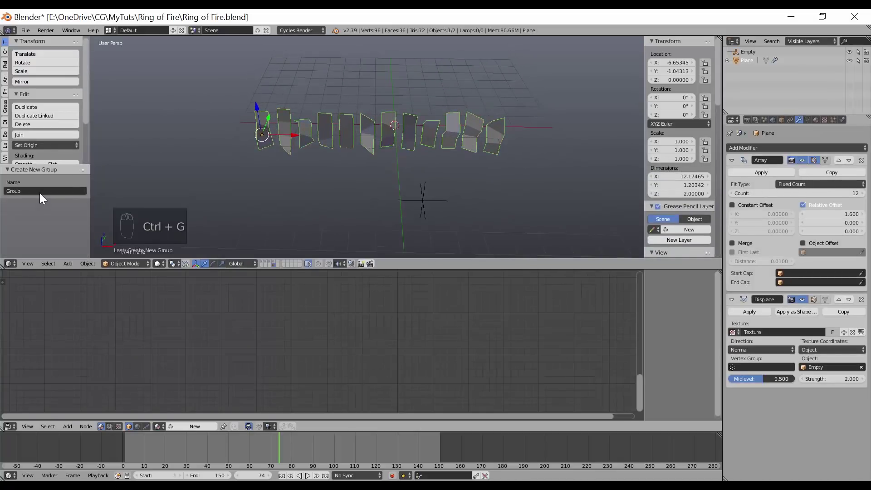
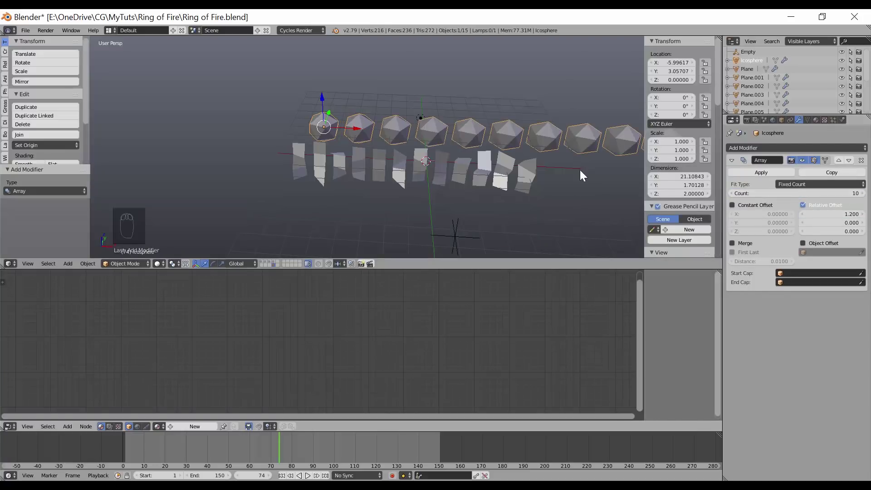
Apply the icospheres' Array modifier (count 10, offset 1.2) to make the row permanent geometry.
{"action": "left_click_drag", "start_coordinate": [443, 164], "coordinate": [431, 159]}
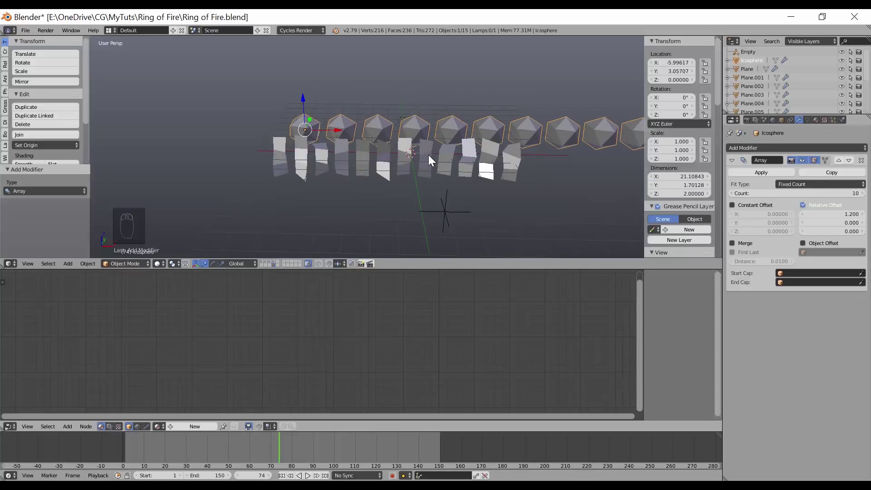
{"action": "left_click_drag", "start_coordinate": [773, 176], "coordinate": [319, 116]}
{"action": "left_click_drag", "start_coordinate": [319, 116], "coordinate": [300, 146]}
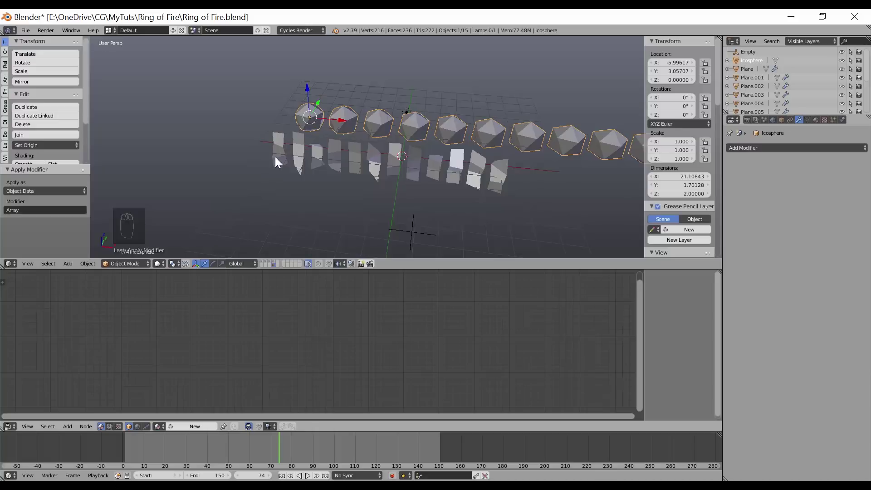
Link the plane's material, displacement modifiers and Dust group to the icosphere row with Ctrl+L.
{"action": "left_click_drag", "start_coordinate": [283, 151], "coordinate": [322, 139]}
{"action": "key", "text": "ctrl+l"}
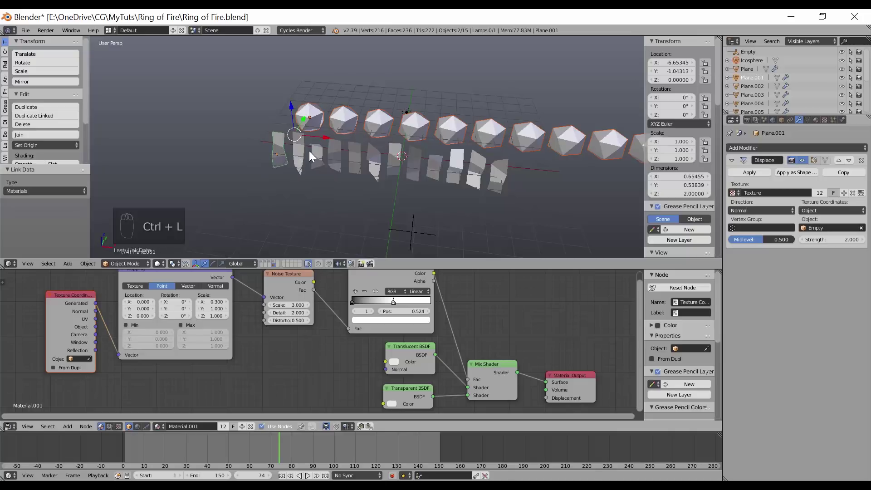
{"action": "key", "text": "ctrl+l"}
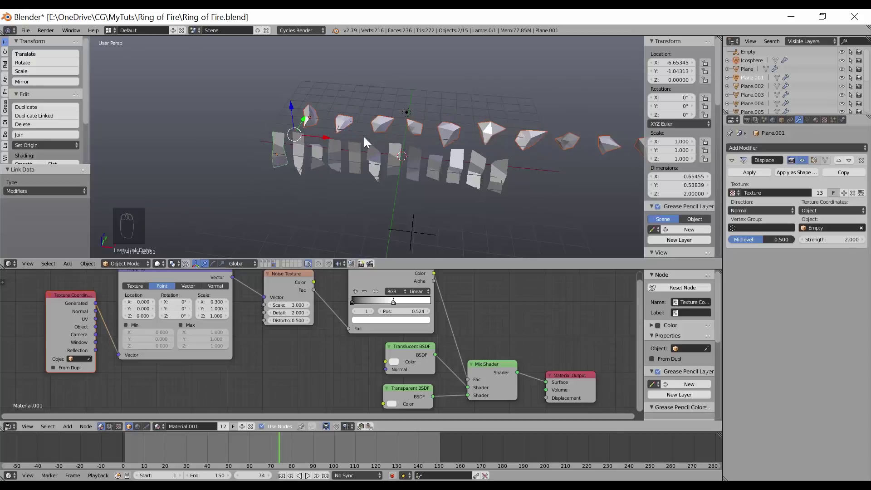
{"action": "key", "text": "ctrl+l"}
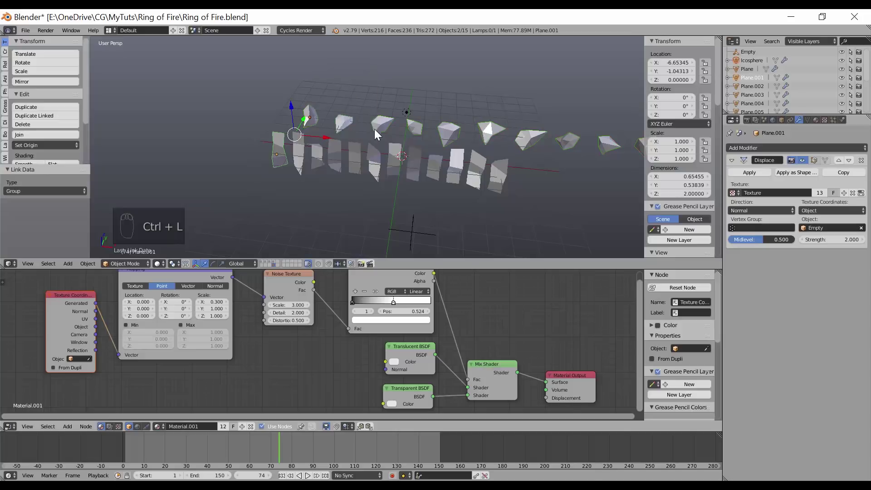
Separate the icosphere row into individual Icosphere objects by loose parts in Edit Mode.
{"action": "left_click", "coordinate": [371, 129]}
{"action": "left_click_drag", "start_coordinate": [298, 117], "coordinate": [375, 150]}
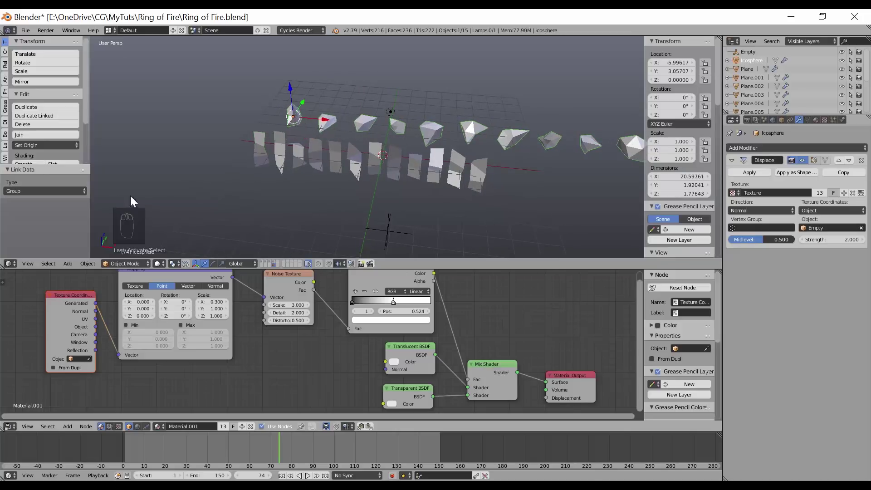
{"action": "left_click_drag", "start_coordinate": [373, 122], "coordinate": [784, 122]}
{"action": "left_click_drag", "start_coordinate": [784, 122], "coordinate": [693, 298]}
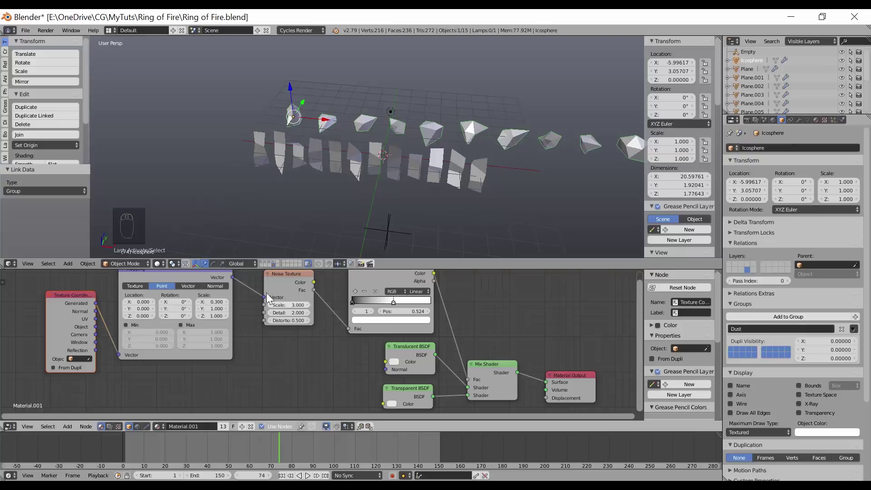
{"action": "left_click_drag", "start_coordinate": [496, 181], "coordinate": [443, 178]}
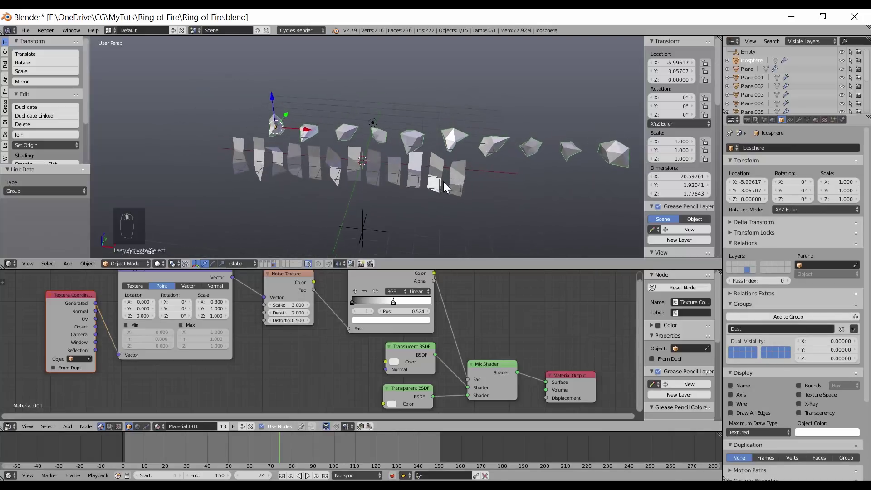
{"action": "key", "text": "Tab"}
{"action": "middle_click", "coordinate": [454, 196]}
{"action": "key", "text": "p"}
{"action": "middle_click", "coordinate": [446, 181]}
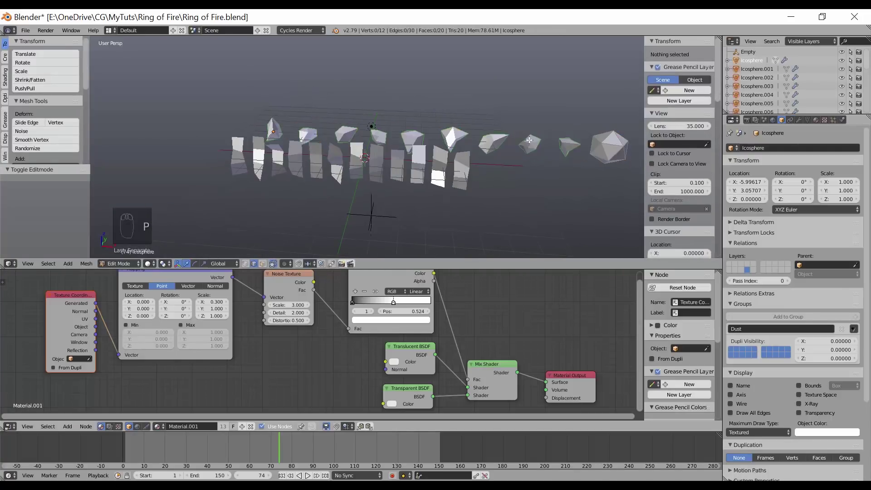
{"action": "left_click_drag", "start_coordinate": [538, 143], "coordinate": [436, 170]}
{"action": "key", "text": "Tab"}
{"action": "middle_click", "coordinate": [436, 171]}
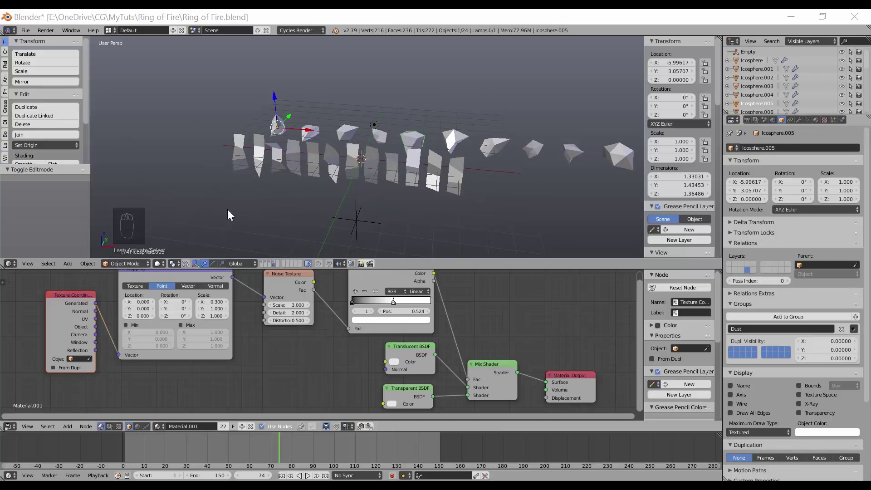
Head to the layer buttons to switch to the cube's layer.
{"action": "left_click_drag", "start_coordinate": [275, 264], "coordinate": [469, 210]}
{"action": "left_click_drag", "start_coordinate": [469, 210], "coordinate": [837, 125]}
Switch to the cube's layer and give the Cube a new particle system named Dust Small.
{"action": "left_click_drag", "start_coordinate": [836, 126], "coordinate": [784, 185]}
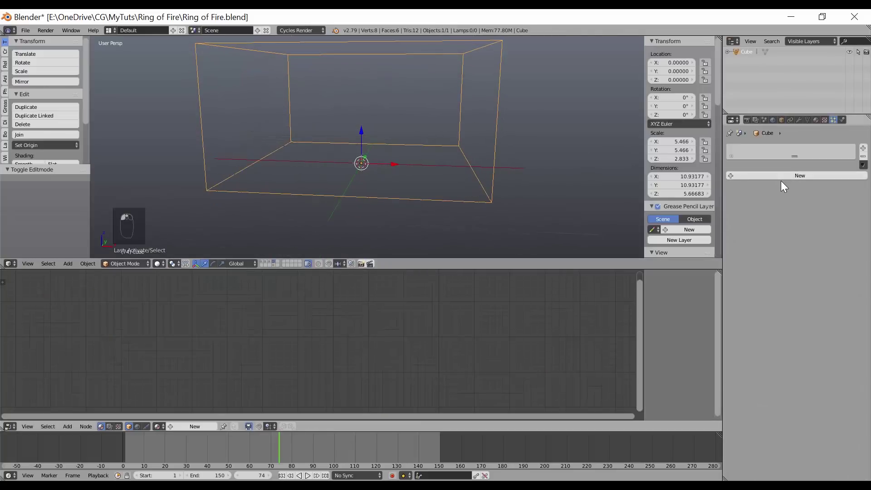
{"action": "left_click", "coordinate": [785, 185]}
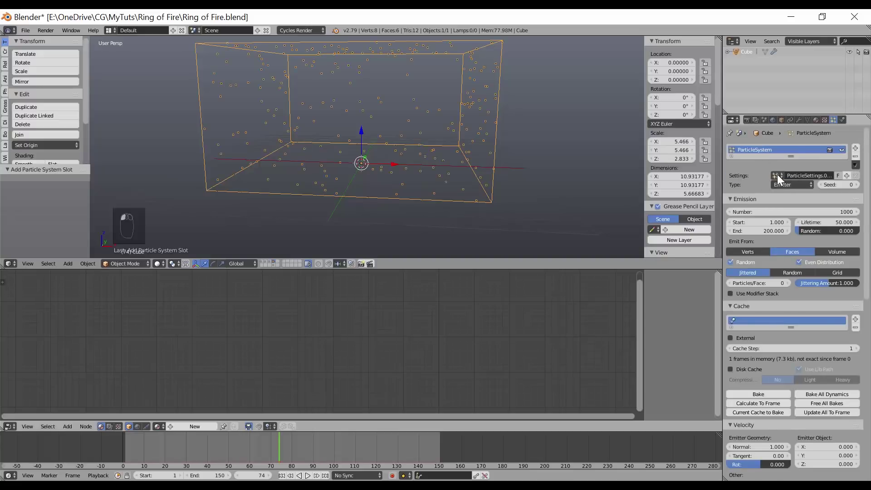
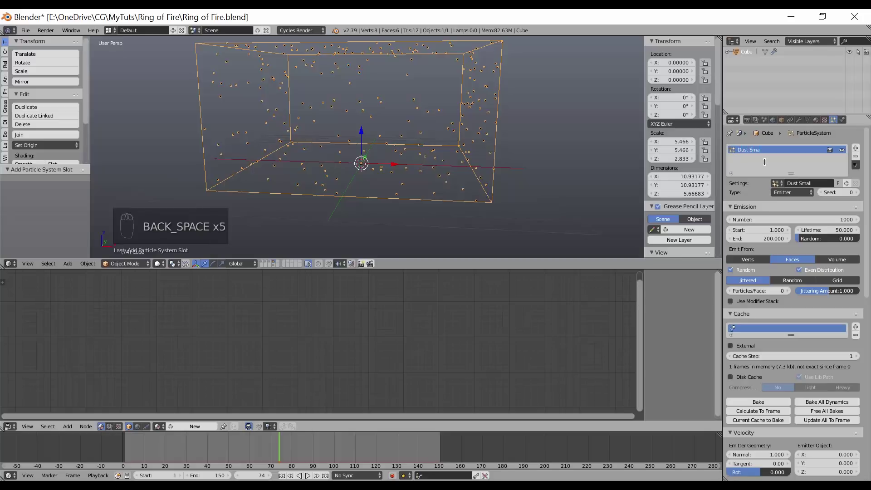
{"action": "key", "text": "l"}
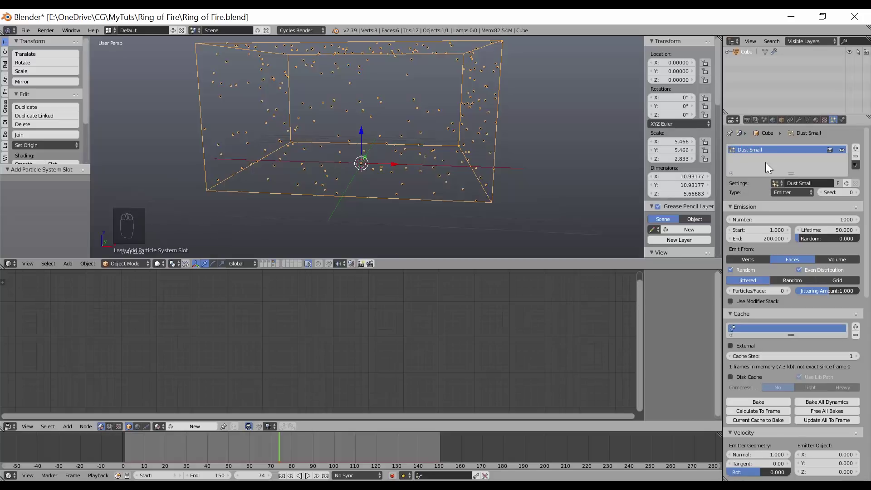
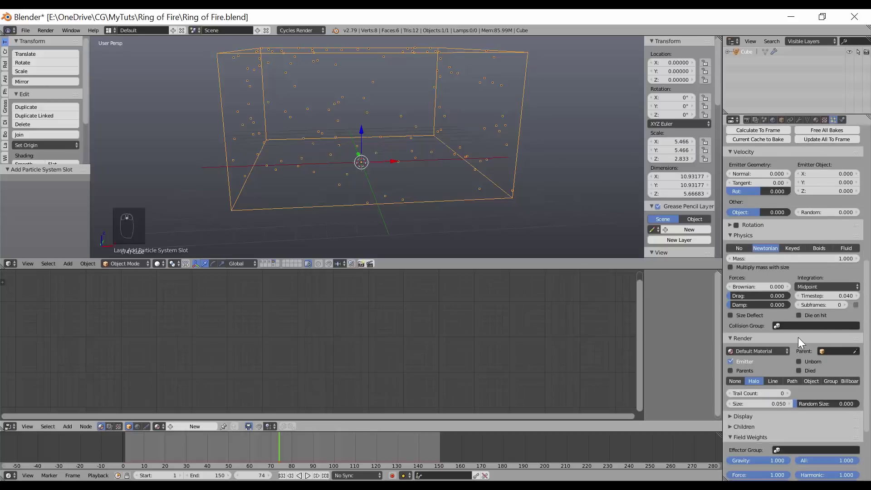
Render the Dust Small particles as copies of the Dust group.
{"action": "left_click_drag", "start_coordinate": [836, 387], "coordinate": [825, 372]}
{"action": "left_click_drag", "start_coordinate": [826, 372], "coordinate": [733, 381]}
{"action": "left_click_drag", "start_coordinate": [733, 381], "coordinate": [766, 397]}
{"action": "left_click_drag", "start_coordinate": [766, 396], "coordinate": [520, 257]}
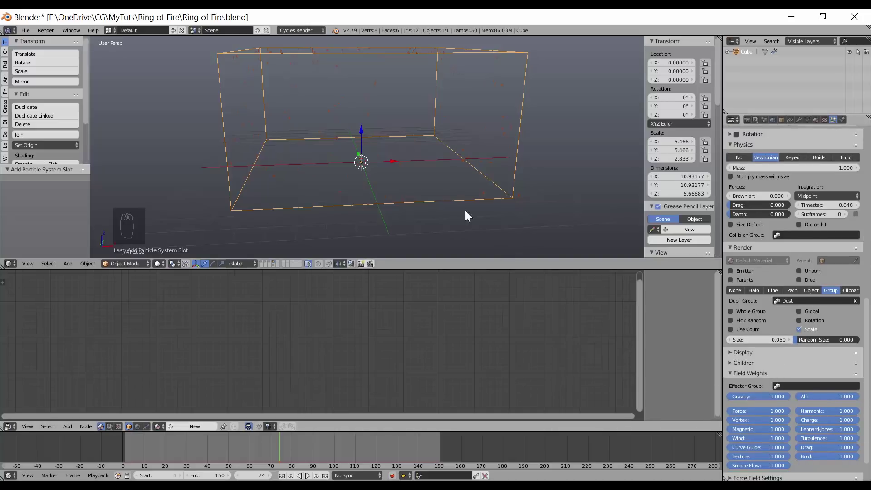
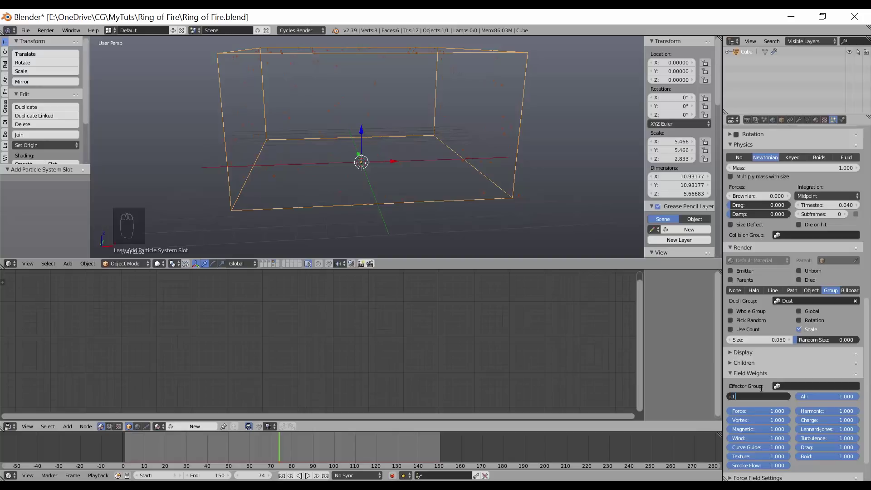
Set the particles' gravity weight to -0.1 and Random Size to 1.
{"action": "left_click_drag", "start_coordinate": [482, 174], "coordinate": [473, 165]}
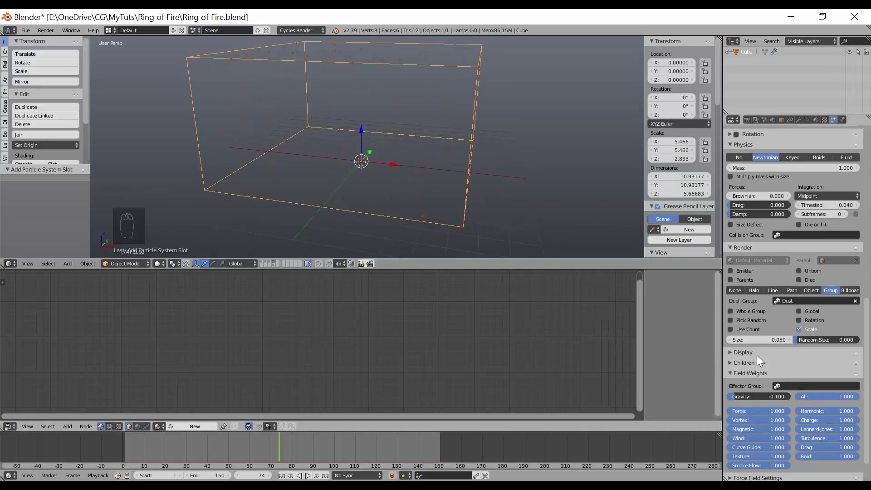
{"action": "left_click_drag", "start_coordinate": [806, 344], "coordinate": [285, 470]}
{"action": "left_click", "coordinate": [285, 475]}
{"action": "left_click_drag", "start_coordinate": [433, 217], "coordinate": [443, 209]}
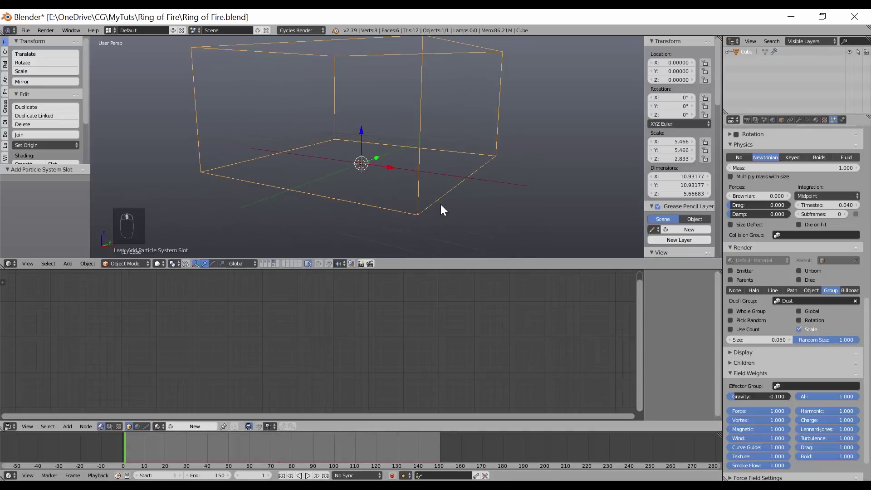
Play the animation and watch the dust fall inside the cube, deselecting to see the particles.
{"action": "key", "text": "alt+a"}
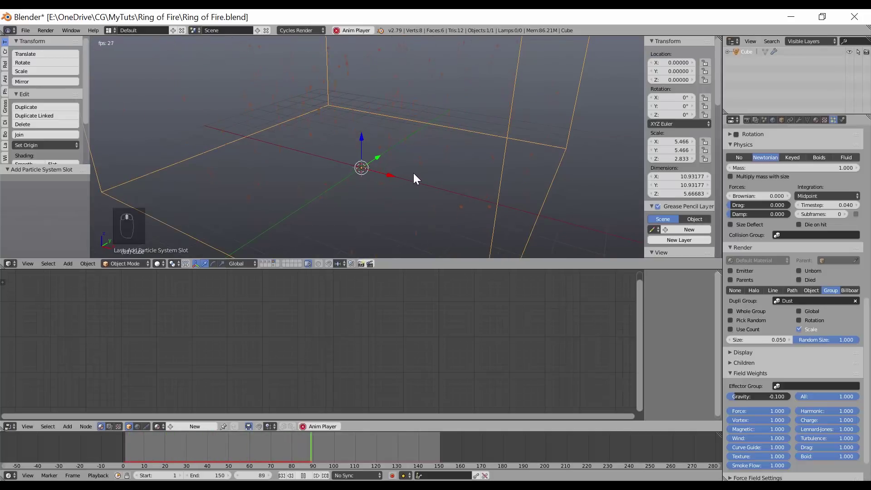
{"action": "middle_click", "coordinate": [412, 175]}
{"action": "left_click_drag", "start_coordinate": [436, 168], "coordinate": [402, 198]}
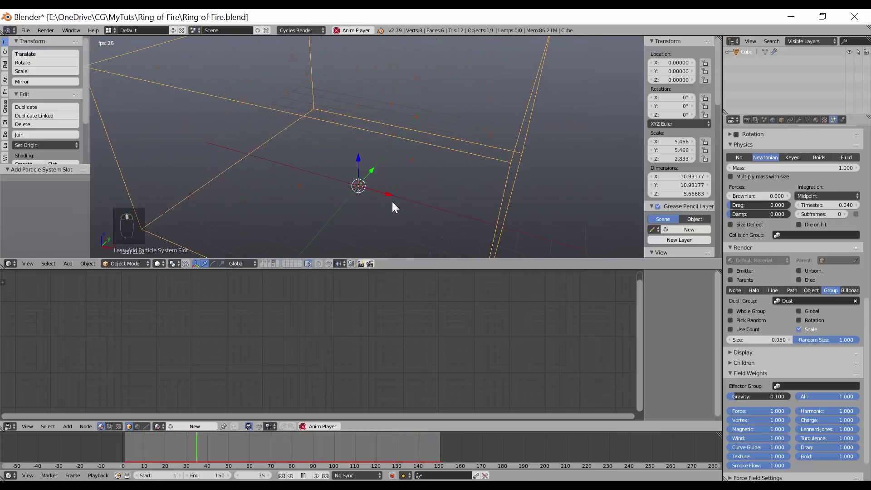
{"action": "left_click_drag", "start_coordinate": [393, 201], "coordinate": [481, 194]}
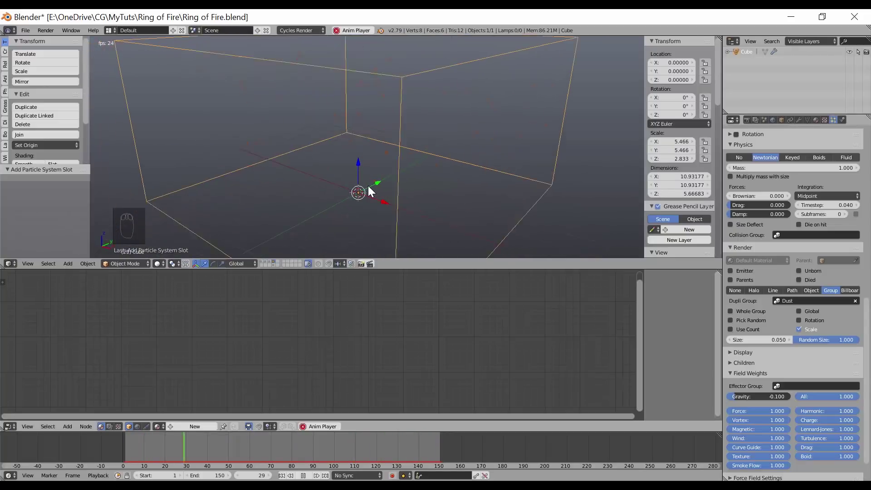
{"action": "key", "text": "a"}
{"action": "left_click_drag", "start_coordinate": [378, 185], "coordinate": [387, 188]}
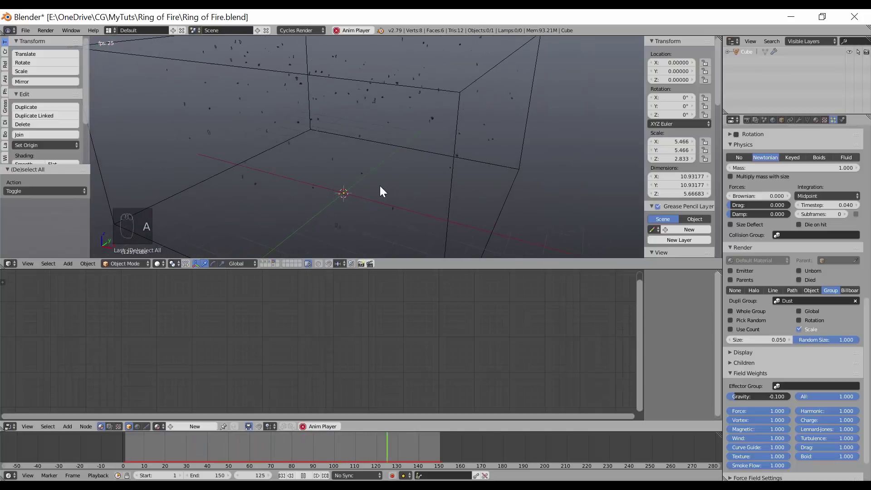
Duplicate the Dust Small particle settings as a separate copy for a variation.
{"action": "left_click_drag", "start_coordinate": [840, 187], "coordinate": [851, 189]}
{"action": "left_click_drag", "start_coordinate": [851, 189], "coordinate": [856, 154]}
{"action": "middle_click", "coordinate": [856, 154]}
Add the second Dust Large particle system emitting 200 particles from the cube's volume and scrub the timeline.
{"action": "left_click_drag", "start_coordinate": [858, 152], "coordinate": [845, 190]}
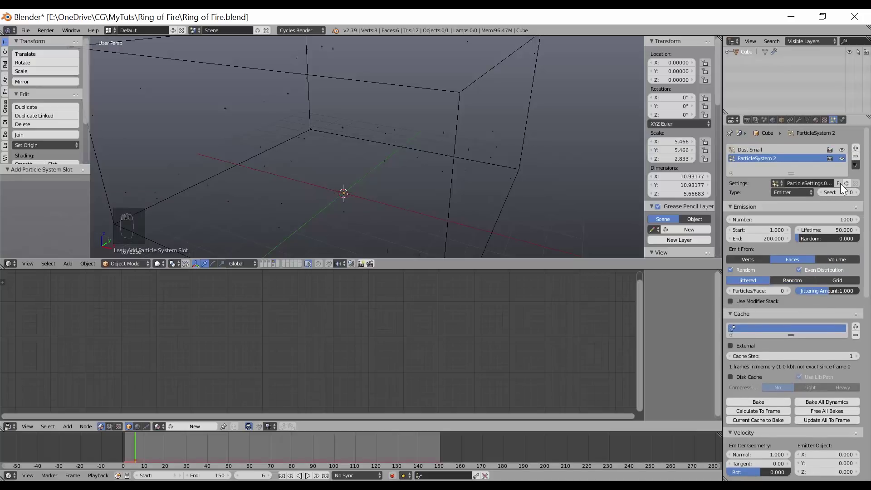
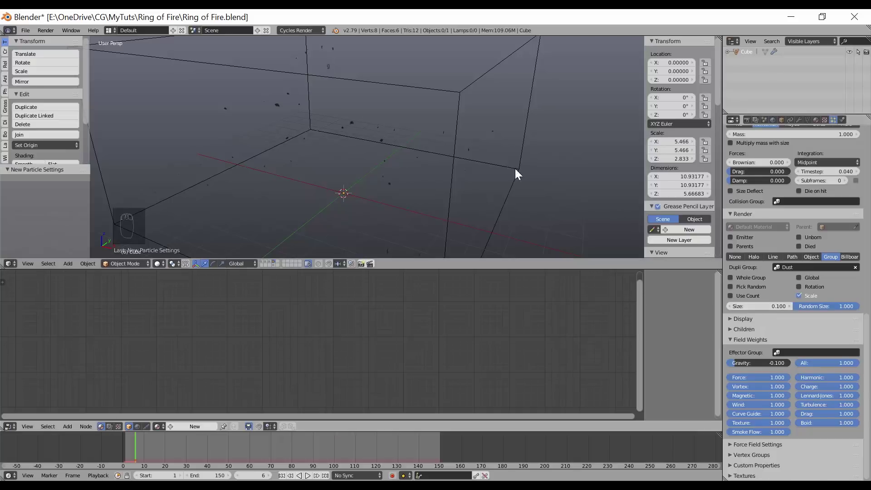
{"action": "left_click_drag", "start_coordinate": [405, 140], "coordinate": [842, 152]}
{"action": "left_click_drag", "start_coordinate": [841, 152], "coordinate": [139, 450]}
{"action": "middle_click", "coordinate": [426, 169]}
{"action": "left_click_drag", "start_coordinate": [144, 450], "coordinate": [317, 454]}
{"action": "right_click", "coordinate": [317, 453]}
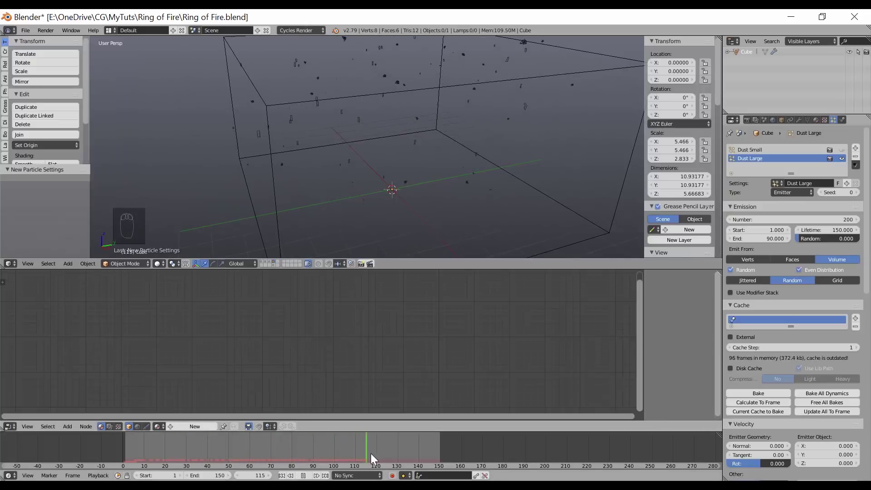
{"action": "left_click_drag", "start_coordinate": [407, 152], "coordinate": [316, 156]}
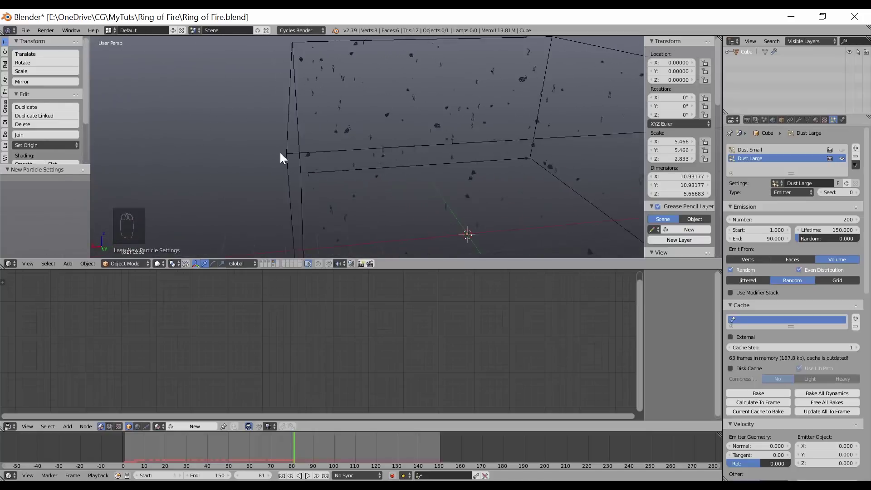
{"action": "middle_click", "coordinate": [469, 151]}
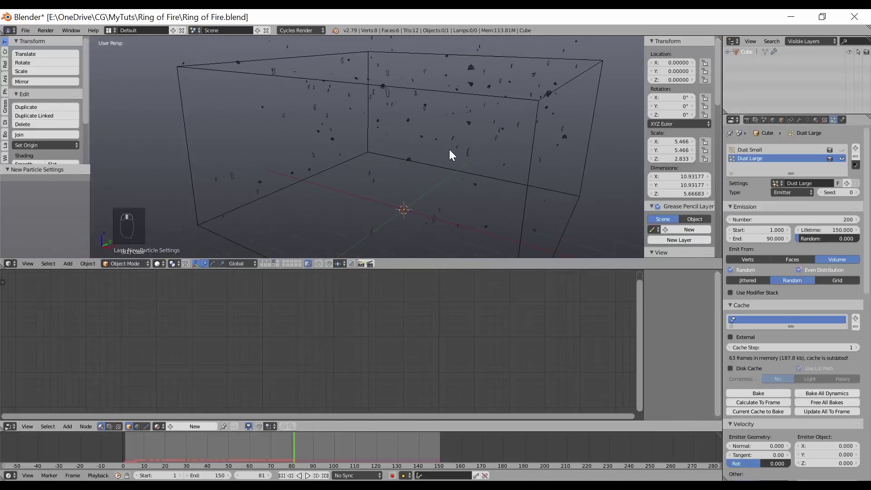
Play the dust simulation until the cube fills with particles, then stop and view the whole cube.
{"action": "left_click", "coordinate": [823, 172]}
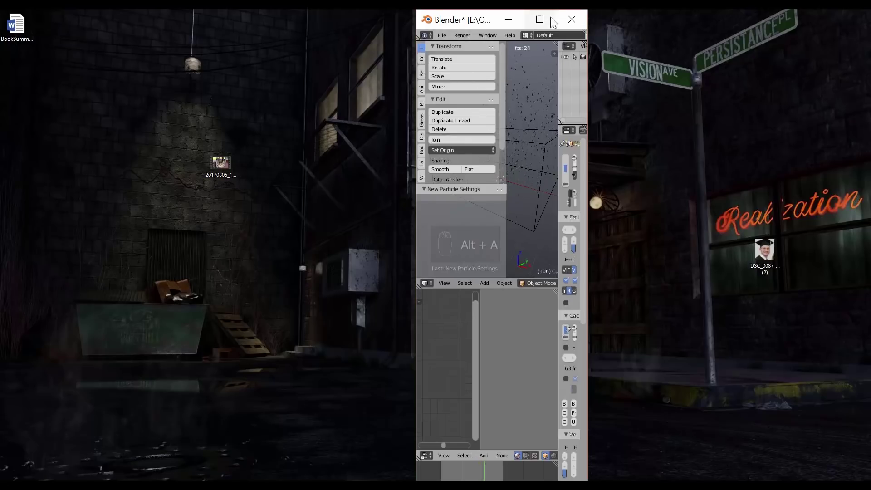
{"action": "key", "text": "alt+a"}
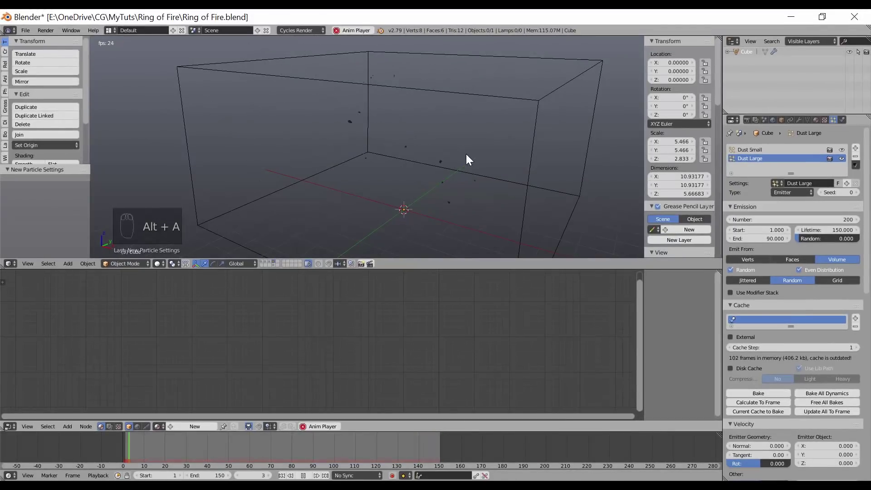
{"action": "middle_click", "coordinate": [444, 157]}
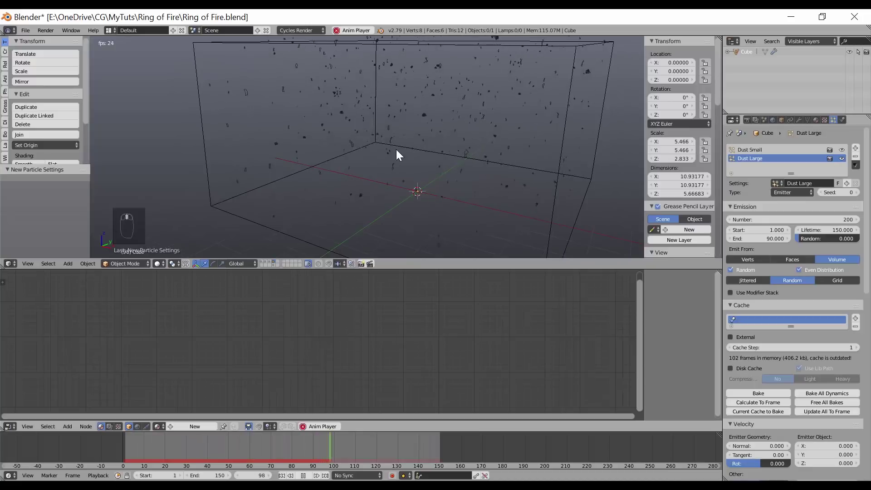
{"action": "key", "text": "alt+a"}
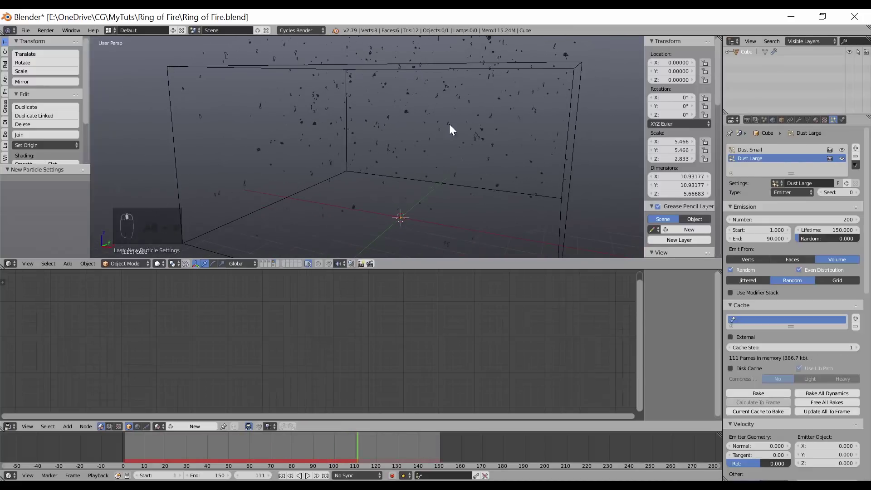
{"action": "middle_click", "coordinate": [460, 174]}
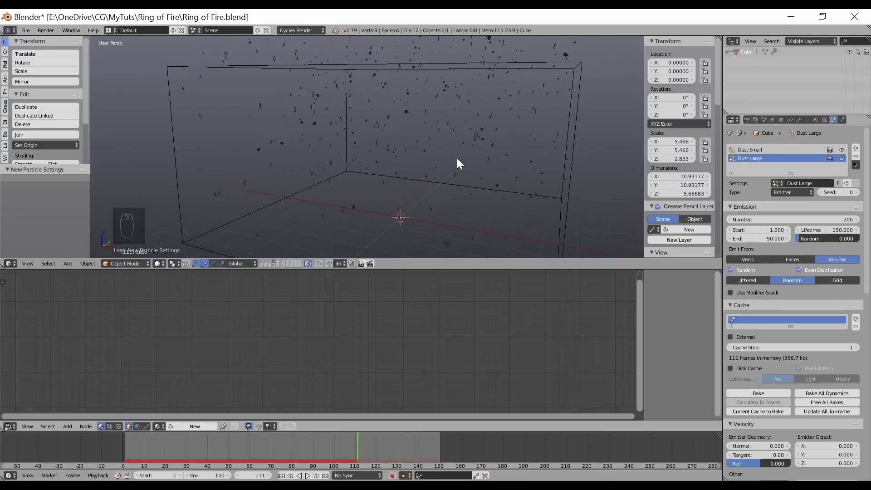
{"action": "left_click_drag", "start_coordinate": [461, 160], "coordinate": [452, 166]}
Add a Turbulence force field above the origin with strength 8, size 3 and flow 1.
{"action": "key", "text": "shift+a"}
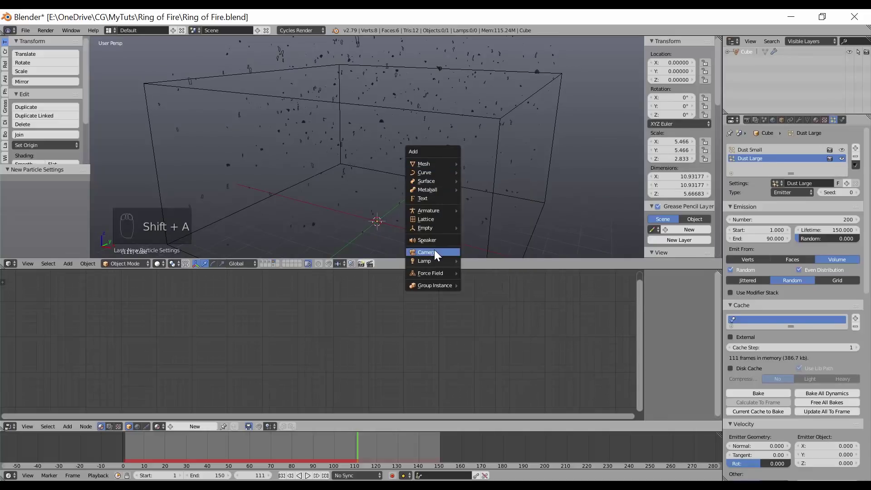
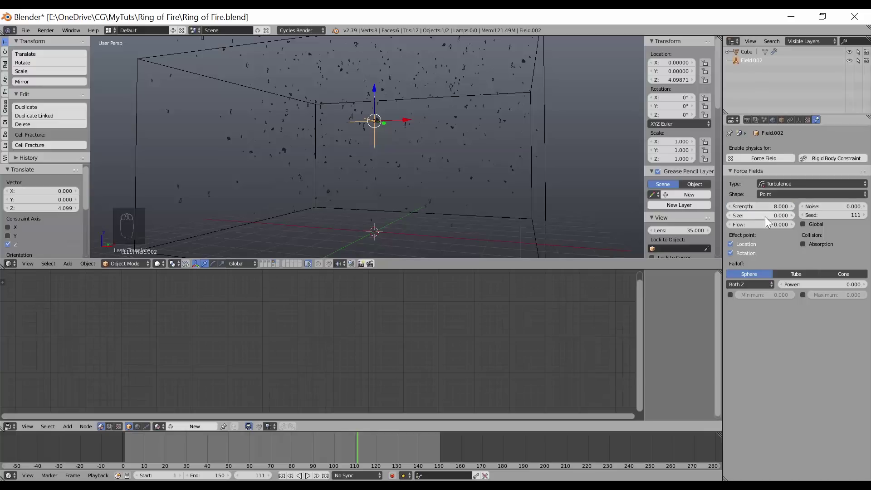
{"action": "left_click_drag", "start_coordinate": [768, 221], "coordinate": [771, 219]}
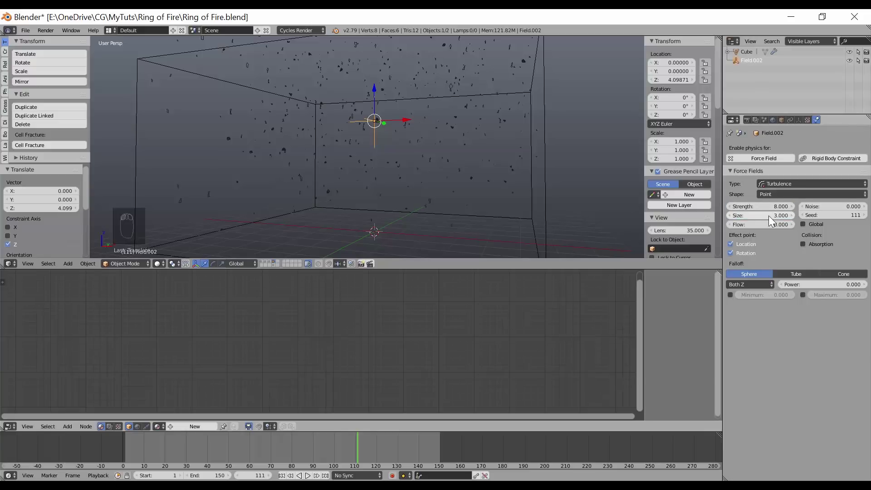
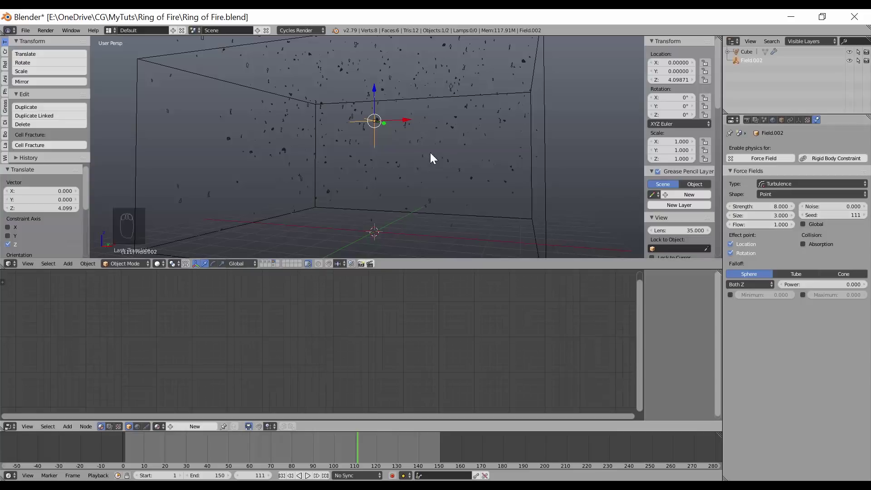
{"action": "left_click_drag", "start_coordinate": [449, 192], "coordinate": [423, 204]}
Play the turbulent dust and reduce the field to strength 5 with flow 2, then stop playback.
{"action": "key", "text": "alt+a"}
{"action": "left_click_drag", "start_coordinate": [423, 203], "coordinate": [415, 167]}
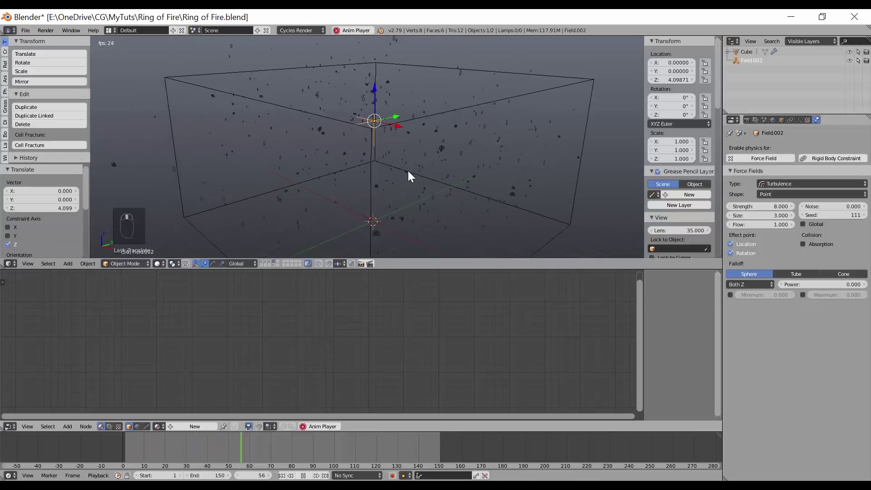
{"action": "middle_click", "coordinate": [407, 173]}
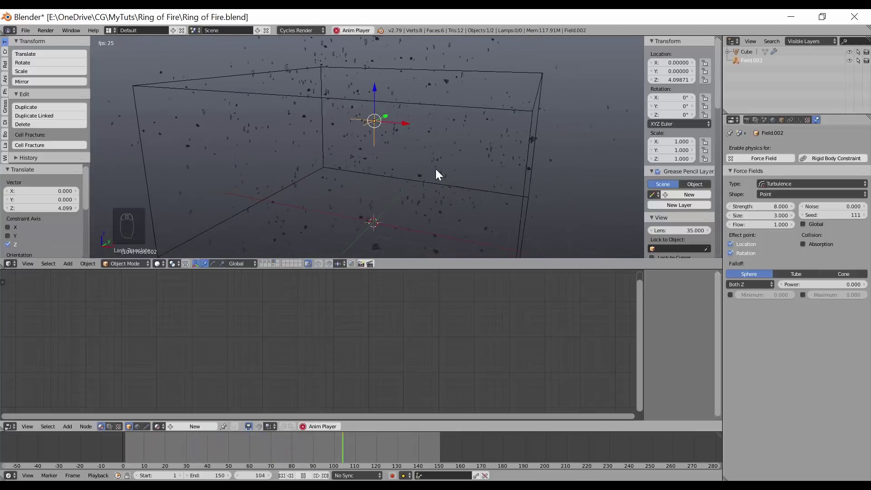
{"action": "middle_click", "coordinate": [398, 173]}
{"action": "middle_click", "coordinate": [393, 181]}
{"action": "middle_click", "coordinate": [355, 178]}
{"action": "middle_click", "coordinate": [348, 179]}
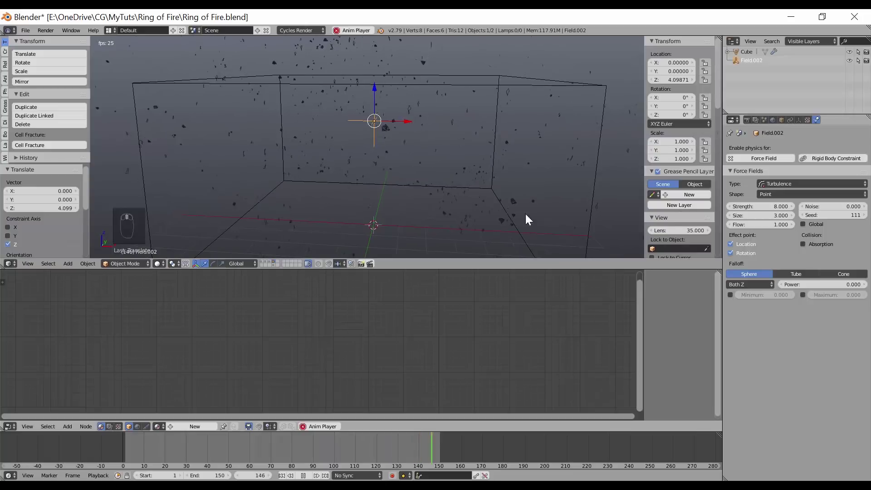
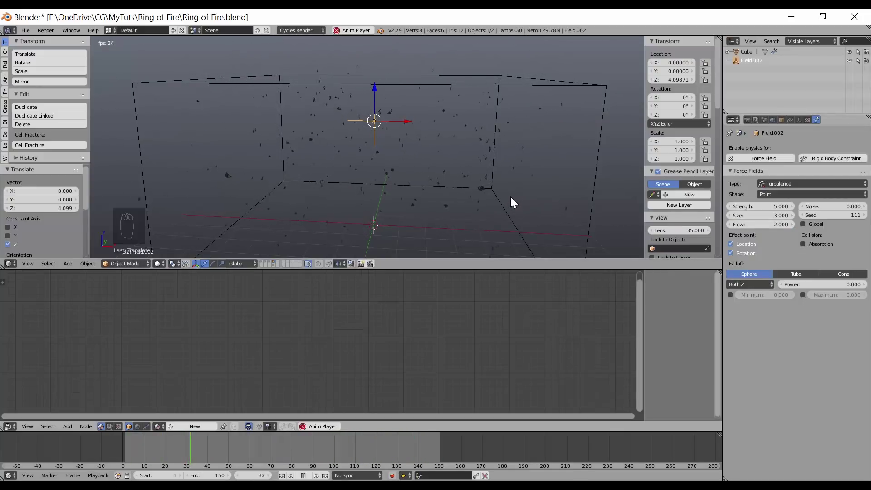
{"action": "left_click_drag", "start_coordinate": [487, 173], "coordinate": [427, 183]}
{"action": "middle_click", "coordinate": [435, 183]}
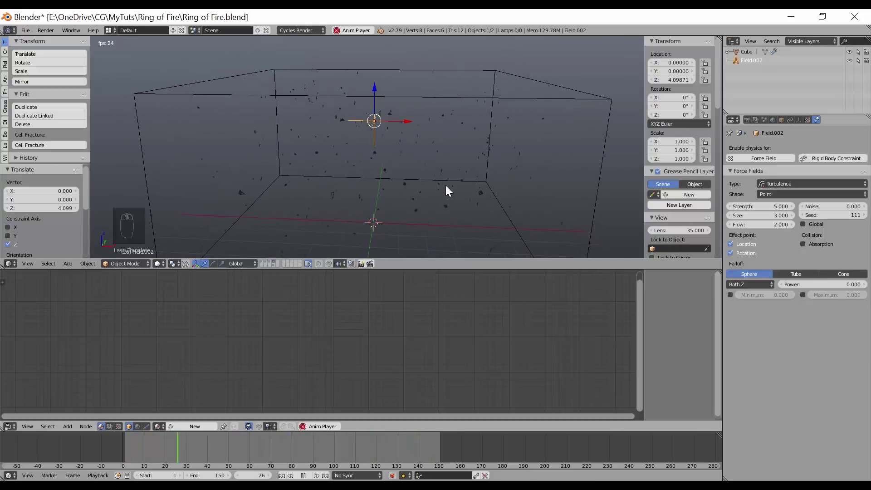
{"action": "key", "text": "alt+a"}
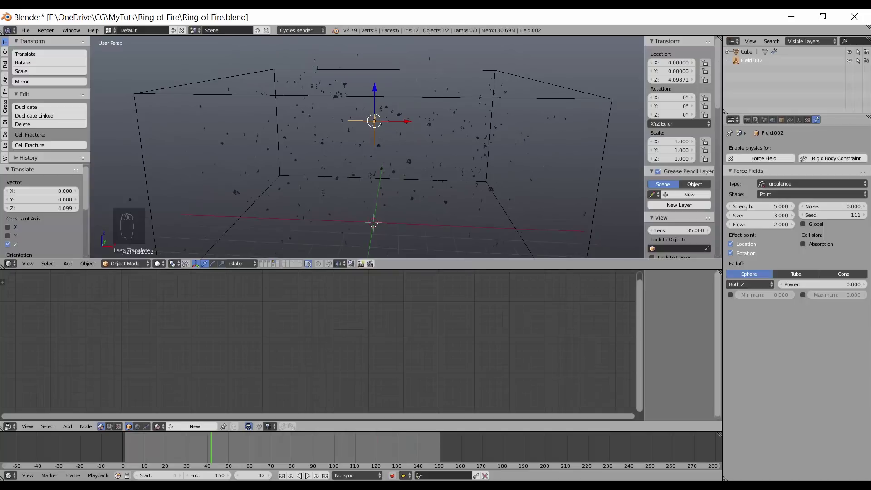
Enable every scene layer so the fire ring and plank platform appear with the dust cube.
{"action": "left_click_drag", "start_coordinate": [385, 175], "coordinate": [344, 157]}
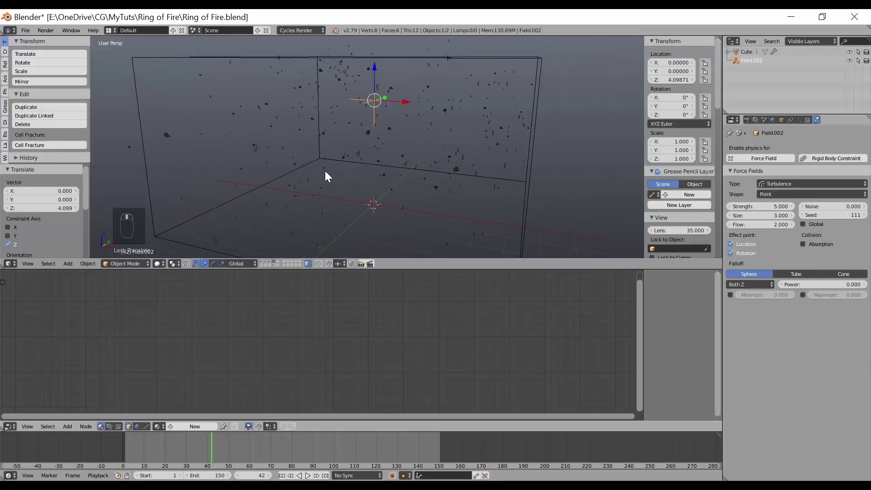
{"action": "middle_click", "coordinate": [327, 176]}
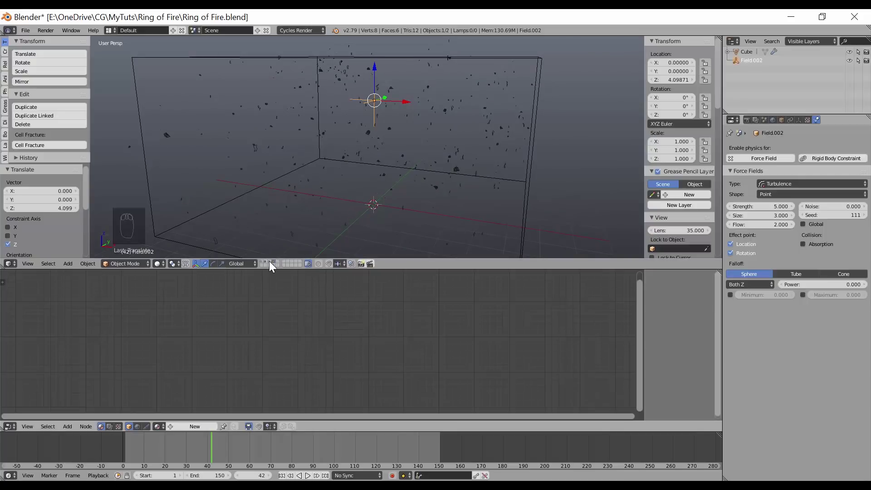
{"action": "left_click_drag", "start_coordinate": [272, 265], "coordinate": [366, 210]}
Show the scene's render settings (1920×1080, frames 1–150, 10 samples) and orbit around the fire ring.
{"action": "middle_click", "coordinate": [364, 208]}
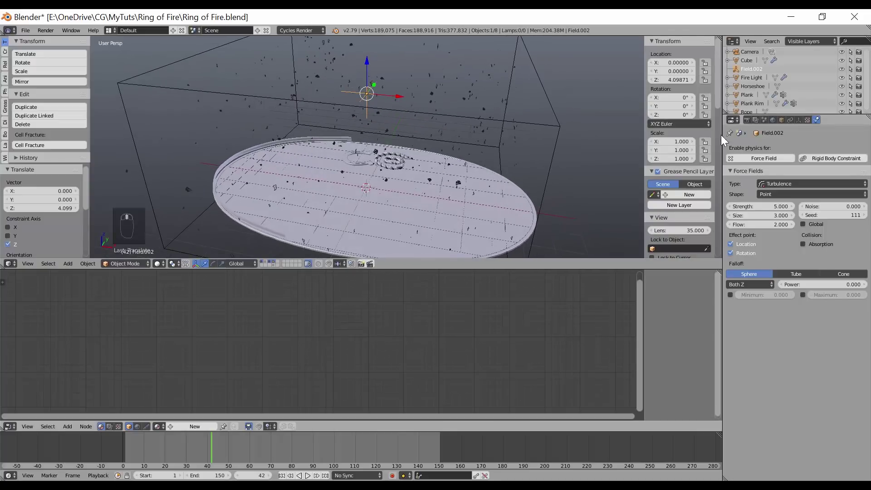
{"action": "left_click_drag", "start_coordinate": [752, 123], "coordinate": [776, 352]}
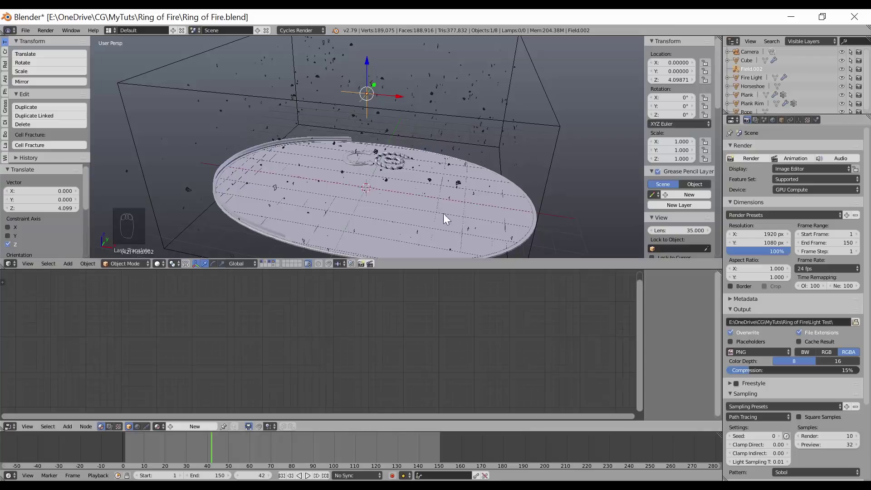
{"action": "left_click_drag", "start_coordinate": [323, 193], "coordinate": [332, 185]}
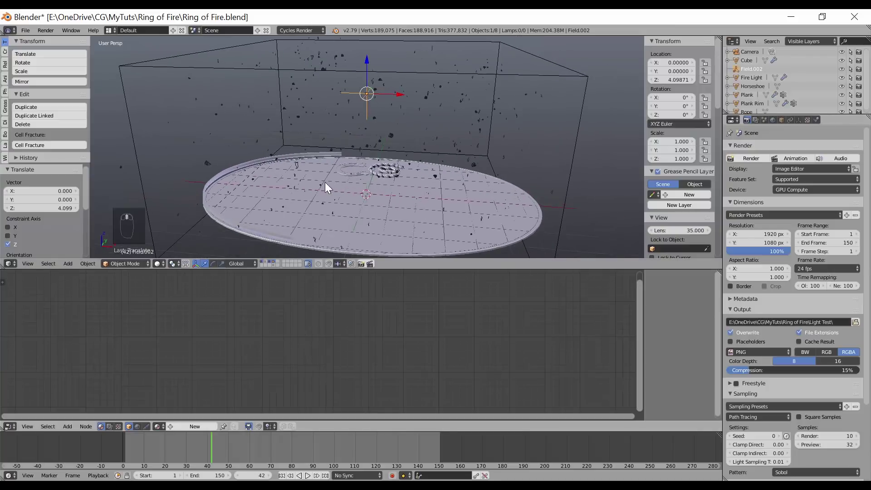
{"action": "left_click_drag", "start_coordinate": [360, 185], "coordinate": [324, 170]}
{"action": "left_click_drag", "start_coordinate": [307, 175], "coordinate": [325, 173]}
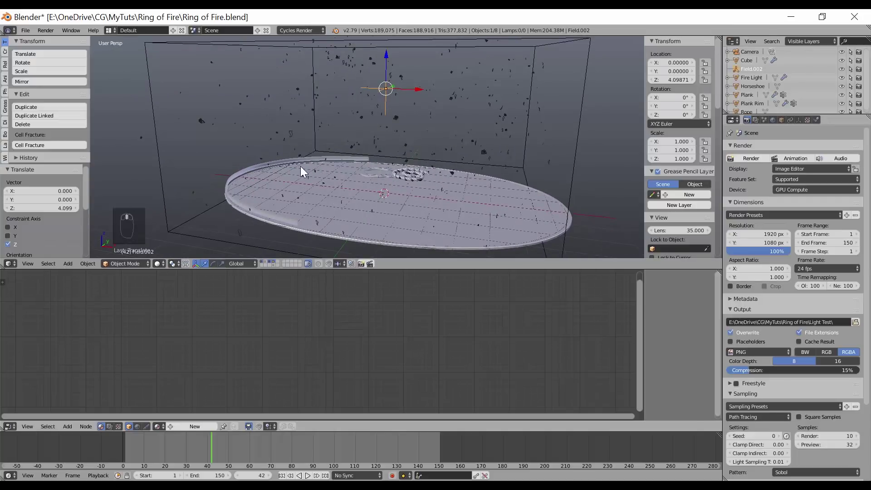
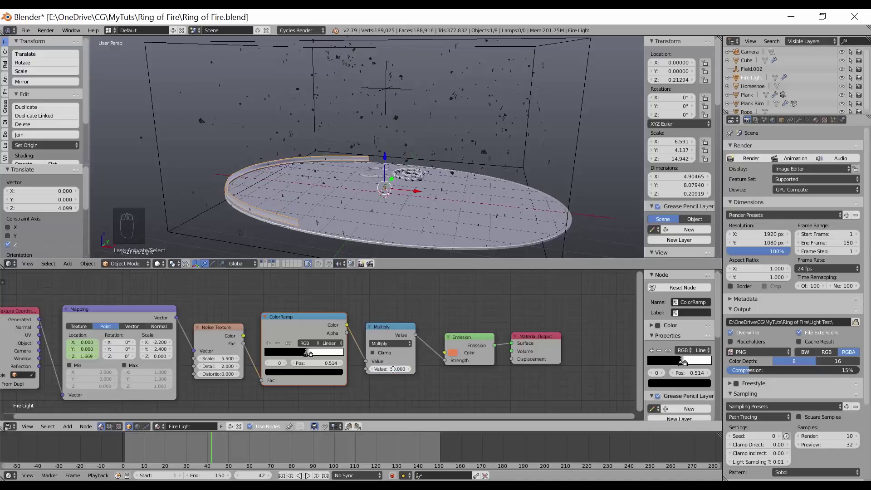
Orbit around the fire ring and scrub the timeline to frame 86 to check the brighter emission.
{"action": "left_click_drag", "start_coordinate": [391, 165], "coordinate": [467, 103]}
{"action": "left_click_drag", "start_coordinate": [421, 167], "coordinate": [425, 175]}
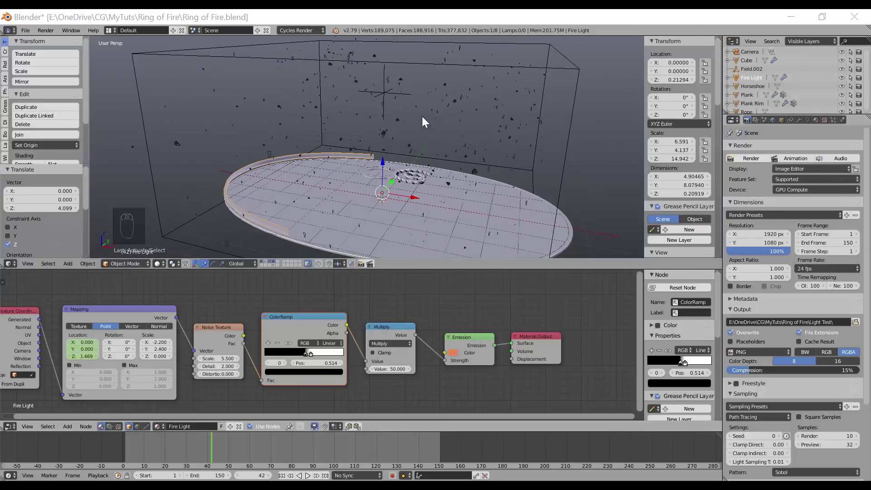
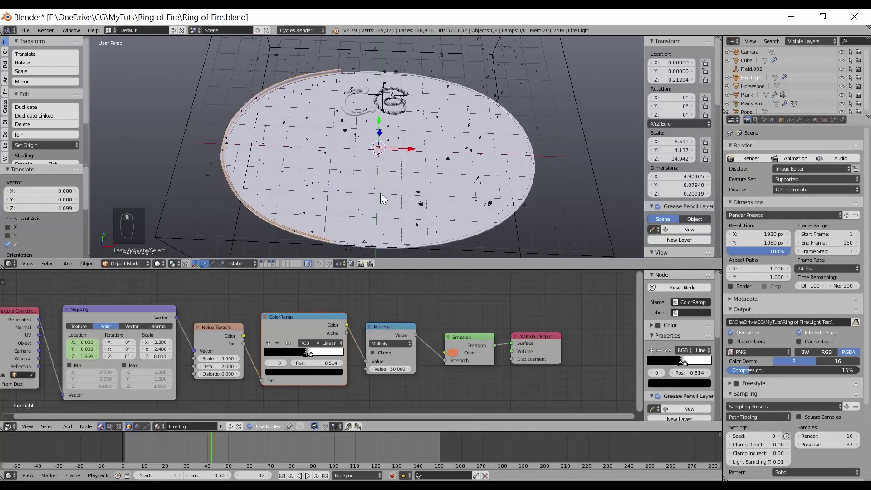
{"action": "middle_click", "coordinate": [419, 194]}
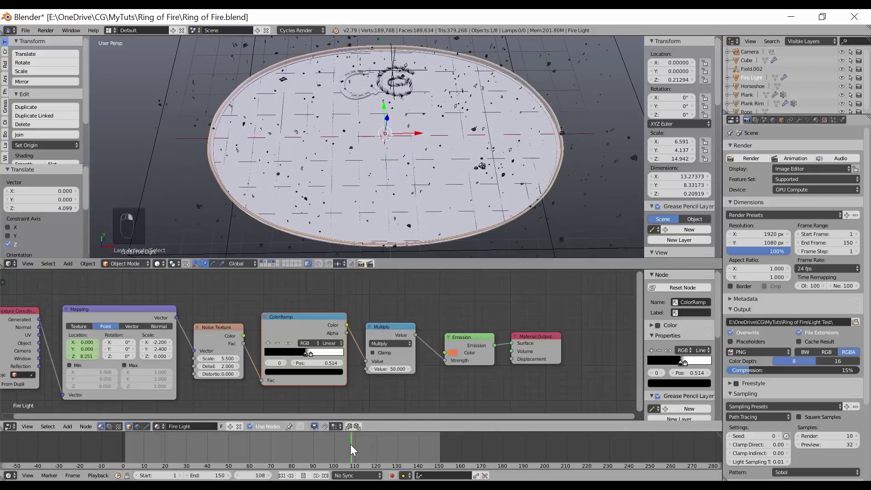
{"action": "left_click", "coordinate": [361, 454]}
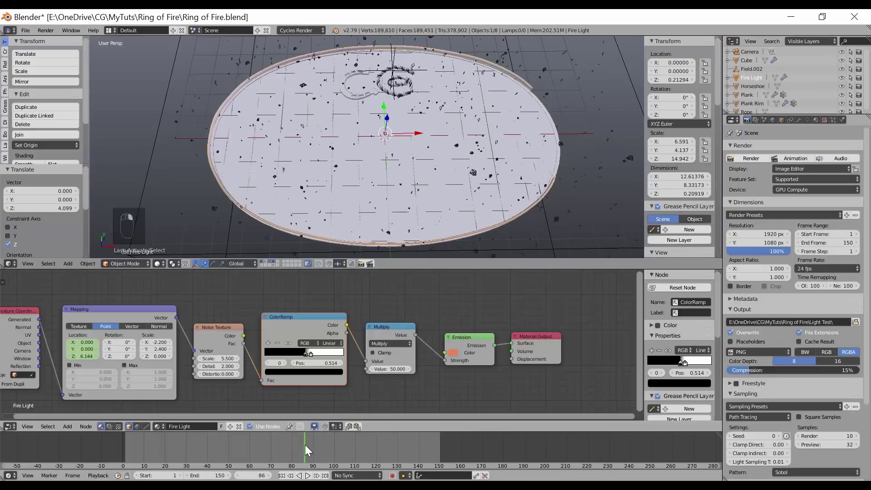